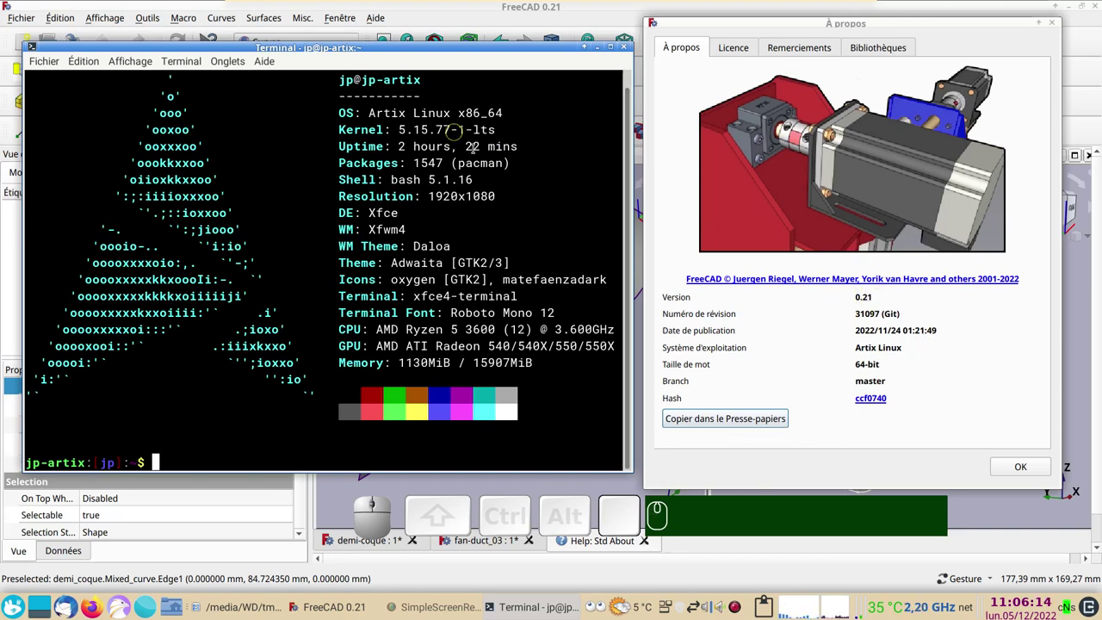
Step: Dismiss the version details to return to the demi-coque and fan-duct 3D views
click(1024, 465)
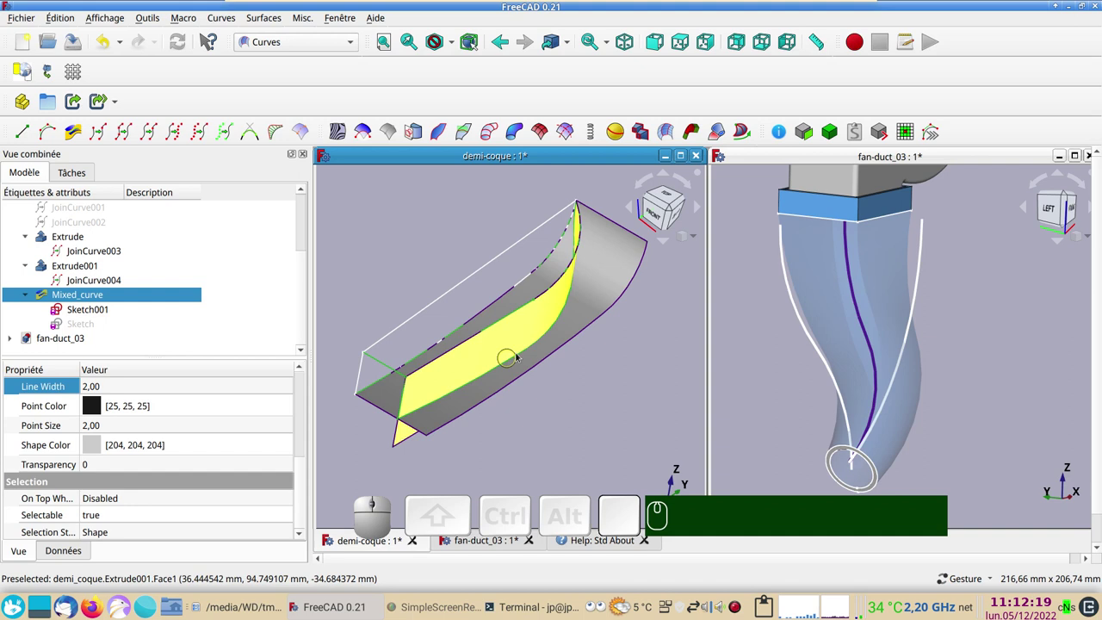
Step: Bring up the fan-duct_demo document with its Sweep and Mixed_curve in the tree
scroll(down, 3)
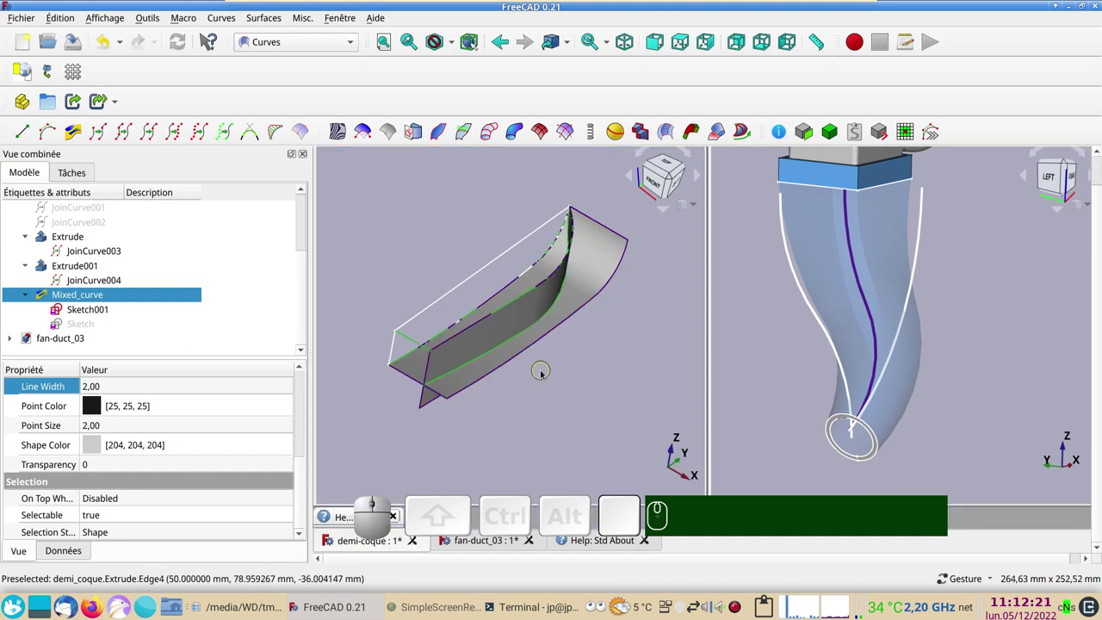
scroll(up, 3)
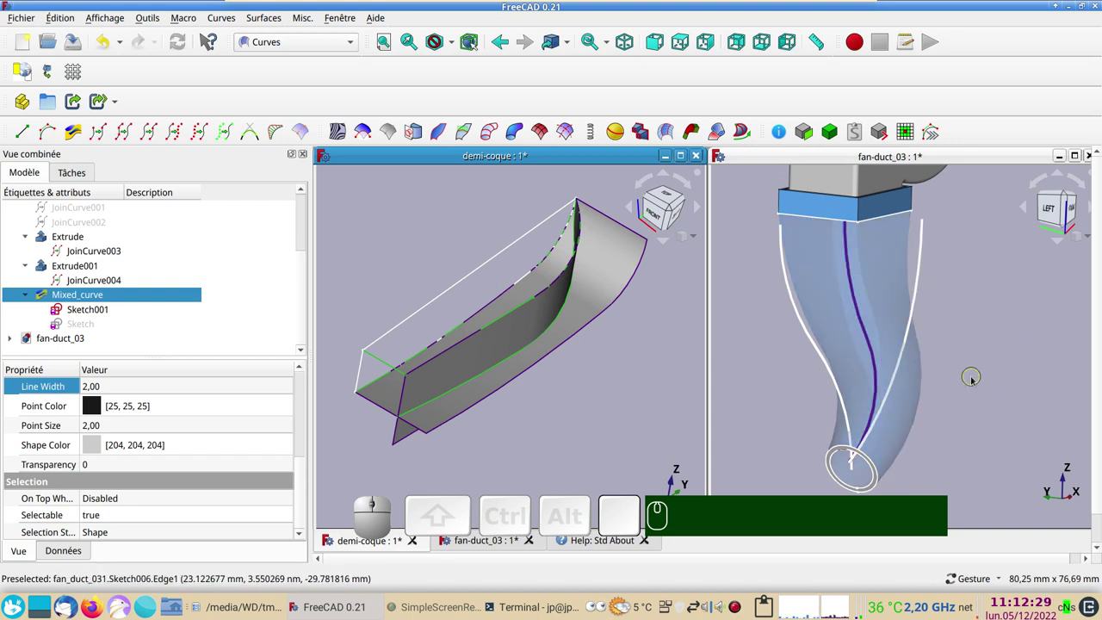
scroll(down, 3)
right_click(968, 320)
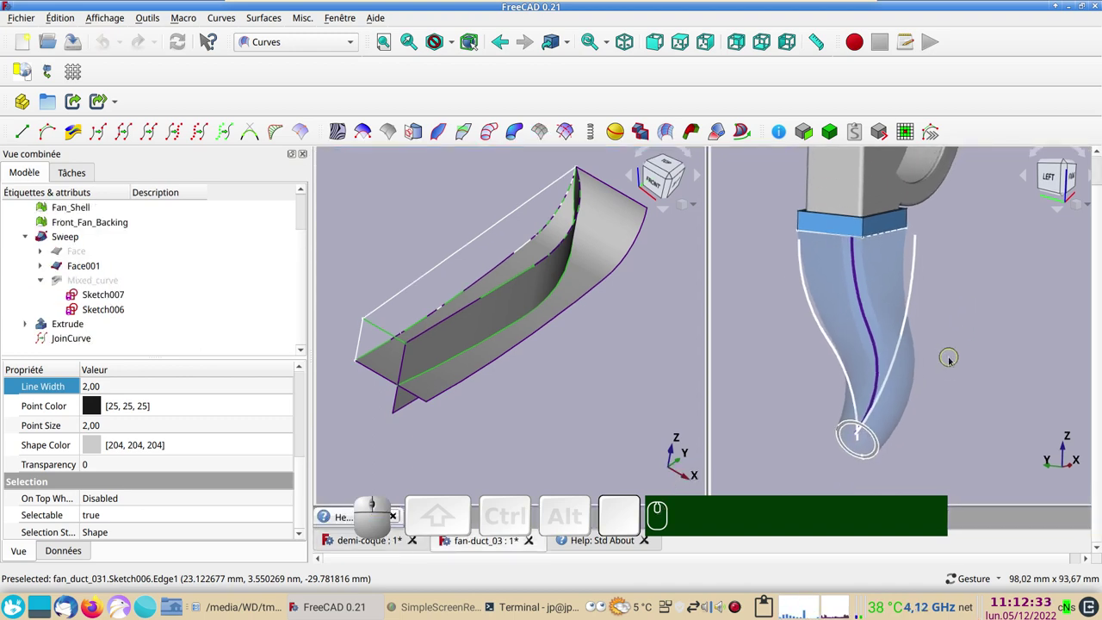
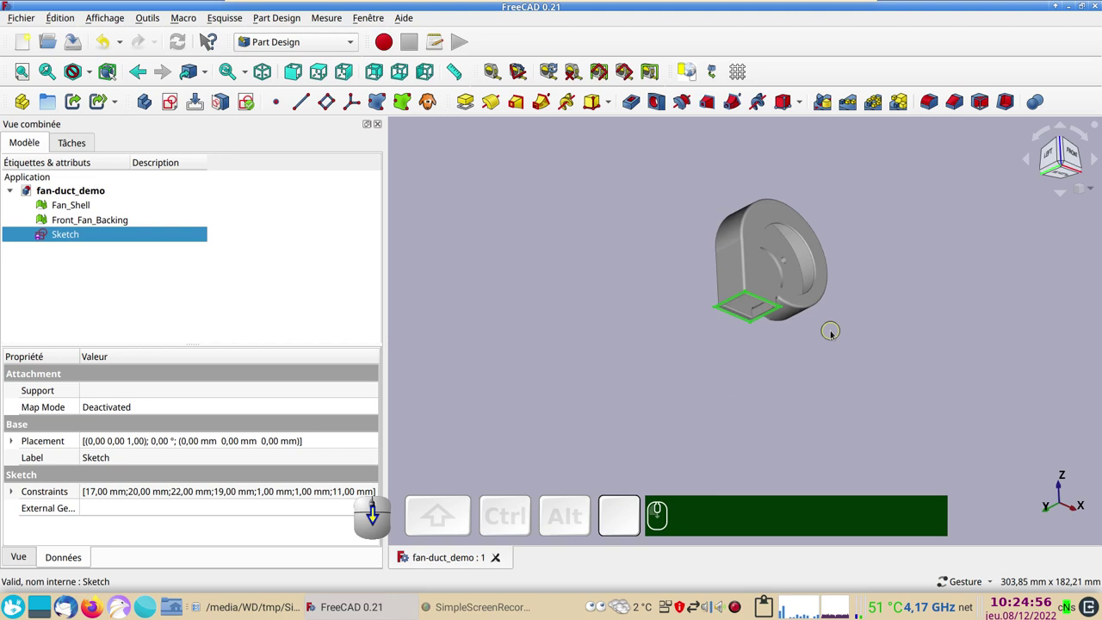
Step: Orbit the fan shell to a straight side view and switch the workbench to Sketcher
scroll(up, 3)
drag(859, 343, 592, 281)
click(554, 257)
scroll(down, 3)
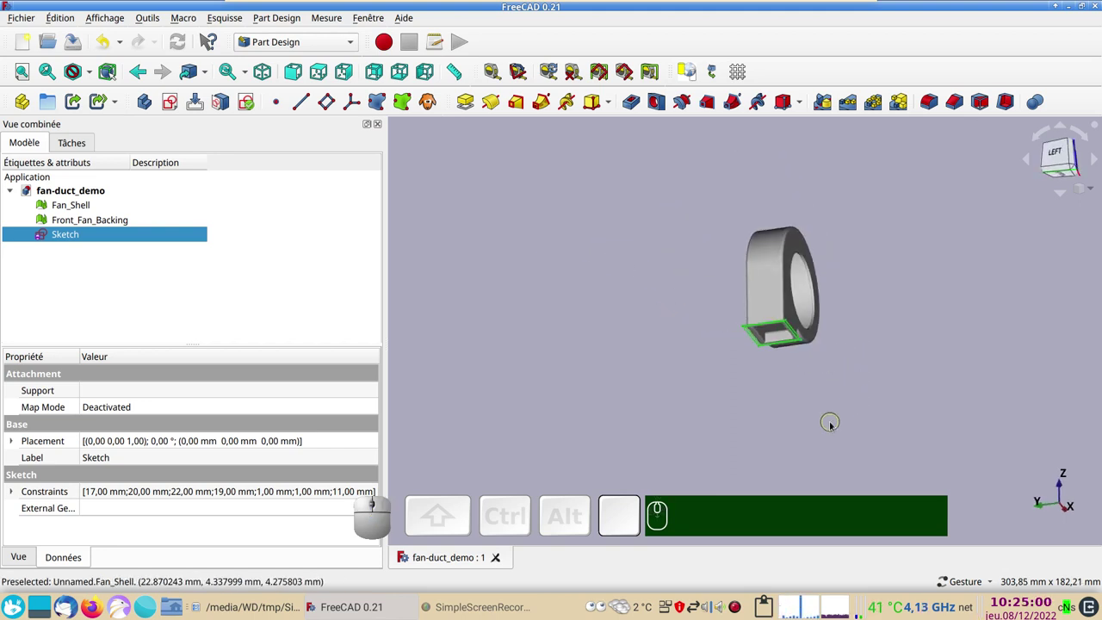
click(916, 384)
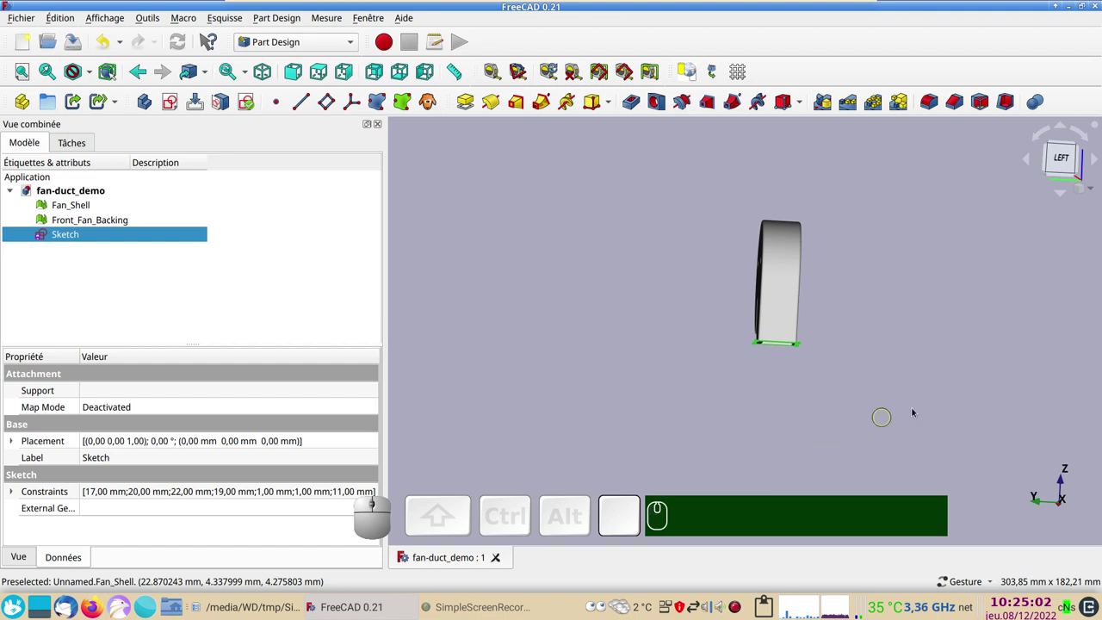
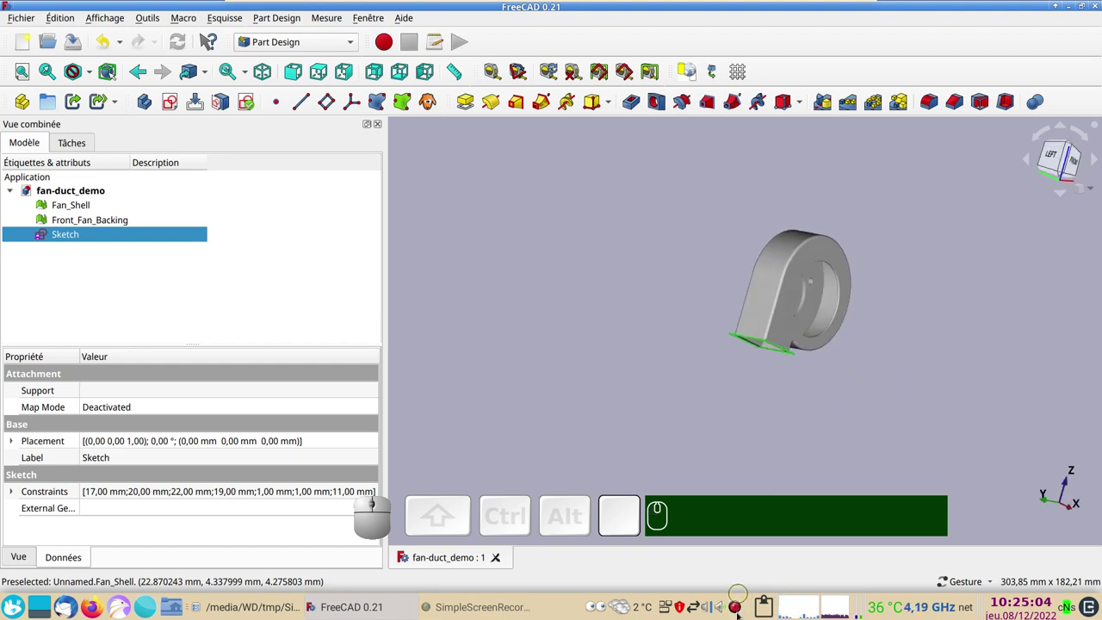
drag(663, 399, 875, 401)
click(810, 391)
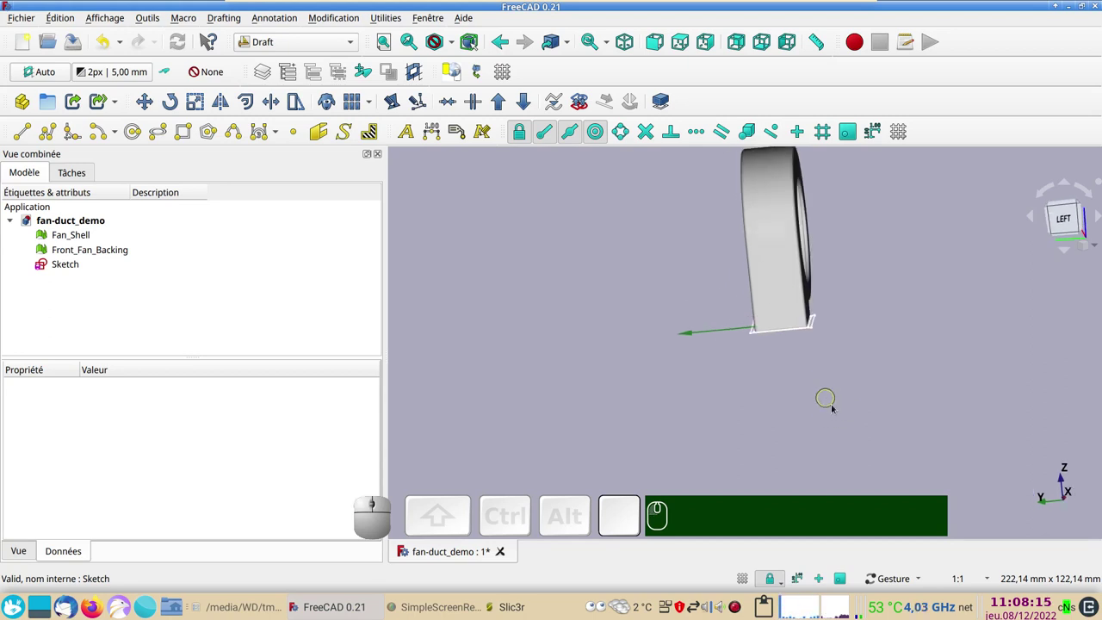
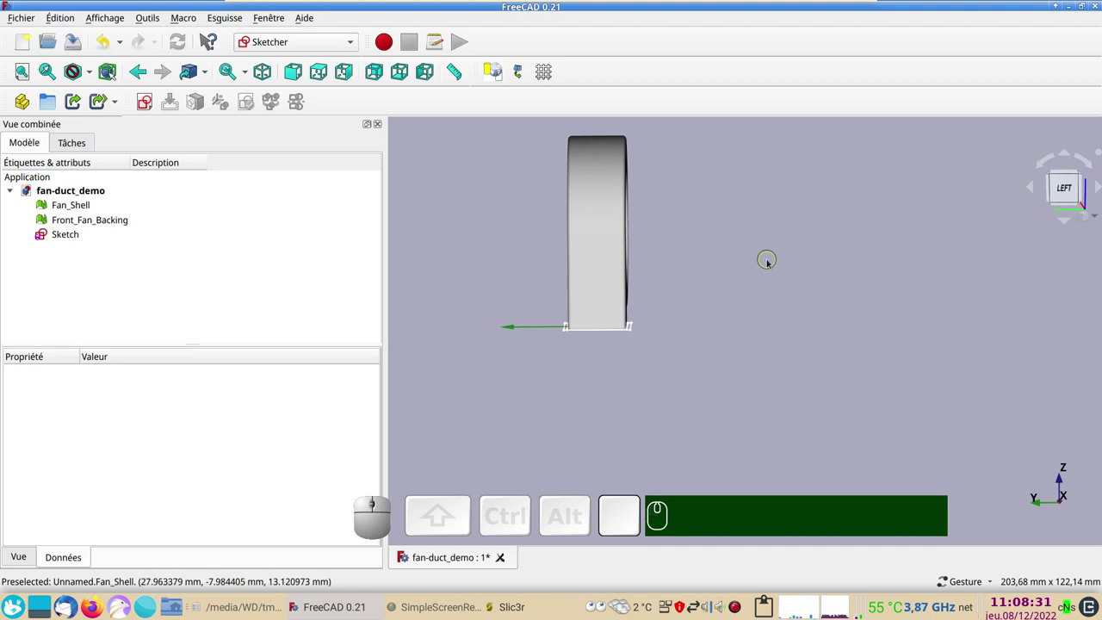
click(771, 260)
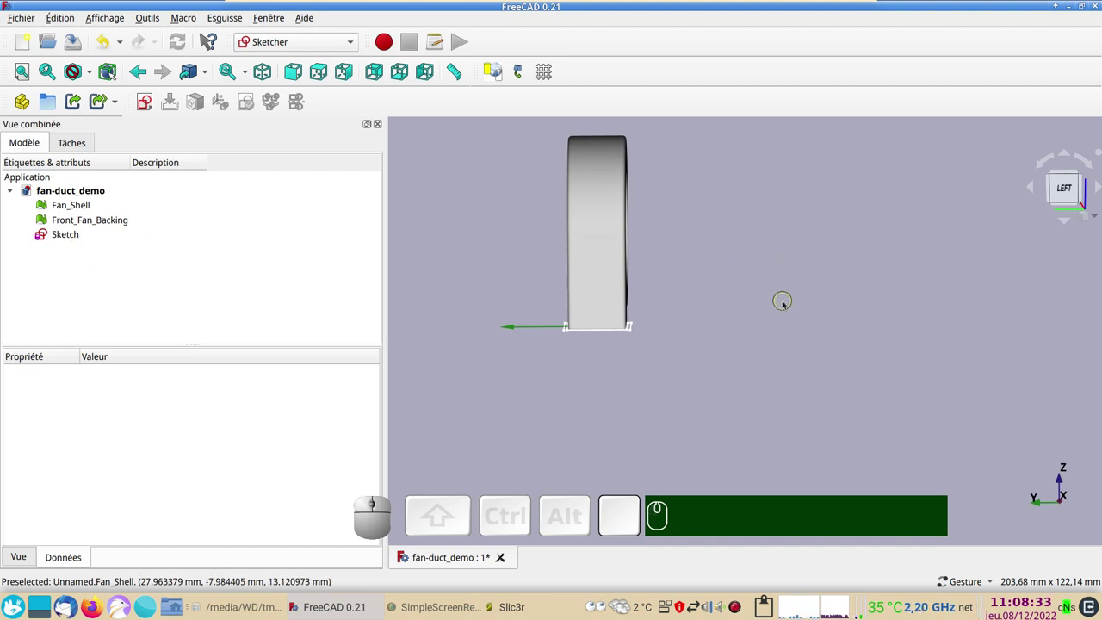
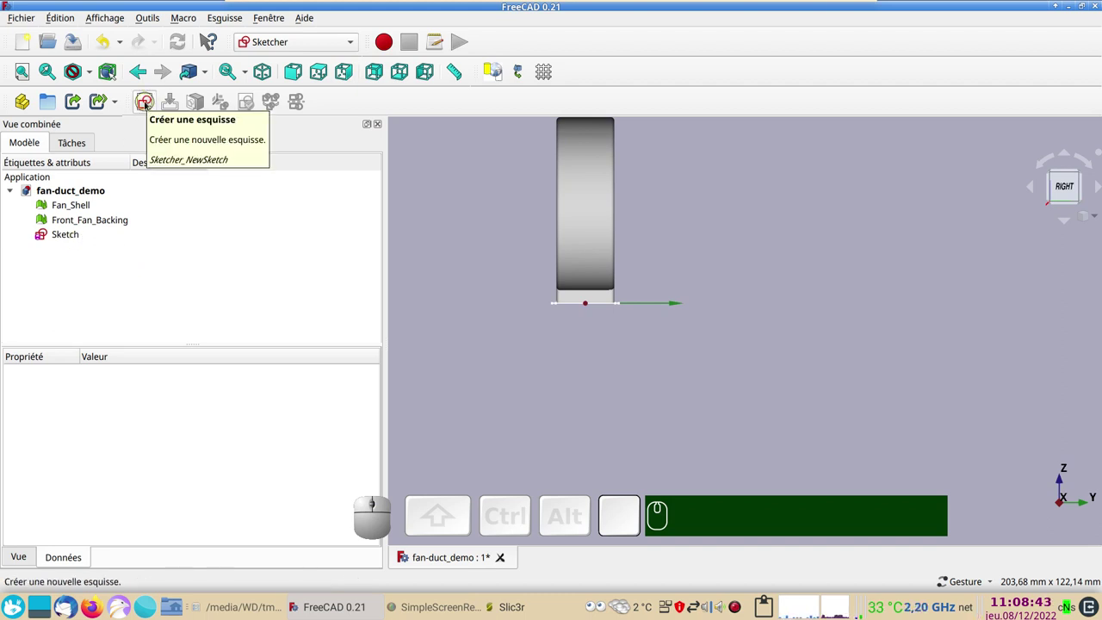
Step: Start a new sketch, draw an 8 mm circle and lock its centre position
click(147, 102)
click(495, 270)
click(599, 343)
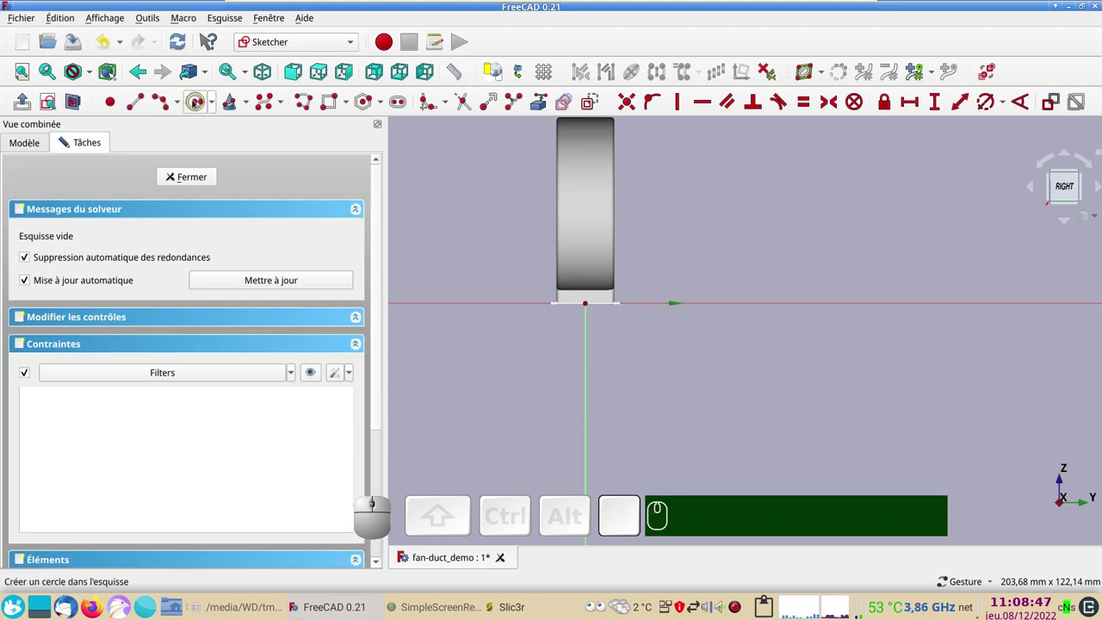
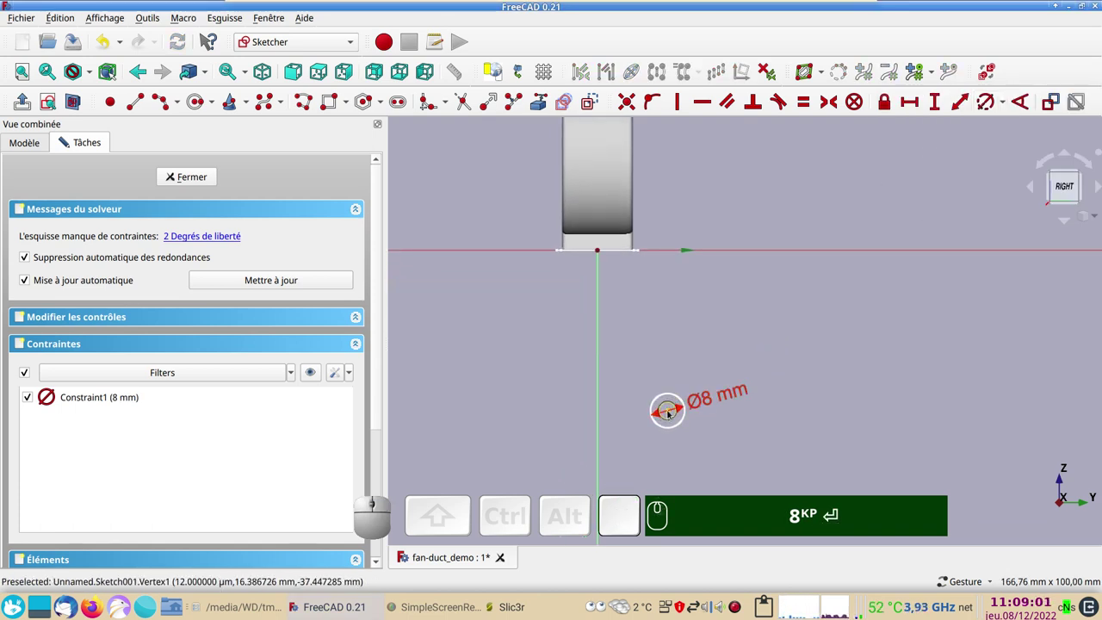
click(673, 411)
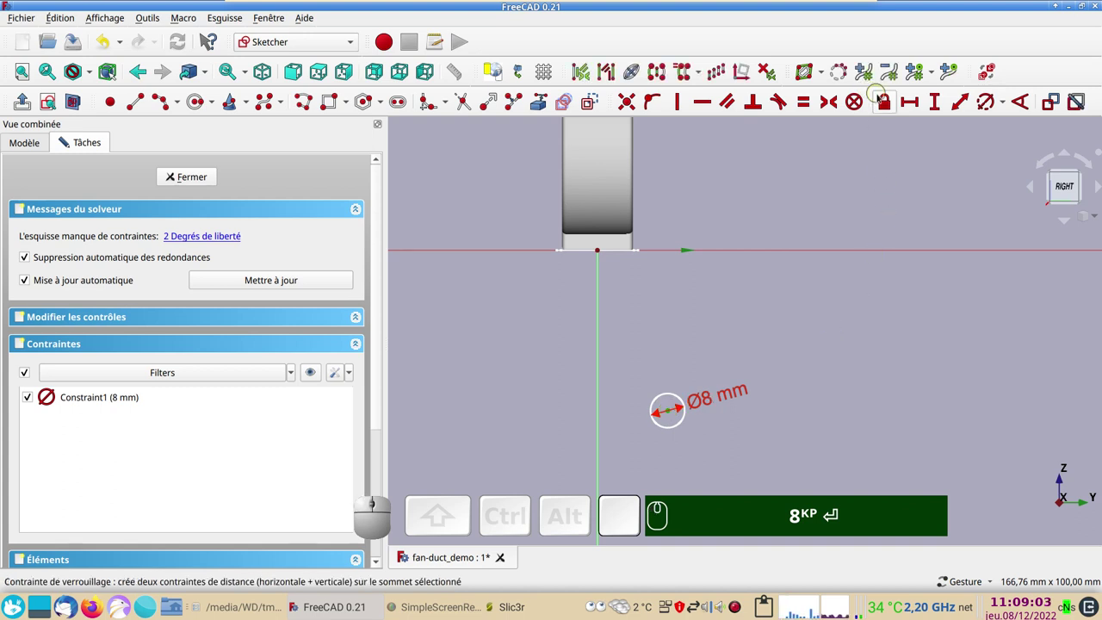
click(884, 99)
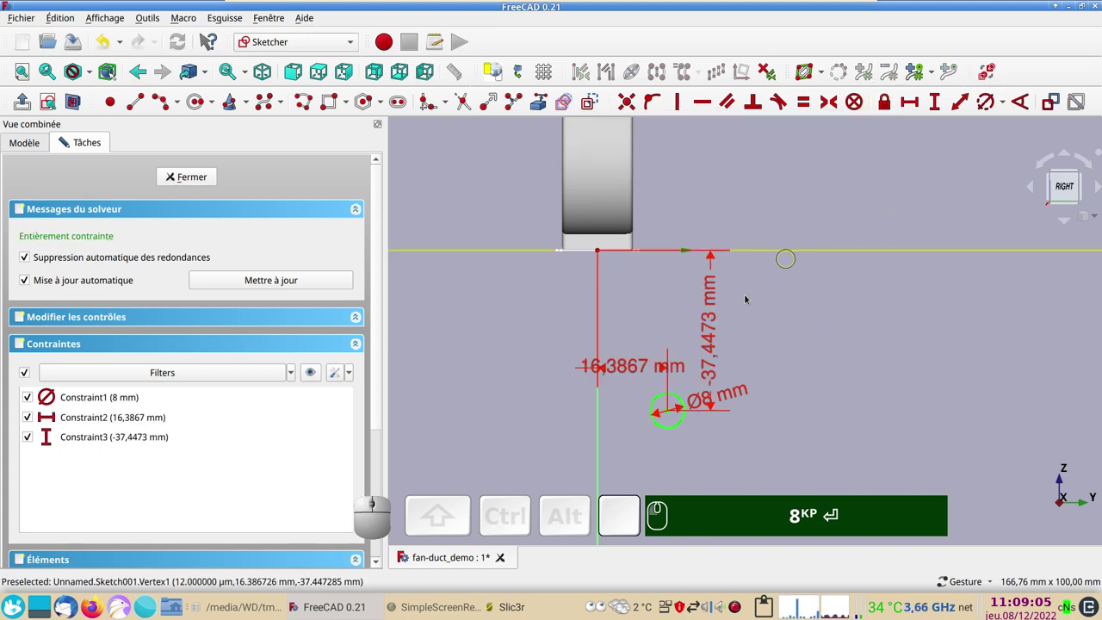
Step: Set the circle centre -50 mm vertically and 20 mm horizontally from the origin
click(712, 329)
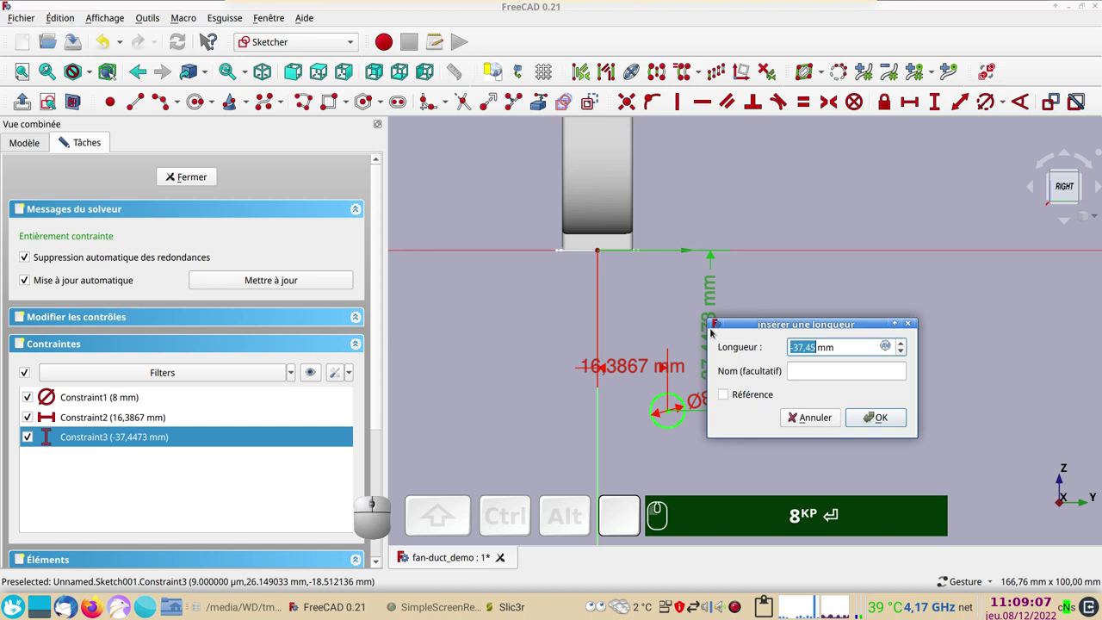
key(KP_Subtract)
key(KP_5)
key(KP_0)
key(Return)
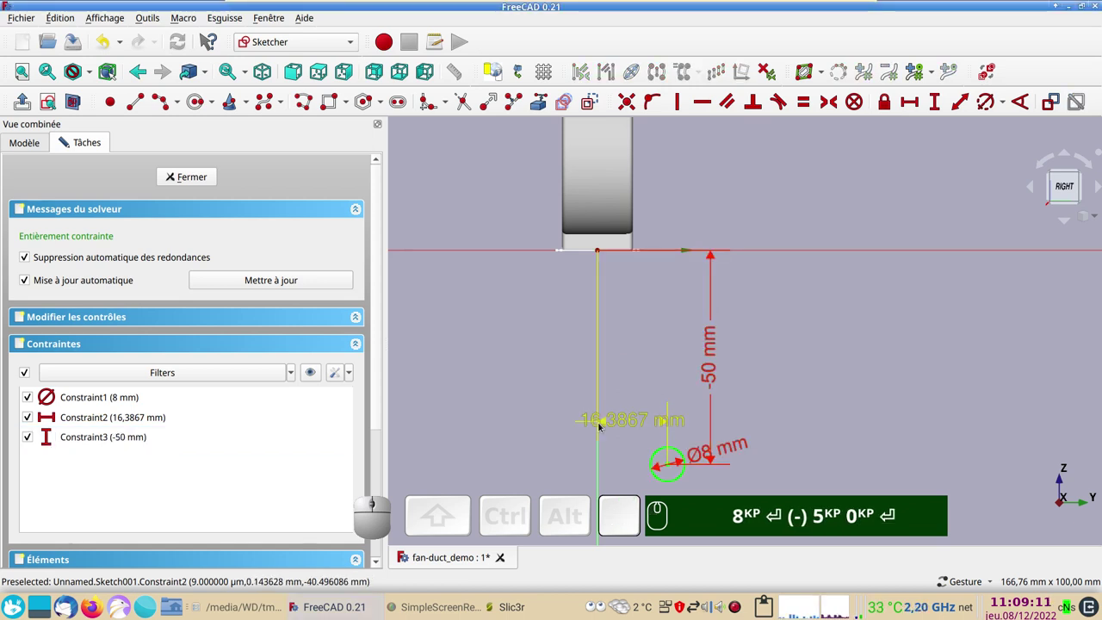
click(602, 422)
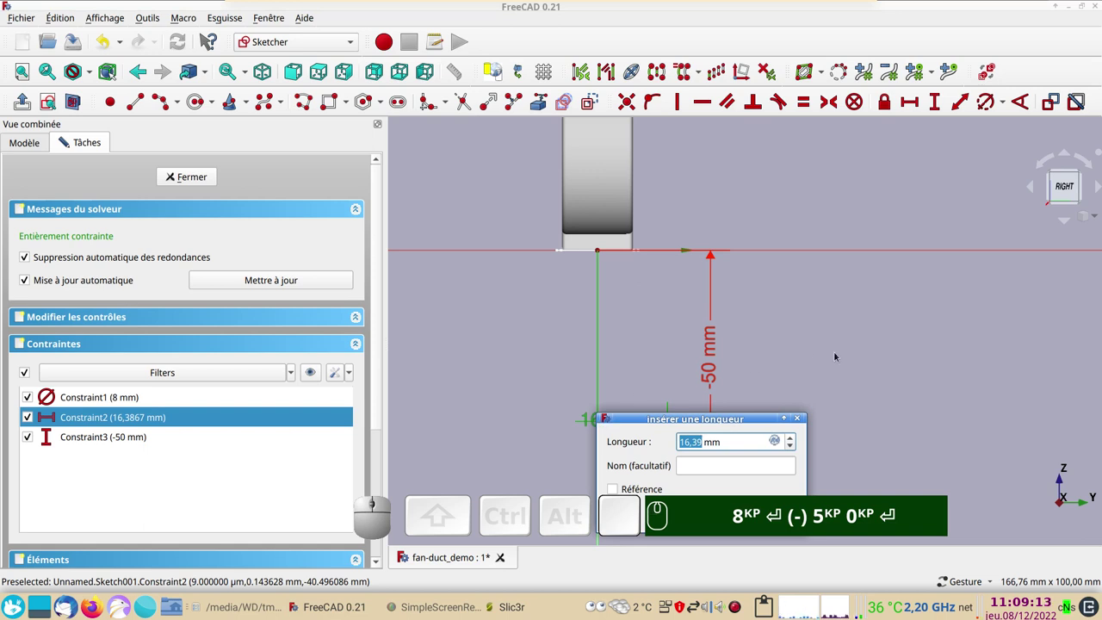
key(KP_2)
key(KP_0)
key(KP_Enter)
key(KP_2)
key(KP_0)
key(Return)
Step: Add a concentric second circle of 10 mm diameter, fully constraining the sketch
scroll(down, 3)
right_click(826, 350)
scroll(up, 3)
drag(754, 346, 640, 445)
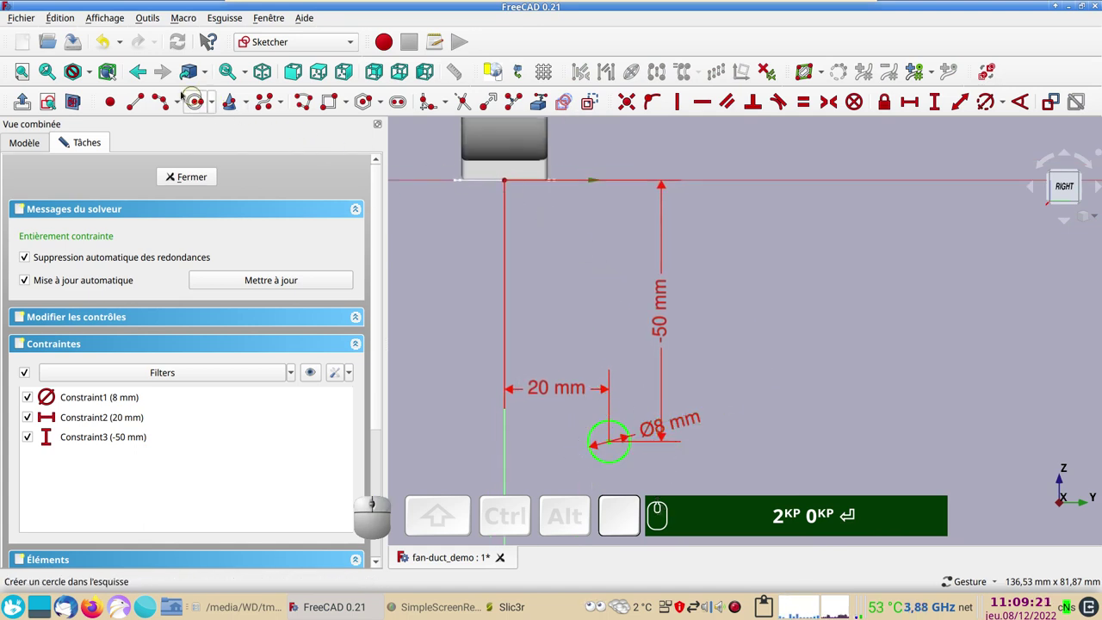
click(198, 102)
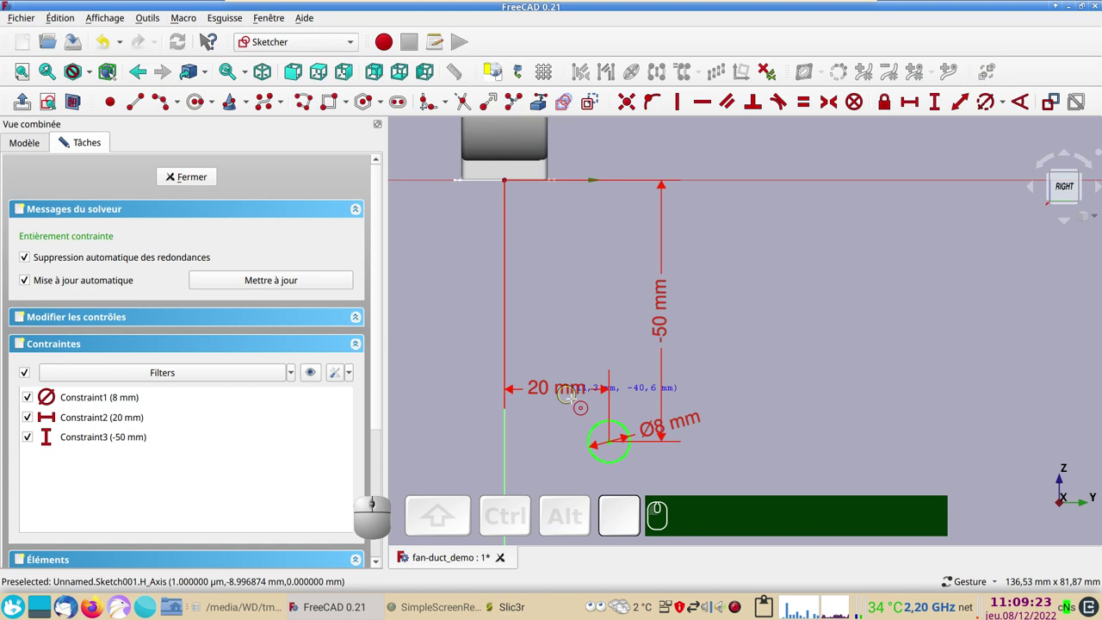
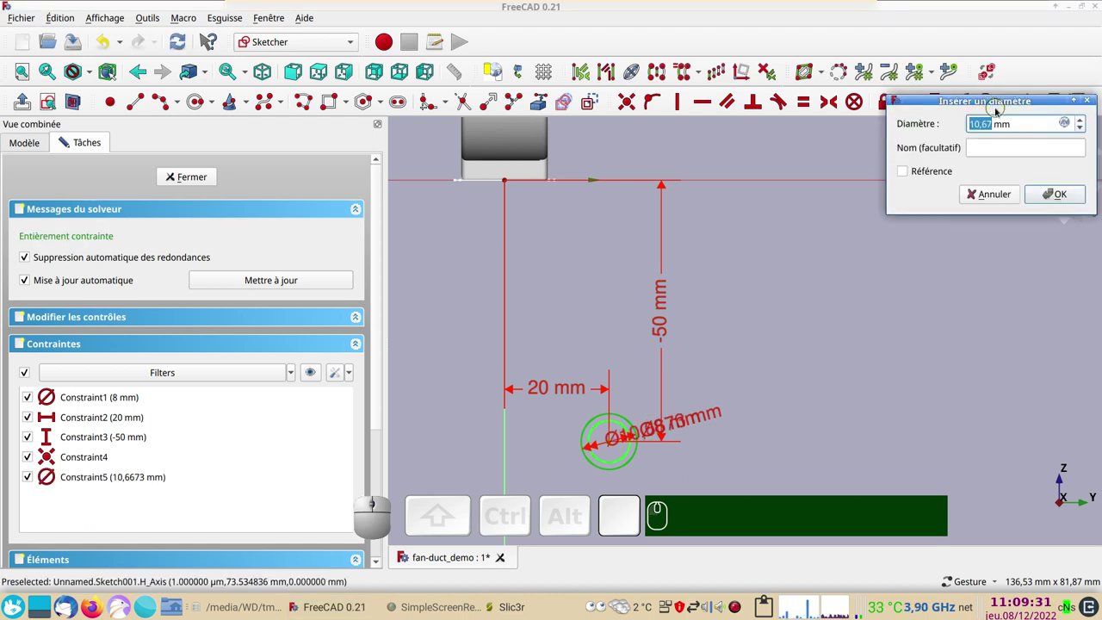
key(KP_1)
key(KP_0)
key(KP_Enter)
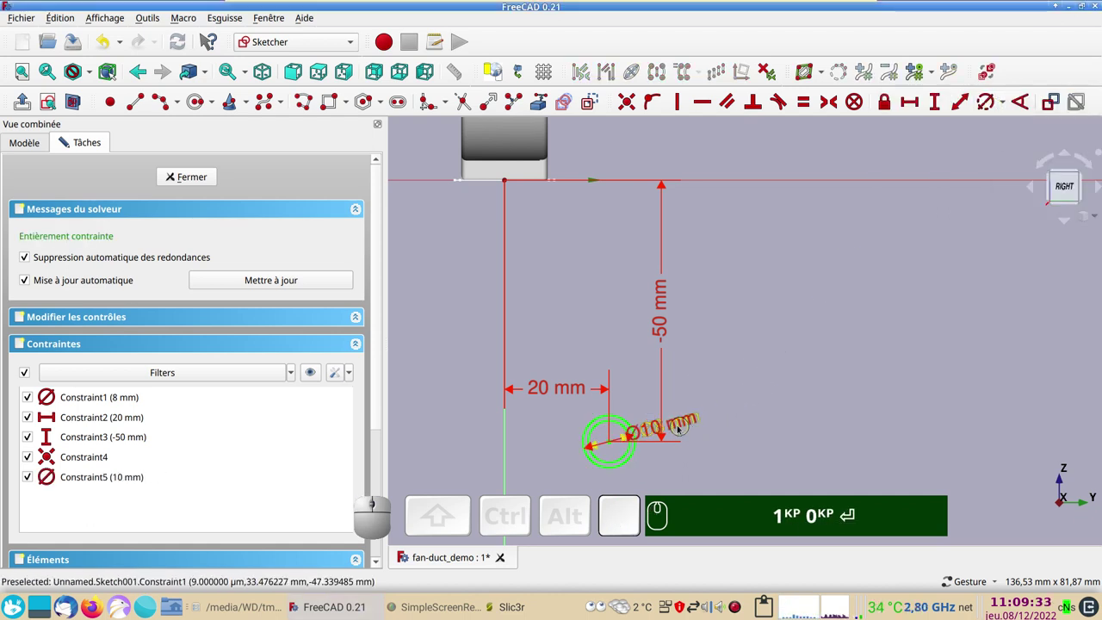
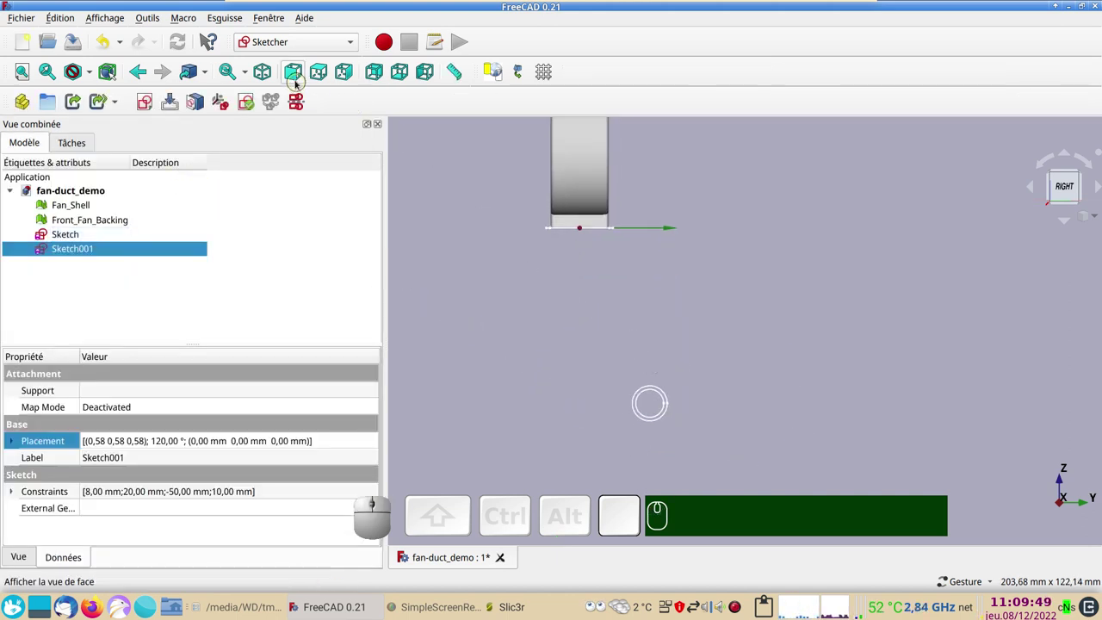
Step: From the front view, edit Sketch001's placement to apply the -30 mm offset
click(296, 79)
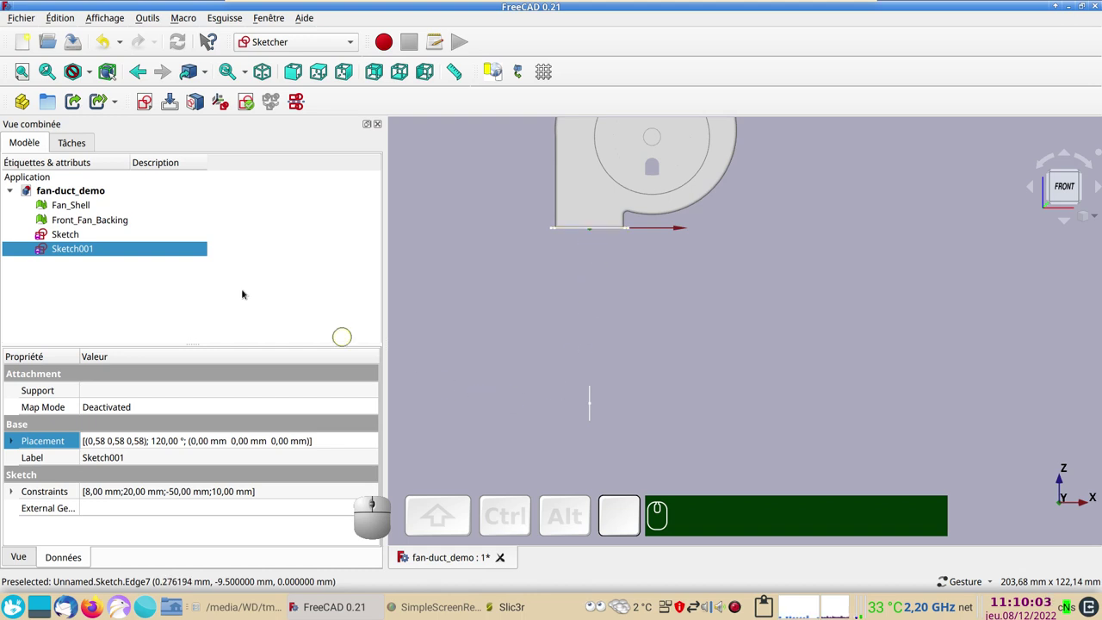
click(124, 253)
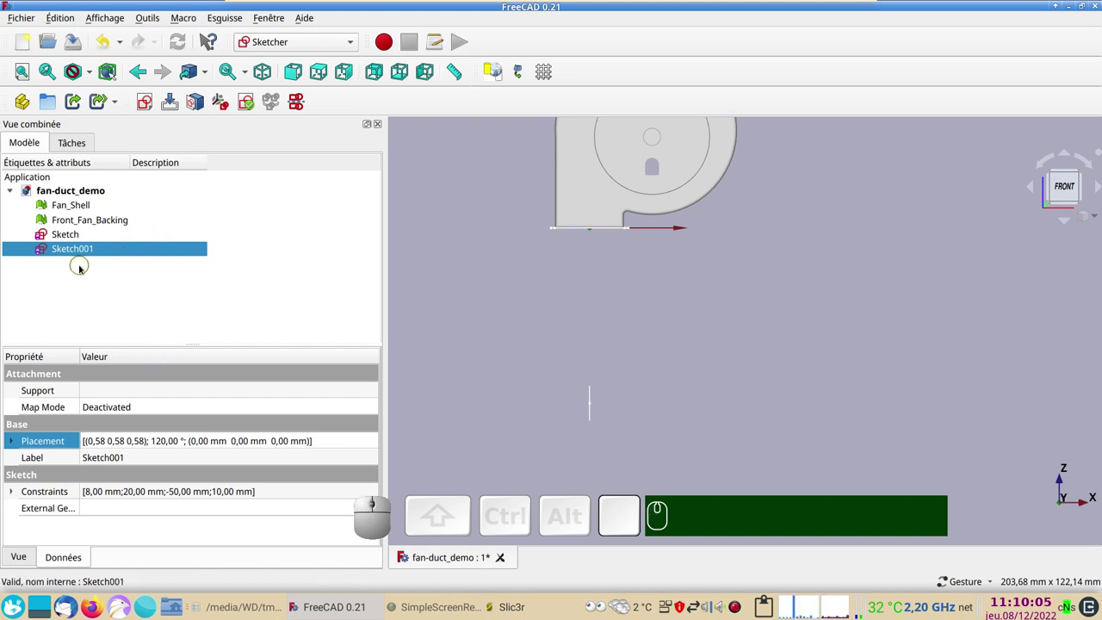
click(80, 249)
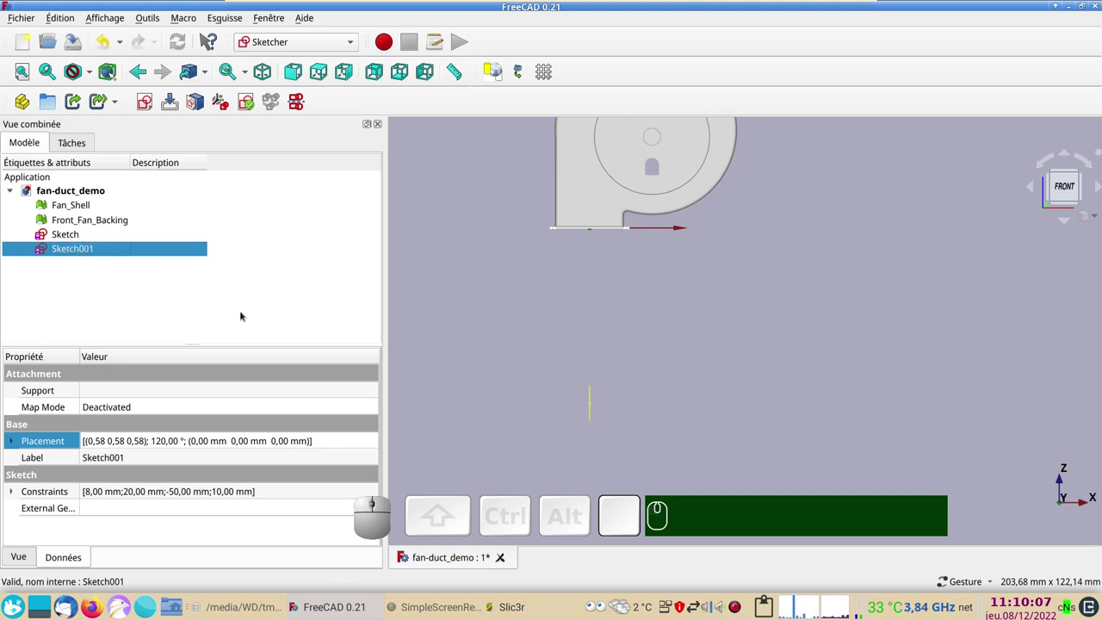
click(200, 437)
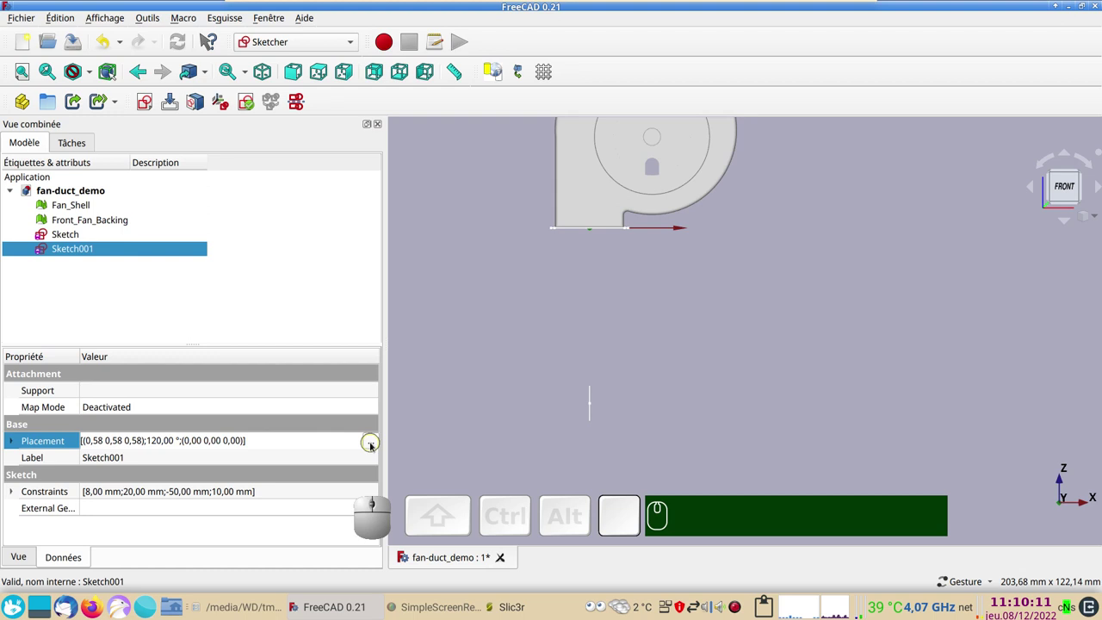
click(375, 444)
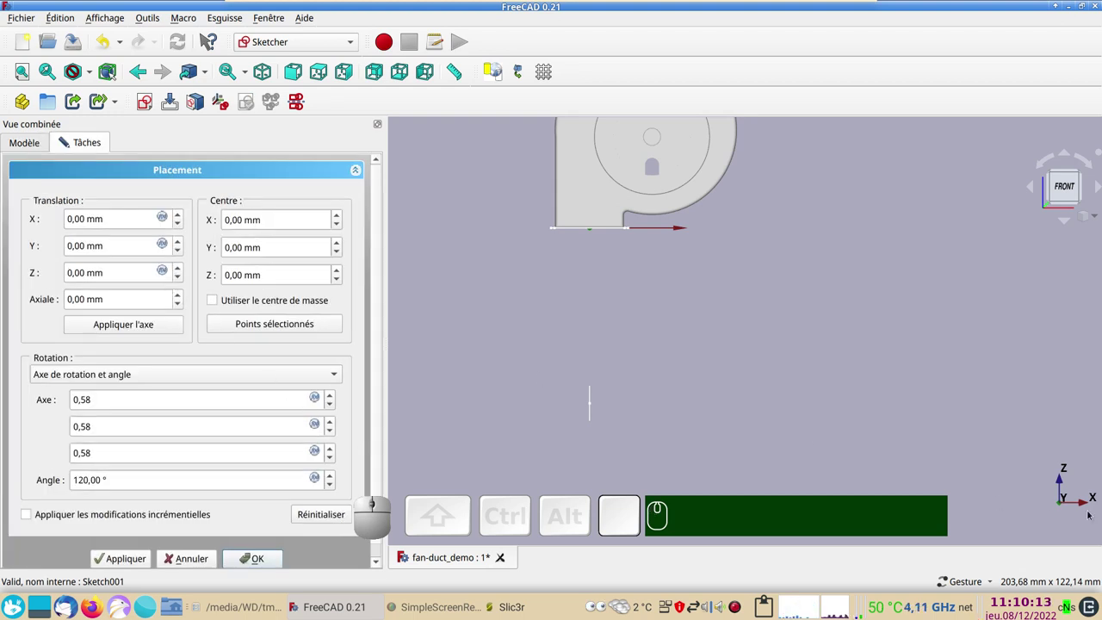
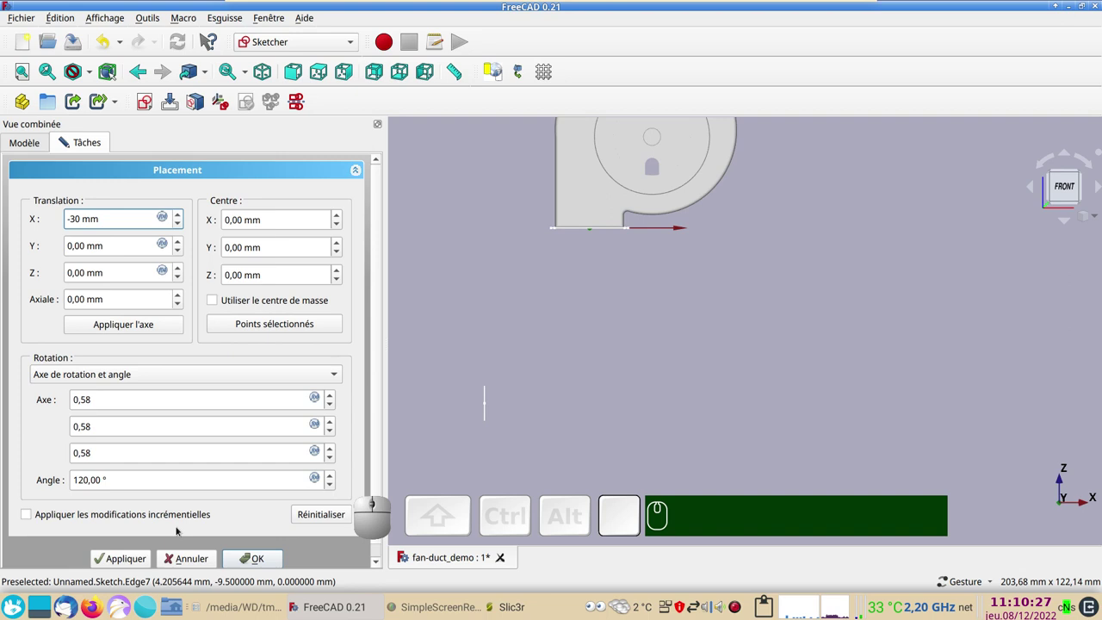
click(239, 558)
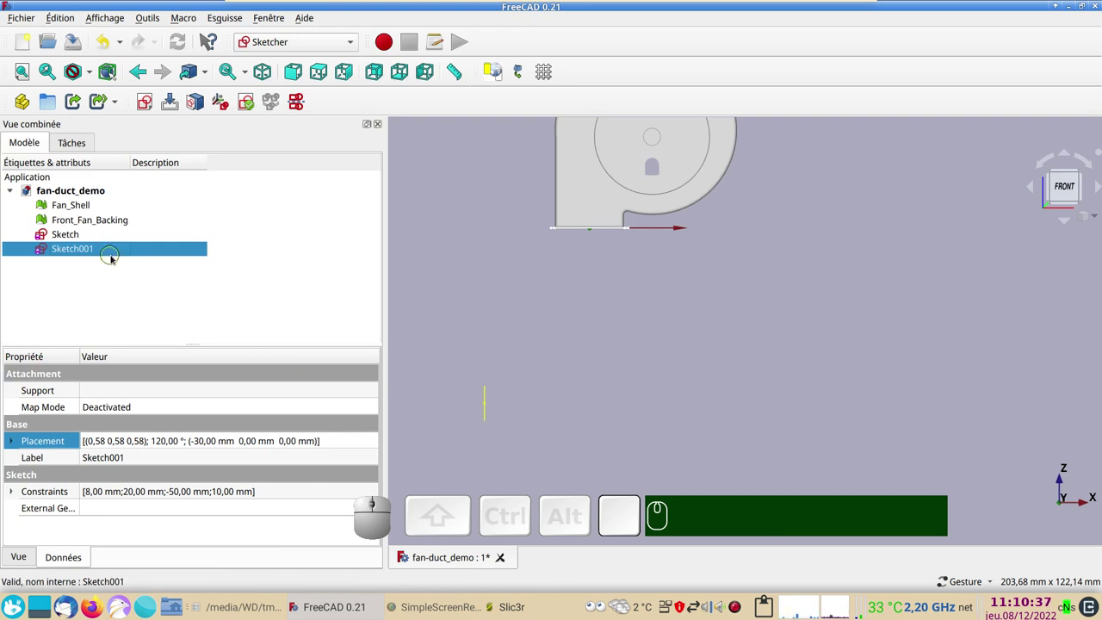
Step: Reopen Sketch001's placement to verify the 120° rotation and -30 mm offset, then close it
click(142, 252)
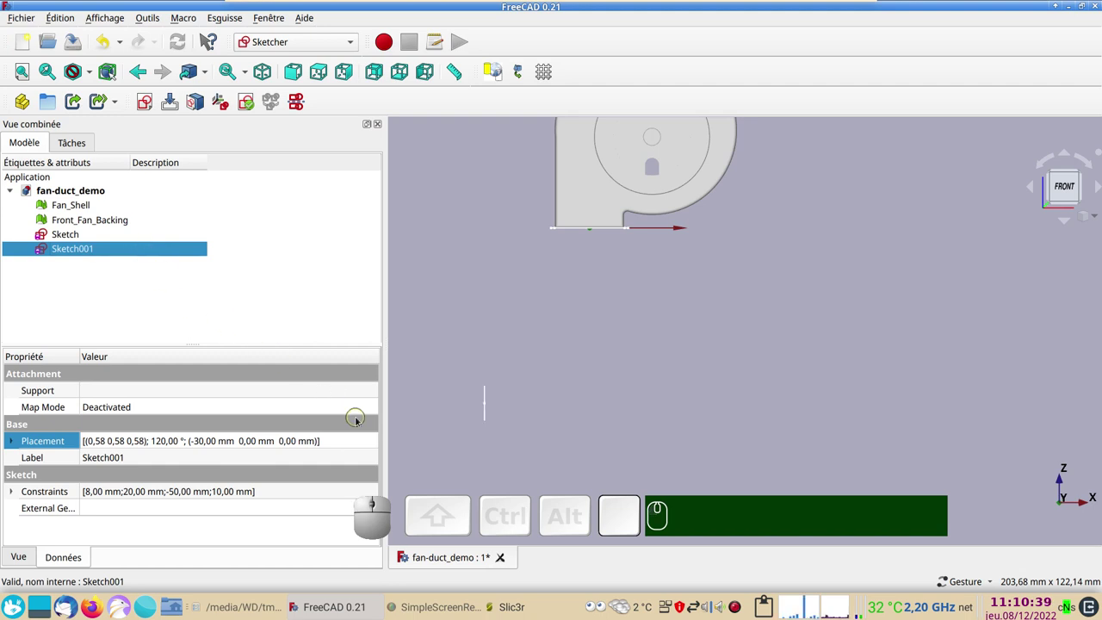
click(329, 435)
click(370, 439)
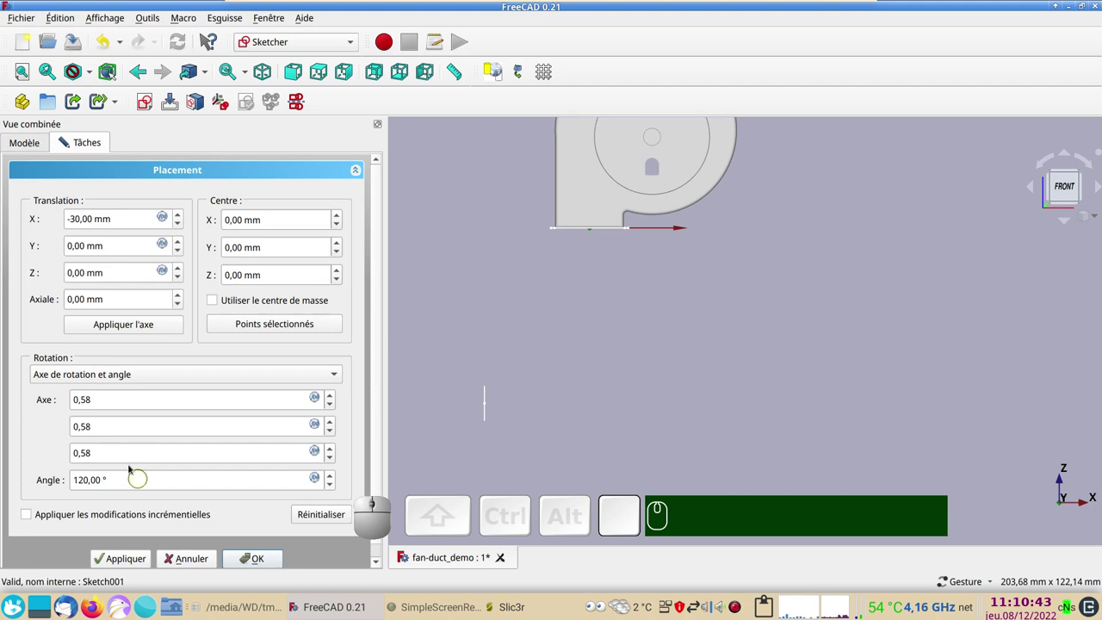
click(195, 560)
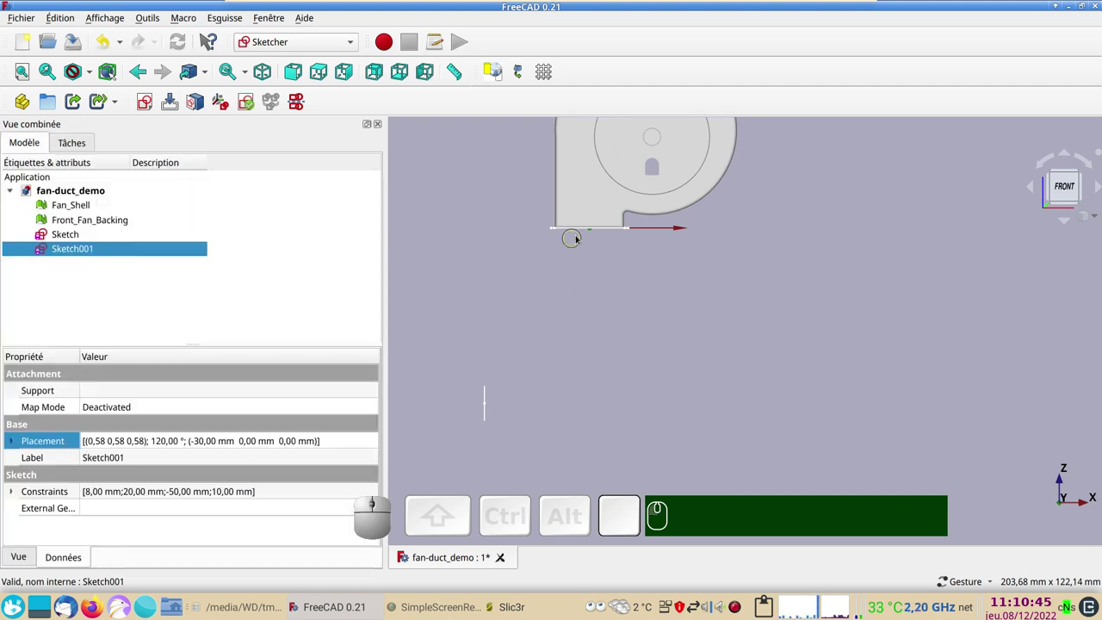
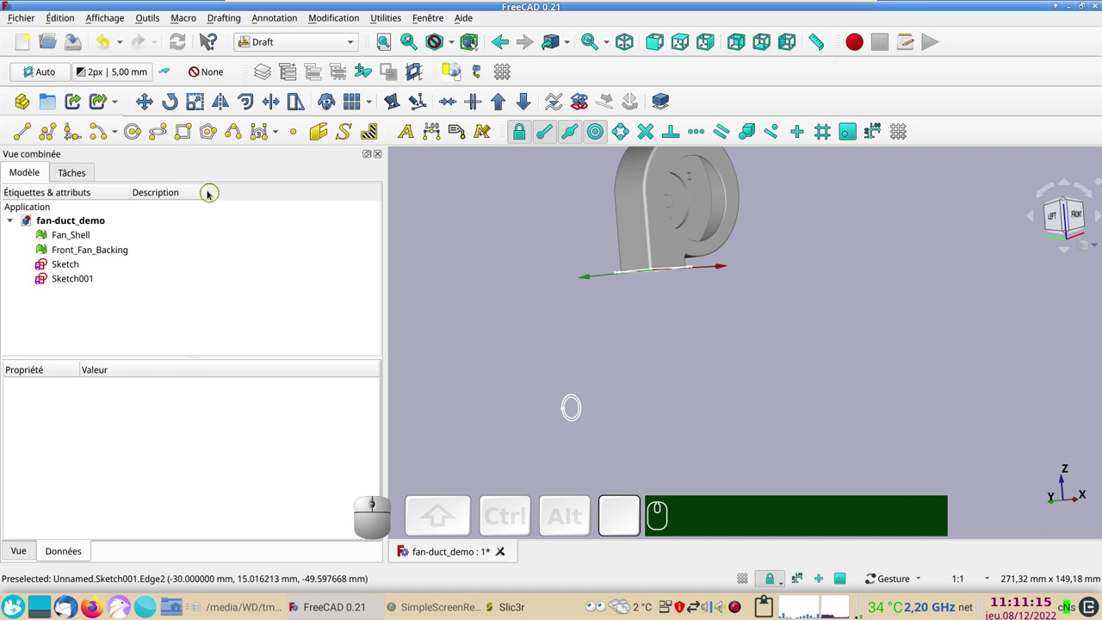
Step: Check the Draft working plane and set the view to the straight left side
click(485, 227)
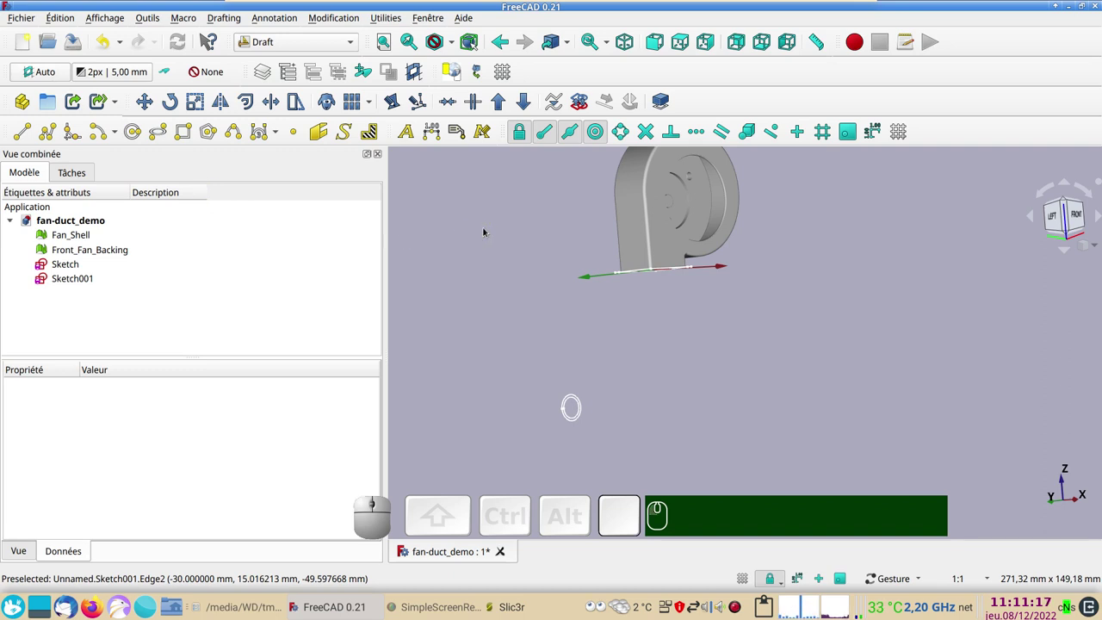
click(49, 74)
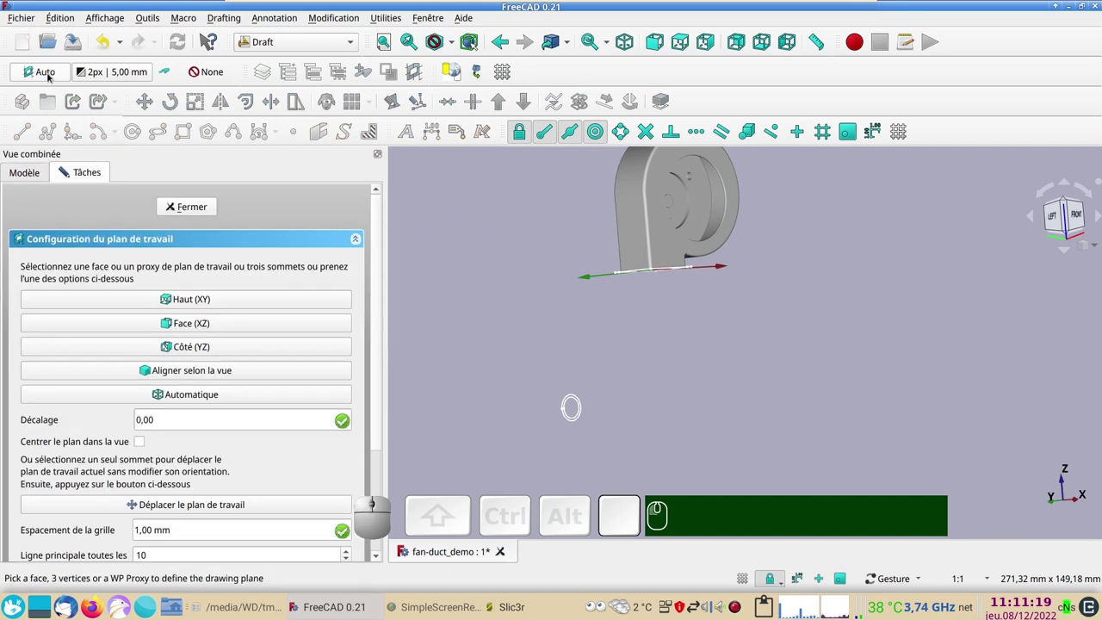
click(170, 396)
drag(527, 339, 843, 306)
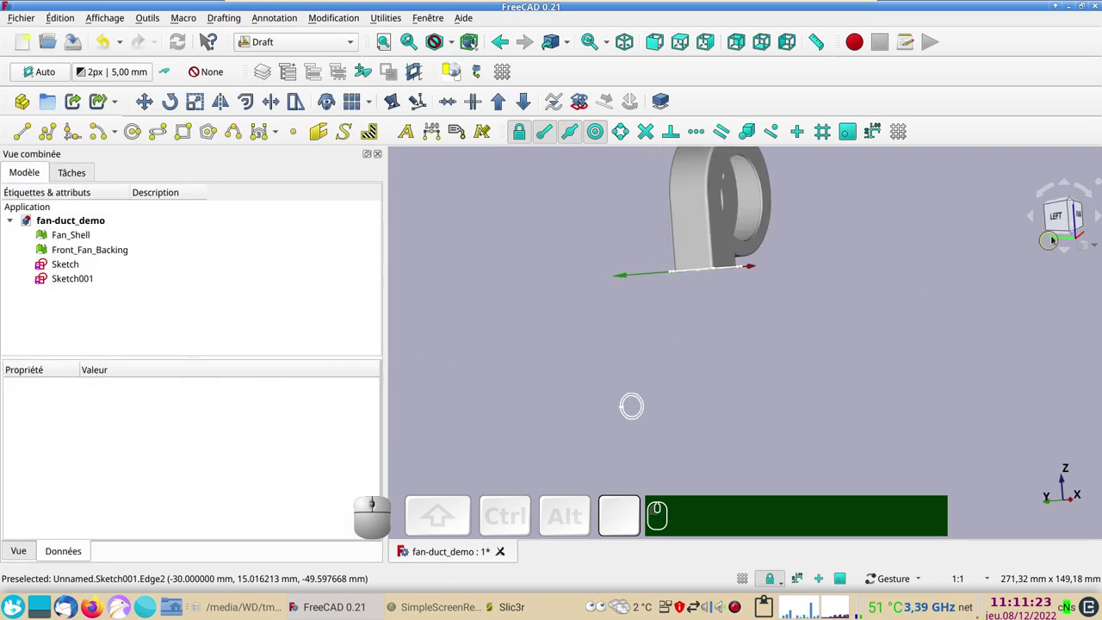
click(1059, 224)
drag(994, 355, 784, 379)
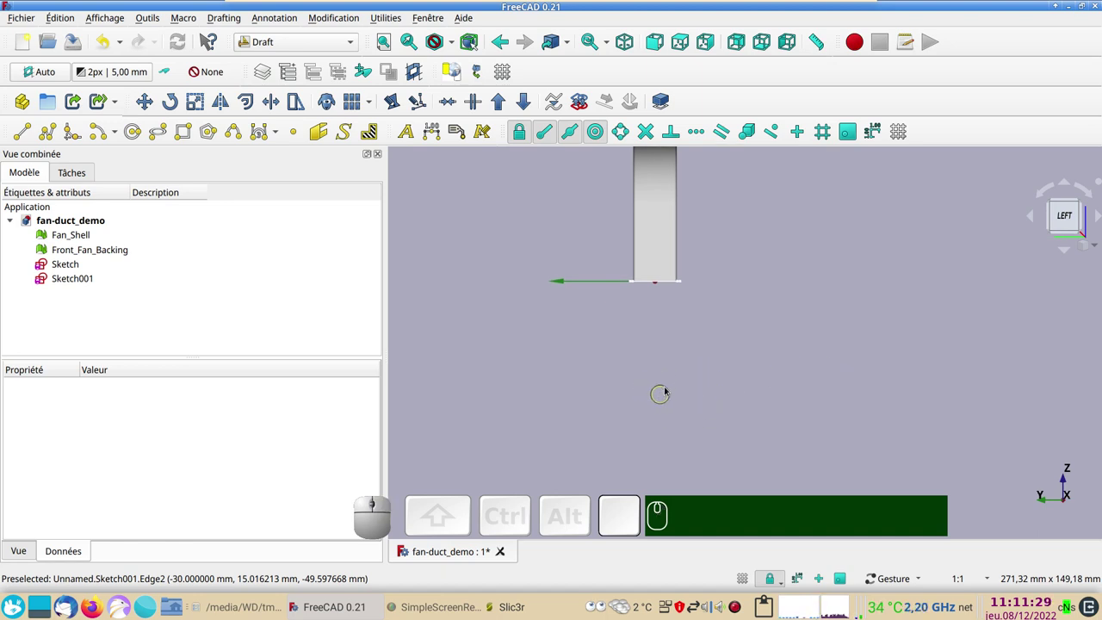
click(1071, 219)
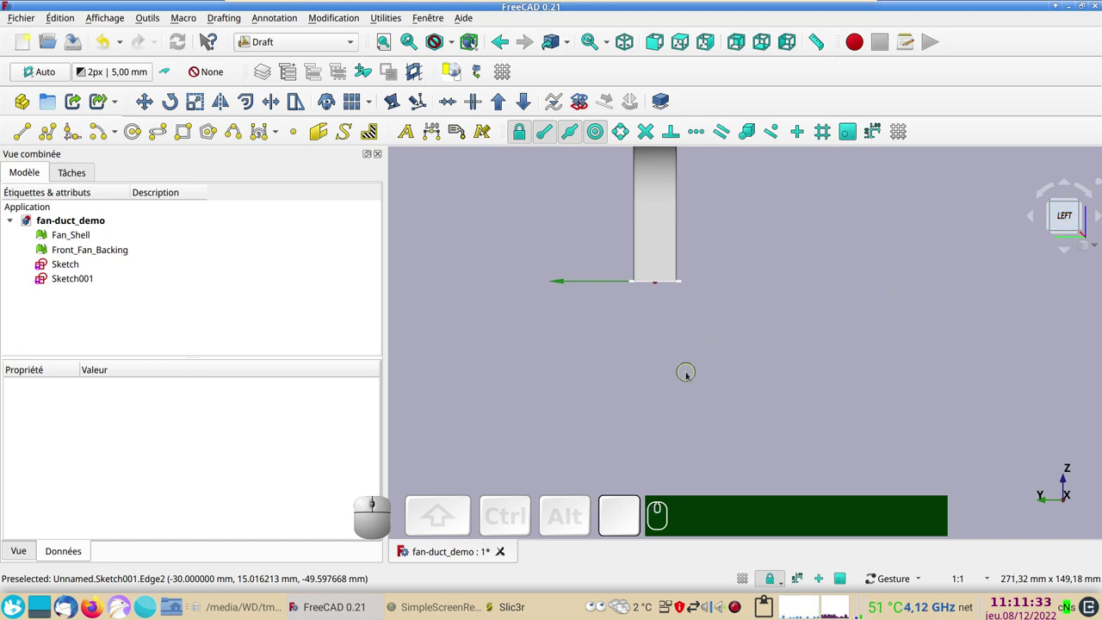
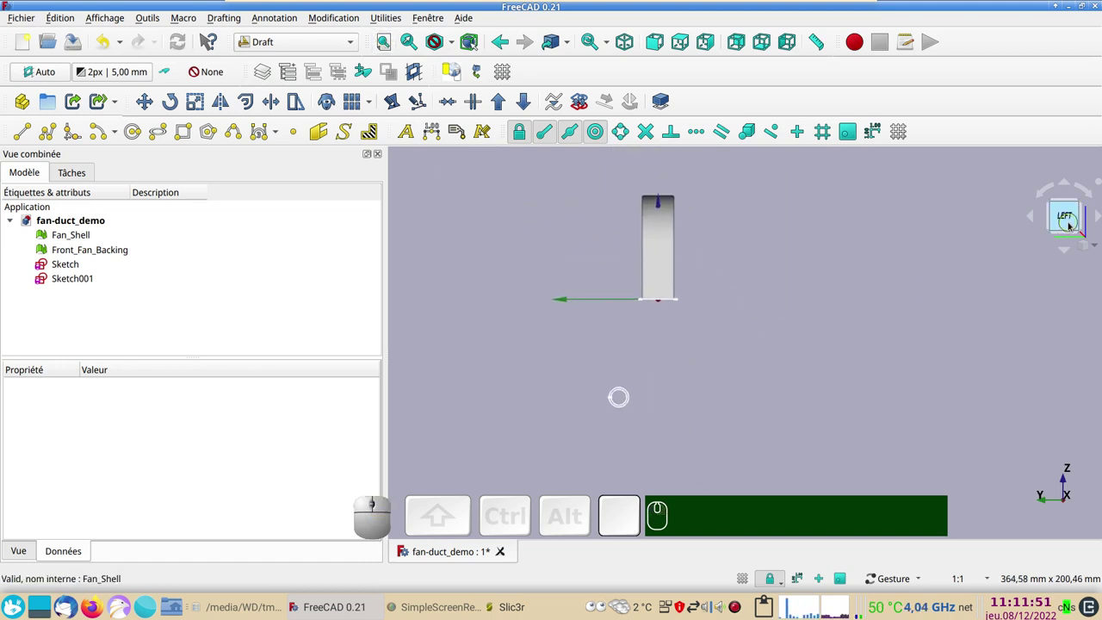
click(1073, 222)
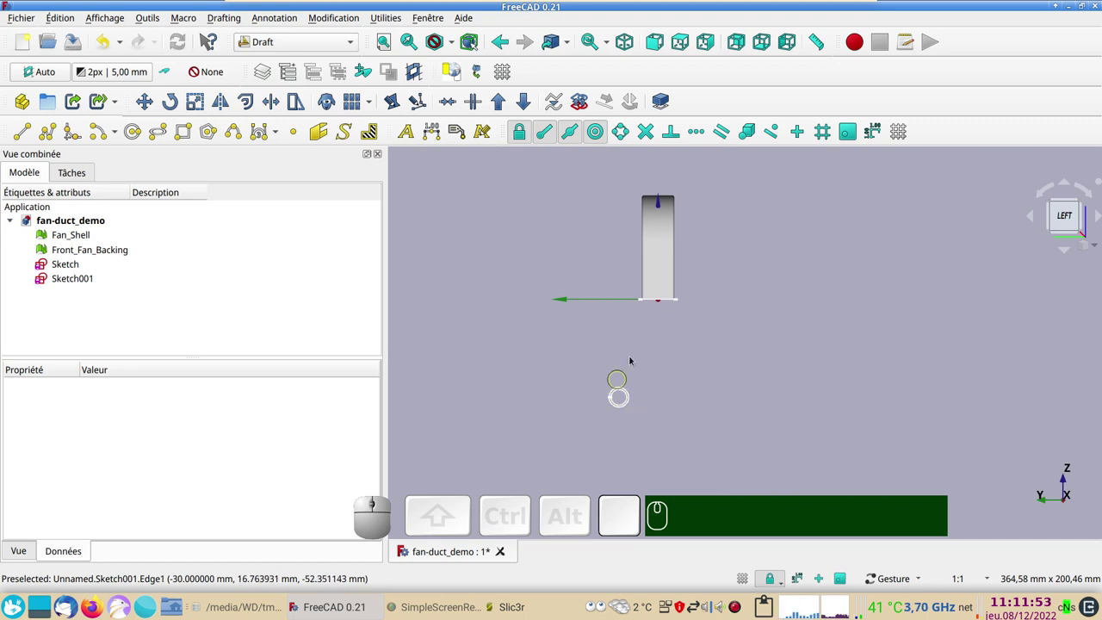
Step: Zoom in on the small circle and select Sketch001 for a Draft rotation
scroll(up, 3)
right_click(664, 381)
scroll(up, 3)
right_click(635, 396)
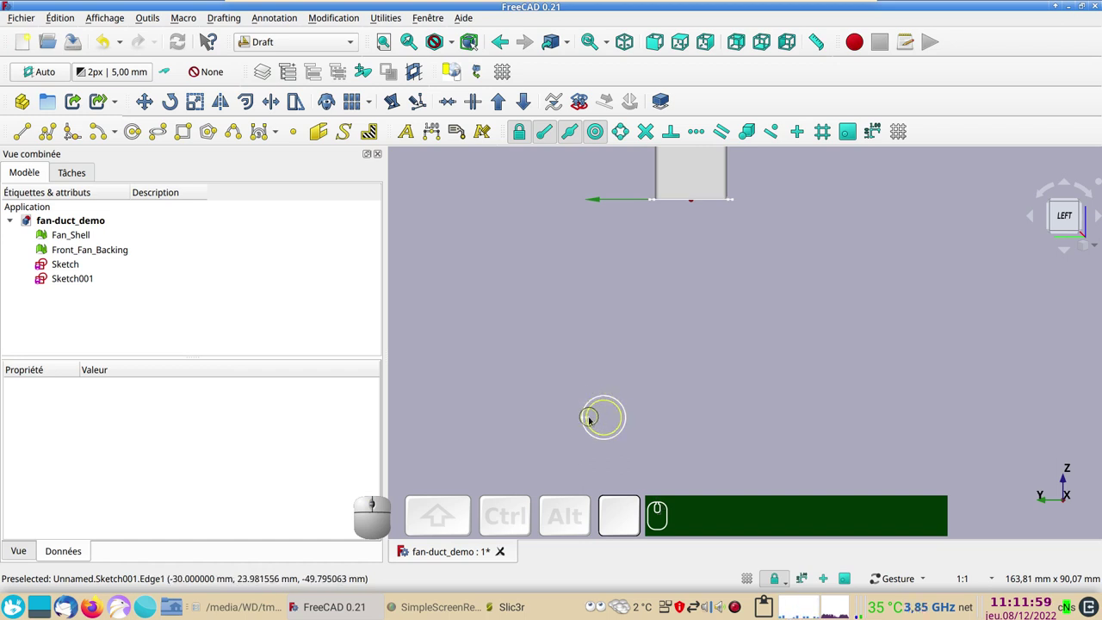
scroll(up, 3)
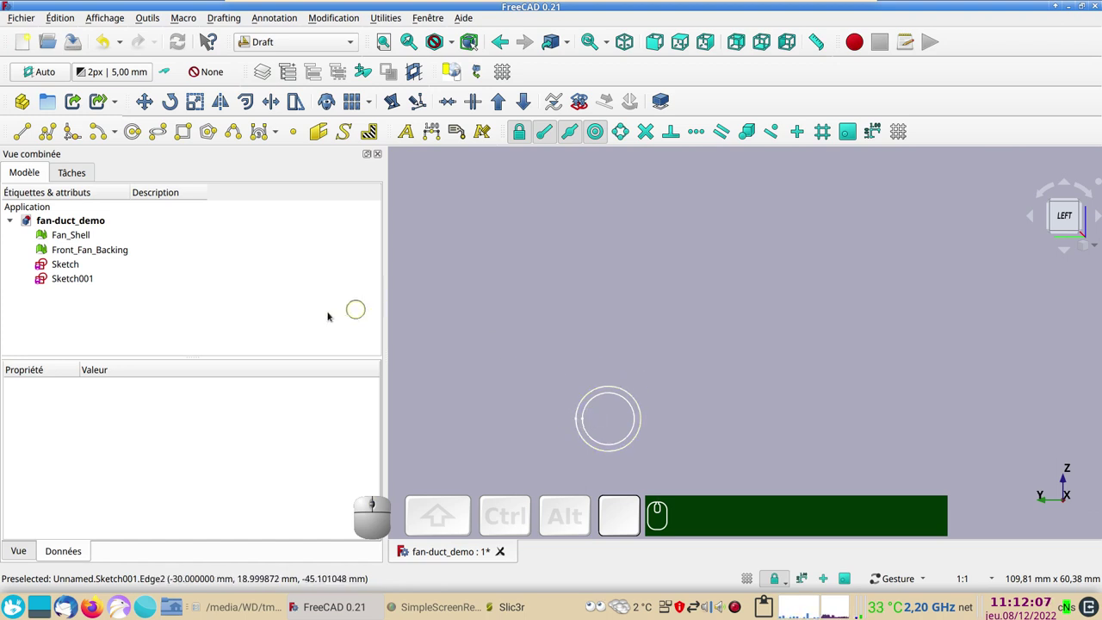
click(82, 276)
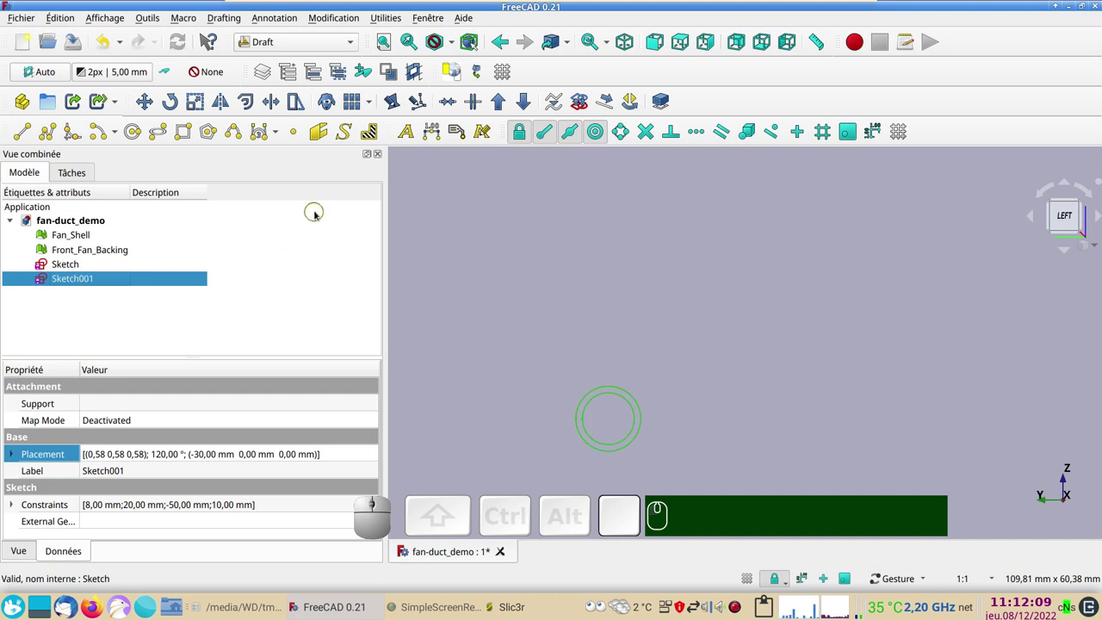
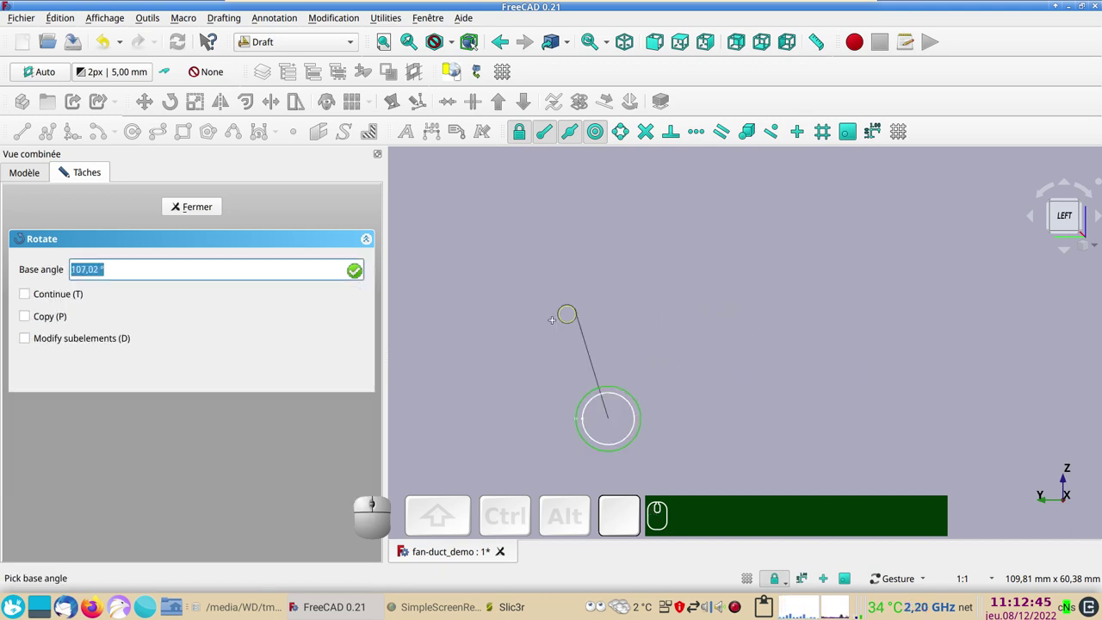
Step: Rotate Sketch001 by 30° with Draft Rotate so it tilts below the fan outlet
scroll(up, 3)
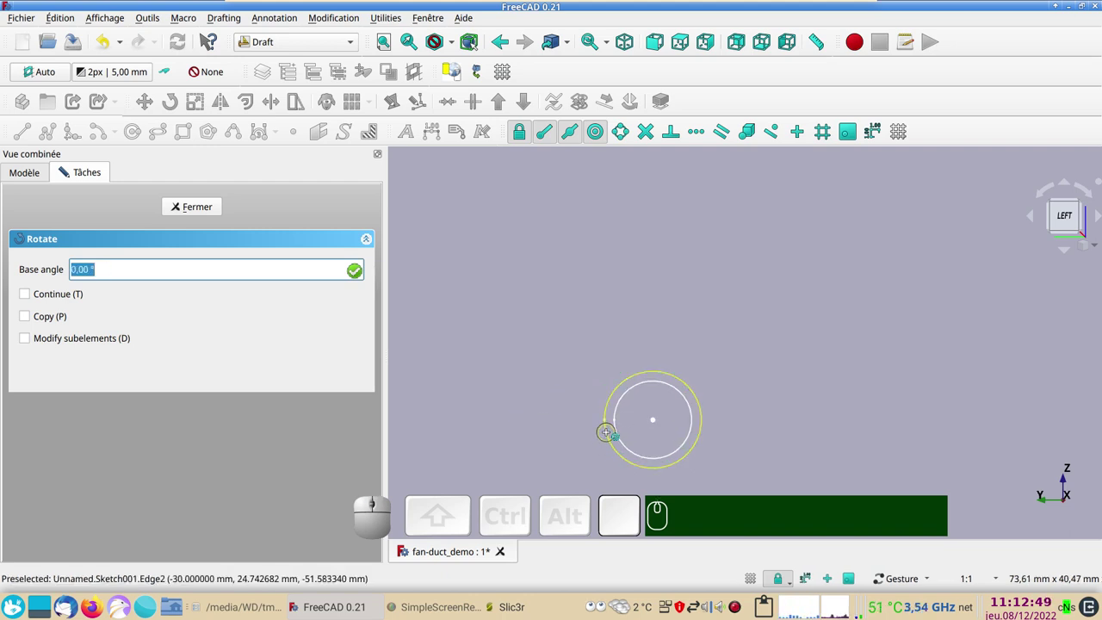
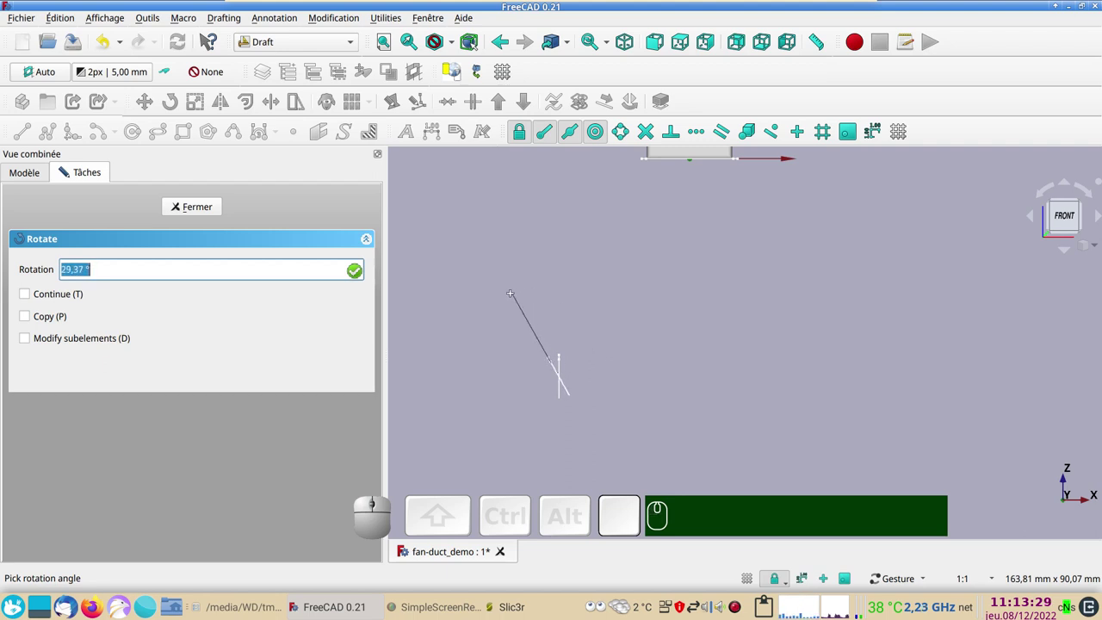
scroll(down, 3)
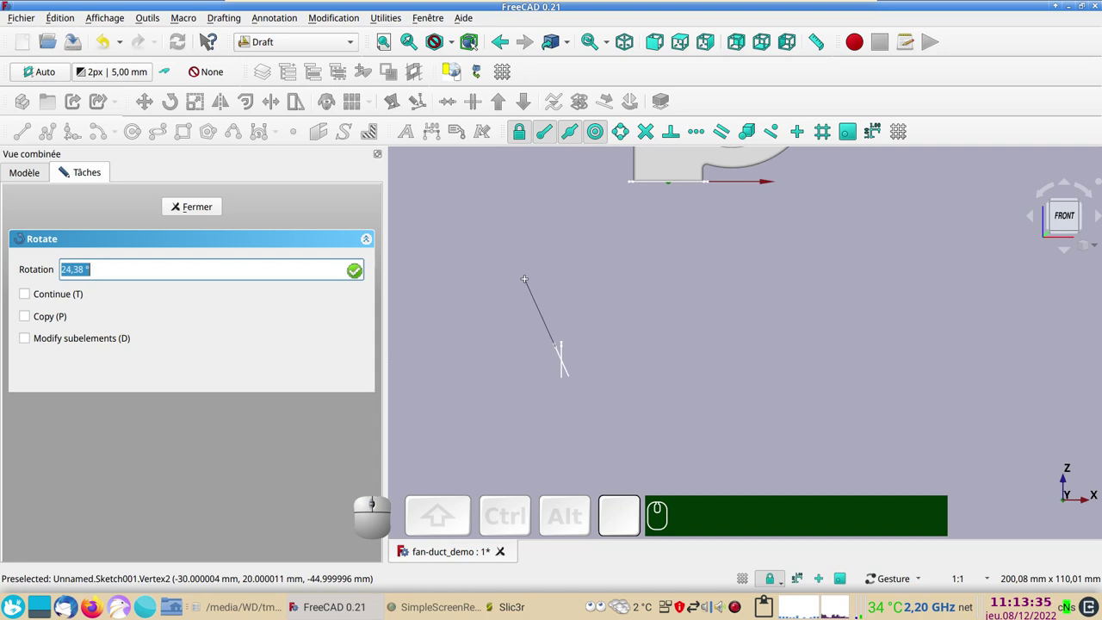
key(KP_3)
key(KP_0)
key(KP_Enter)
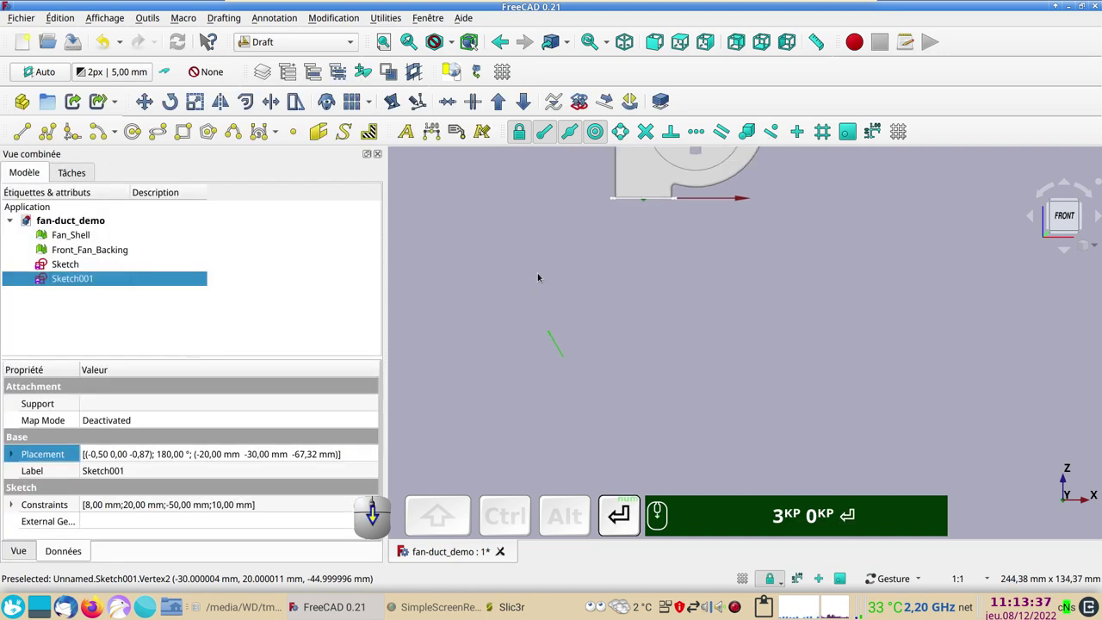
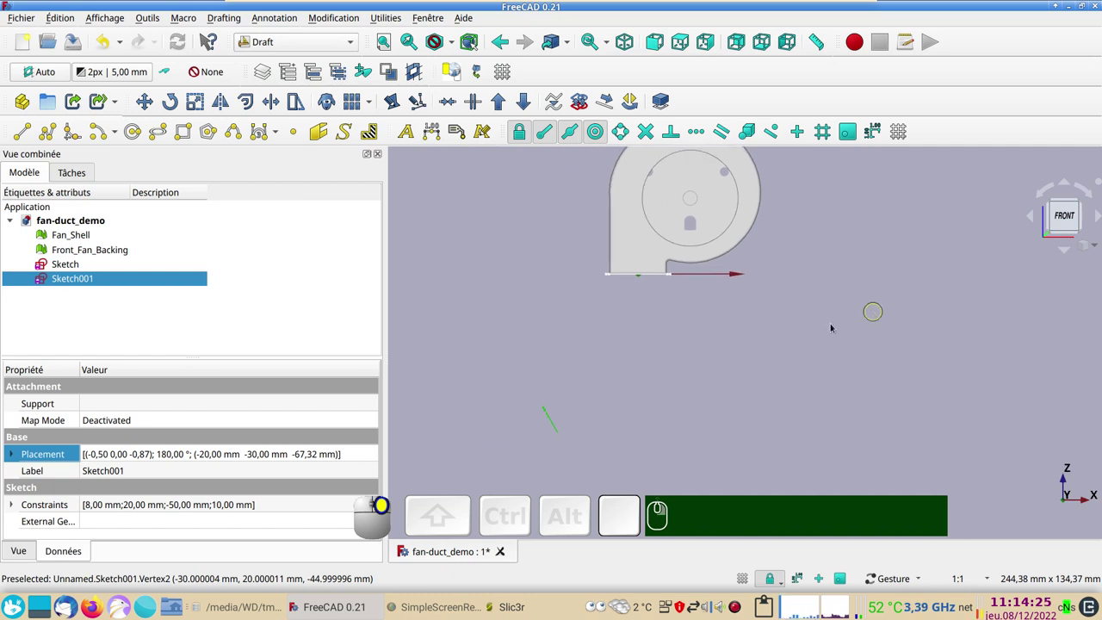
Step: Switch to the Sketcher workbench, deselect Sketch001 and create a new sketch
click(321, 43)
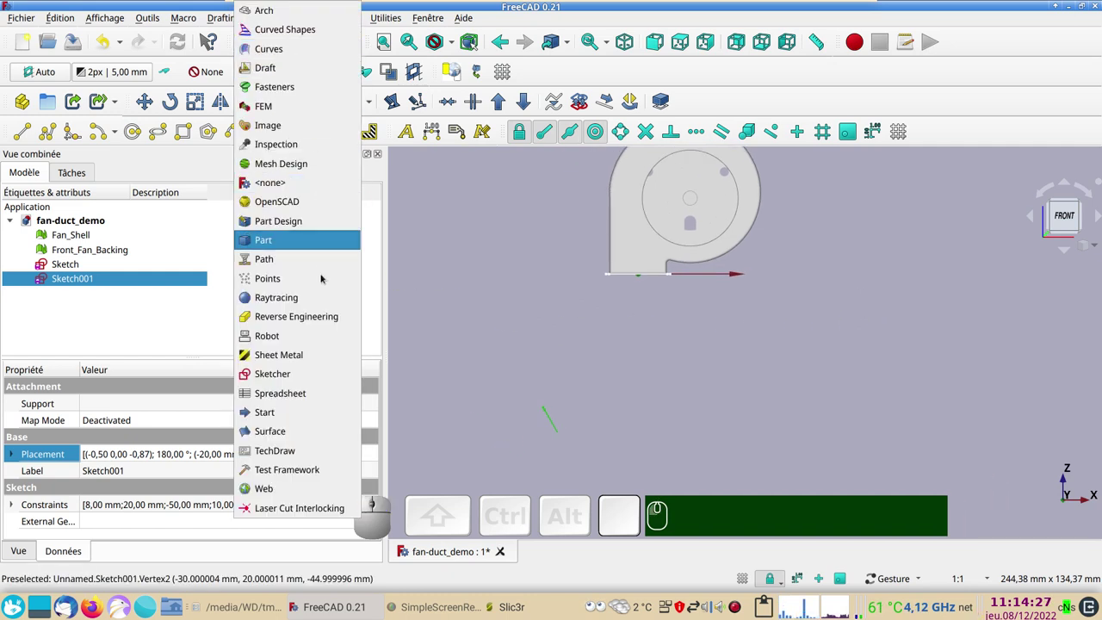
click(312, 375)
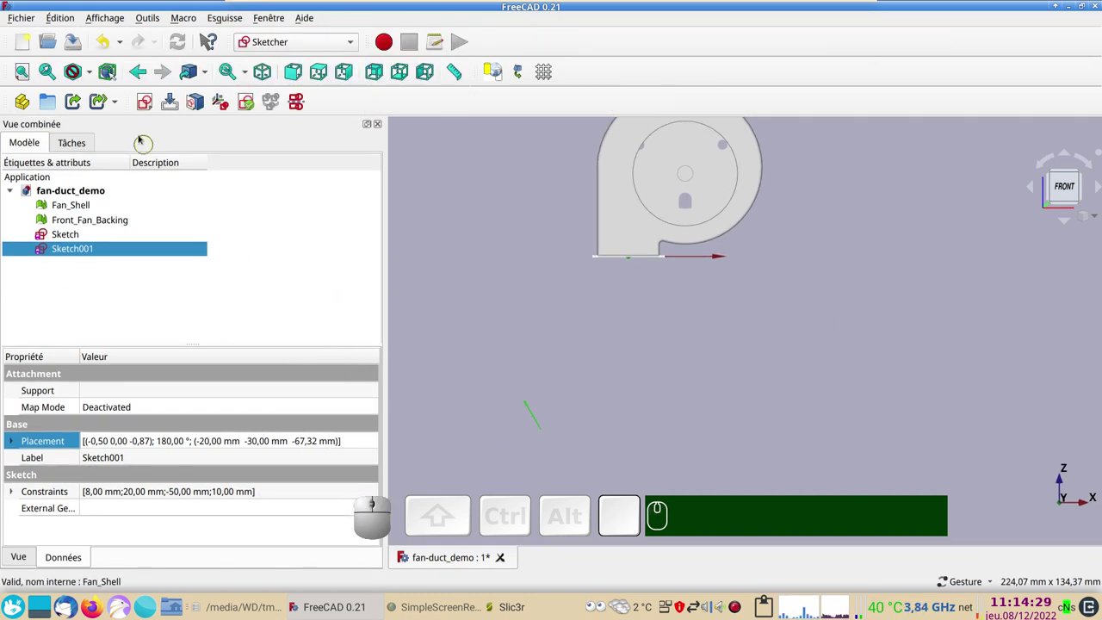
click(474, 228)
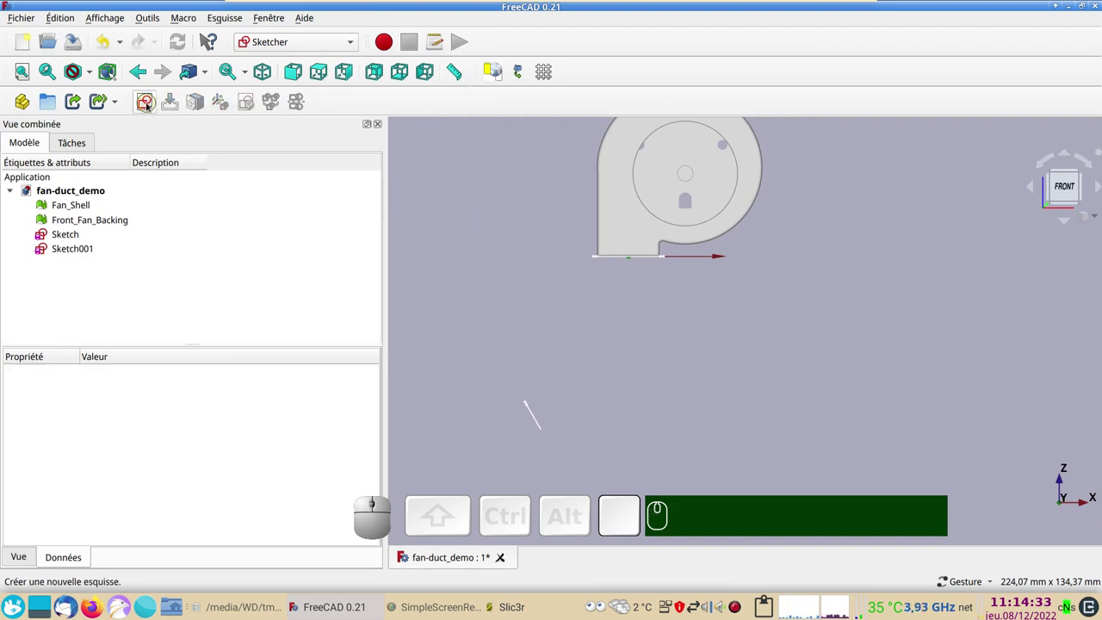
click(151, 103)
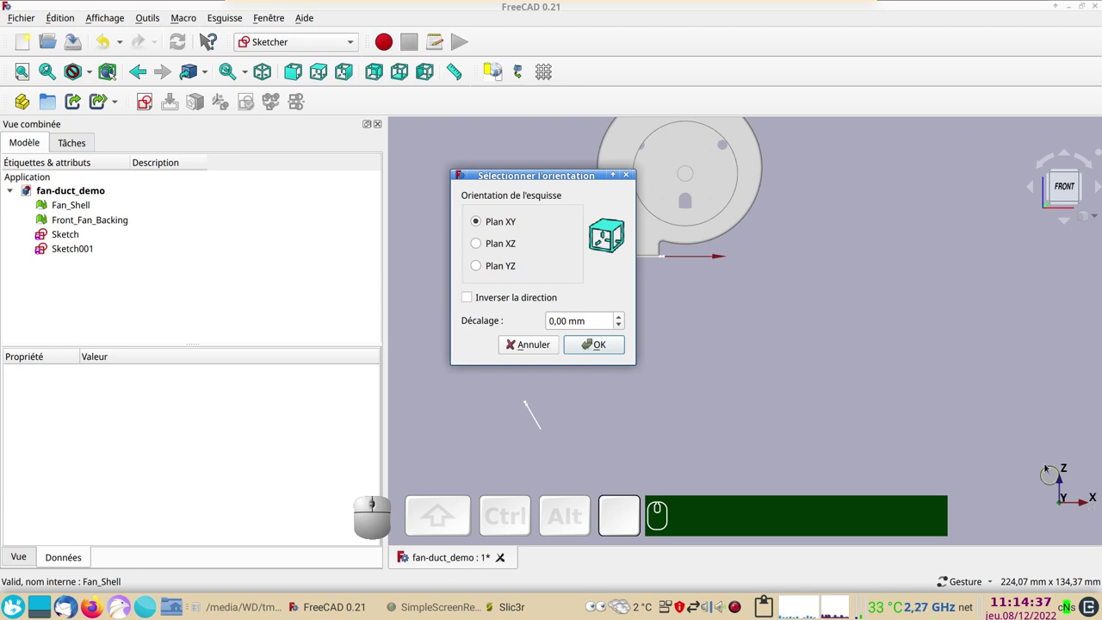
Step: Orient the sketch on the XZ plane, link Sketch001's edge as external geometry and begin an arc at the outlet centre
click(488, 246)
click(601, 341)
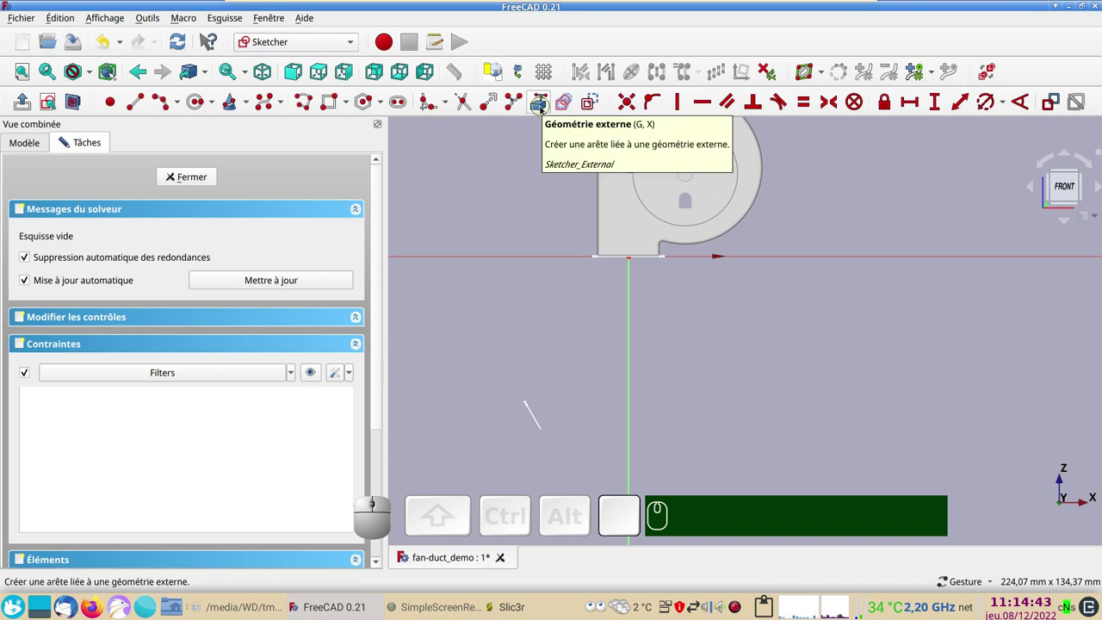
click(543, 105)
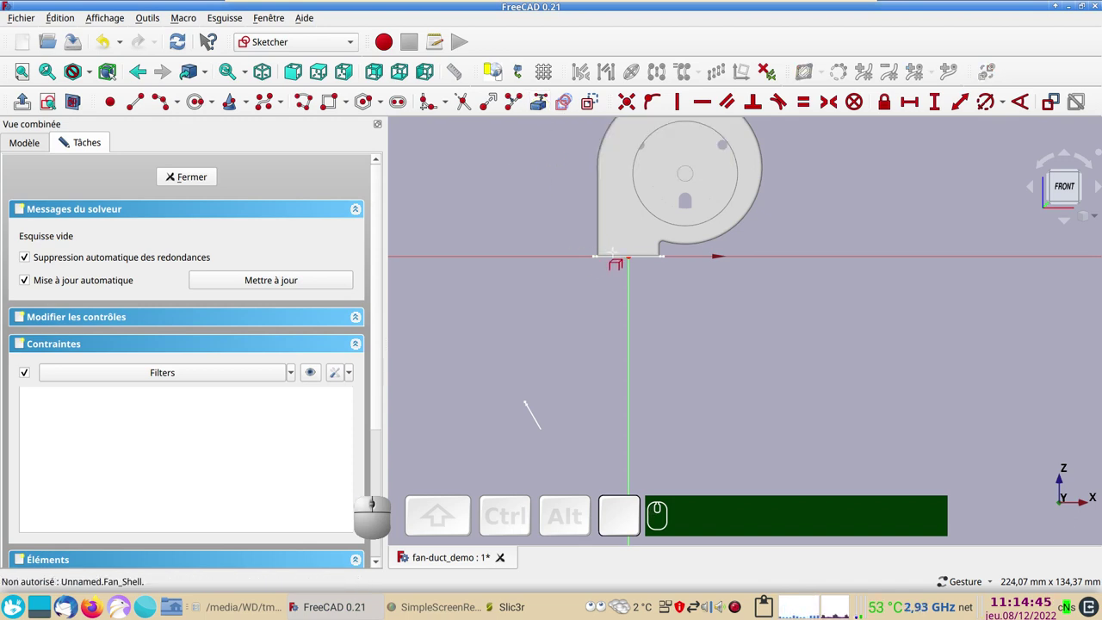
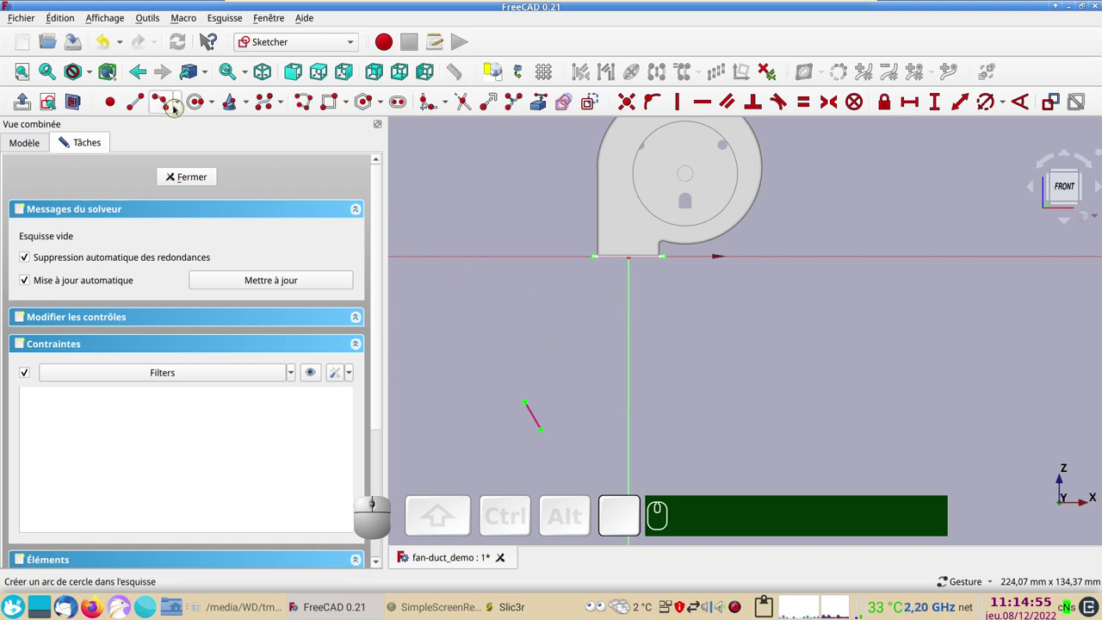
click(179, 103)
click(178, 149)
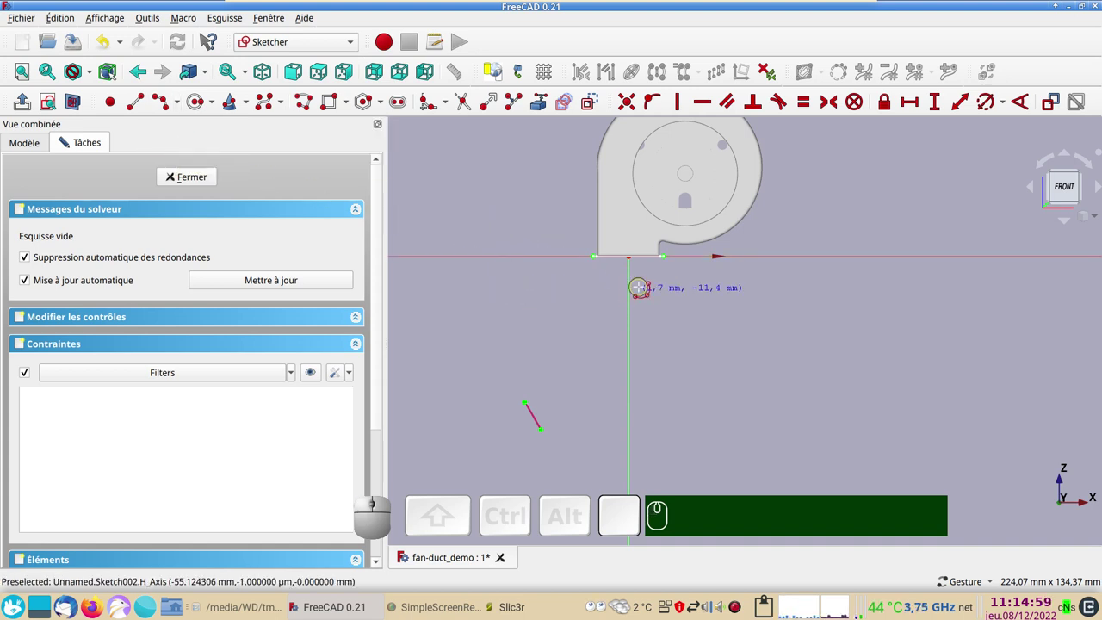
scroll(up, 3)
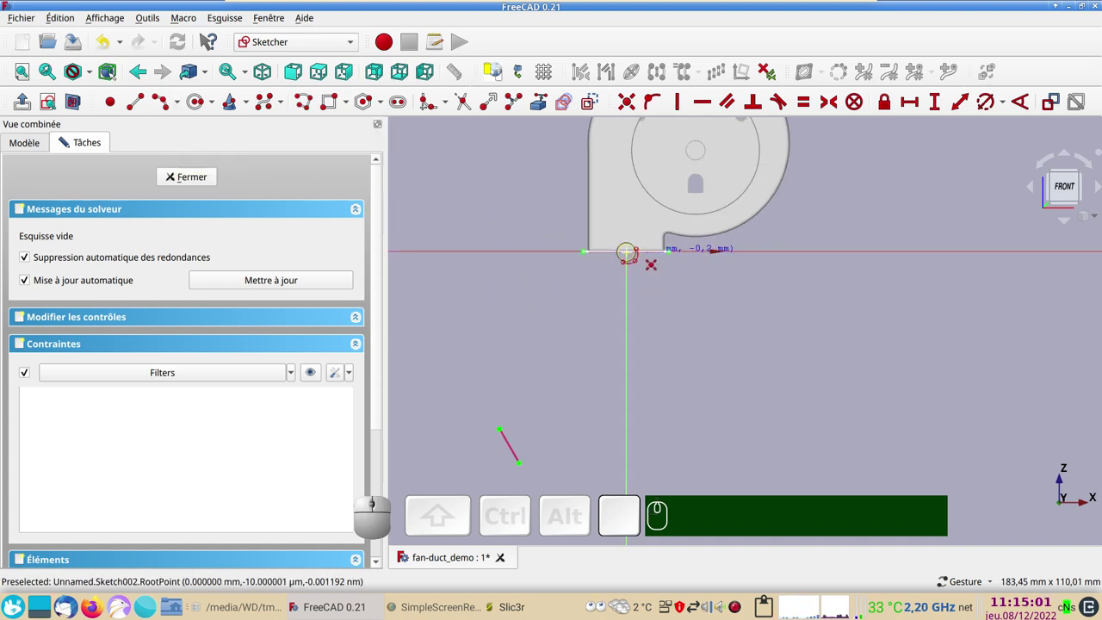
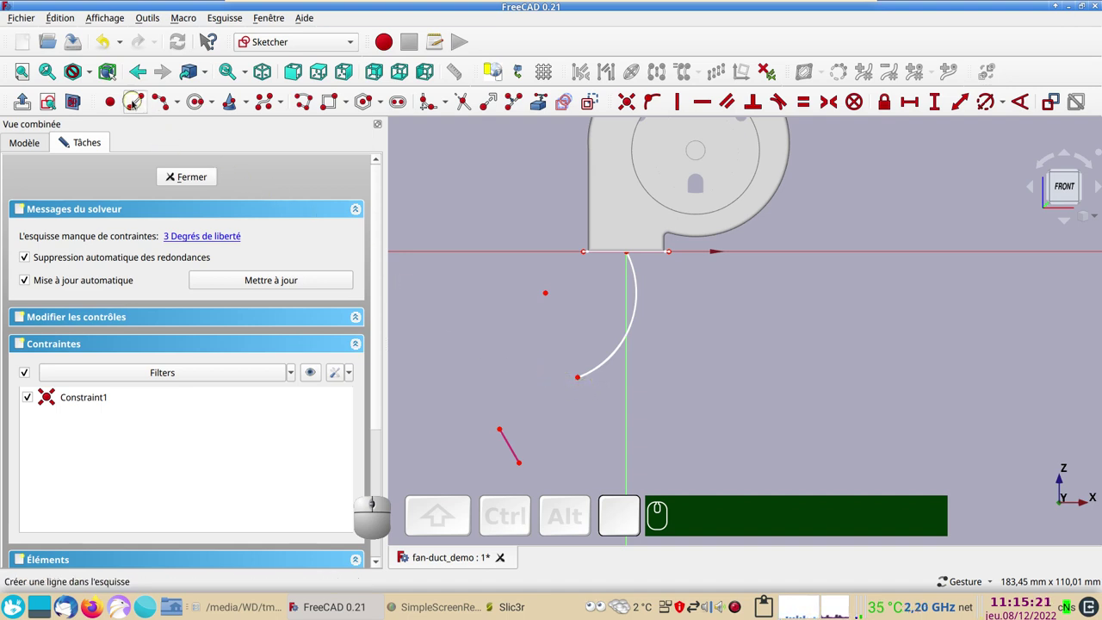
Step: Draw a straight line from the arc's end and make the arc and line tangent
click(137, 100)
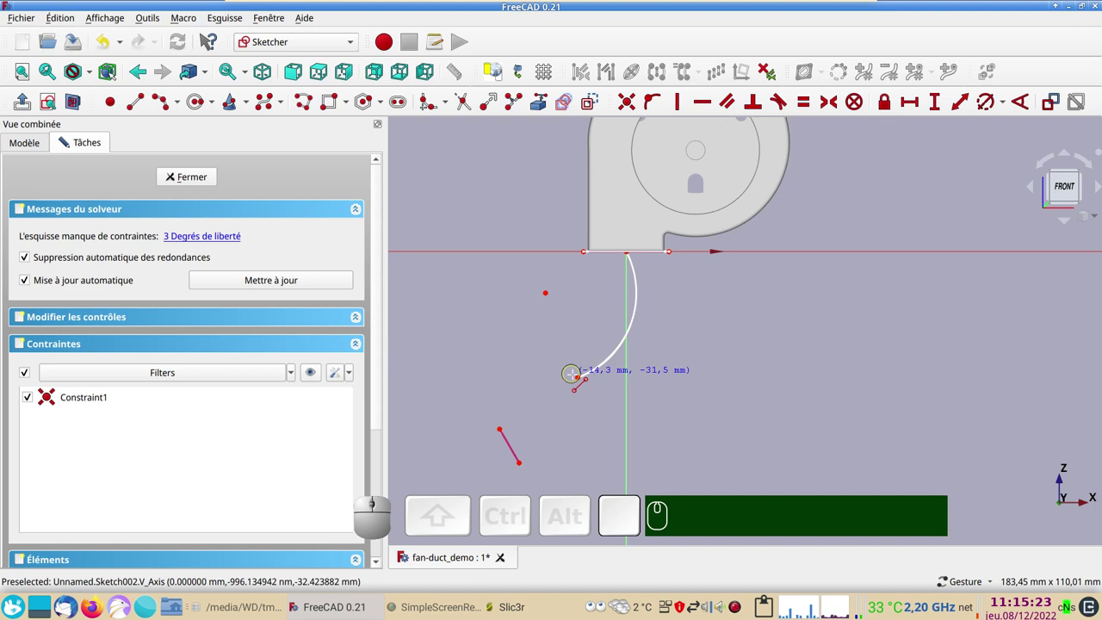
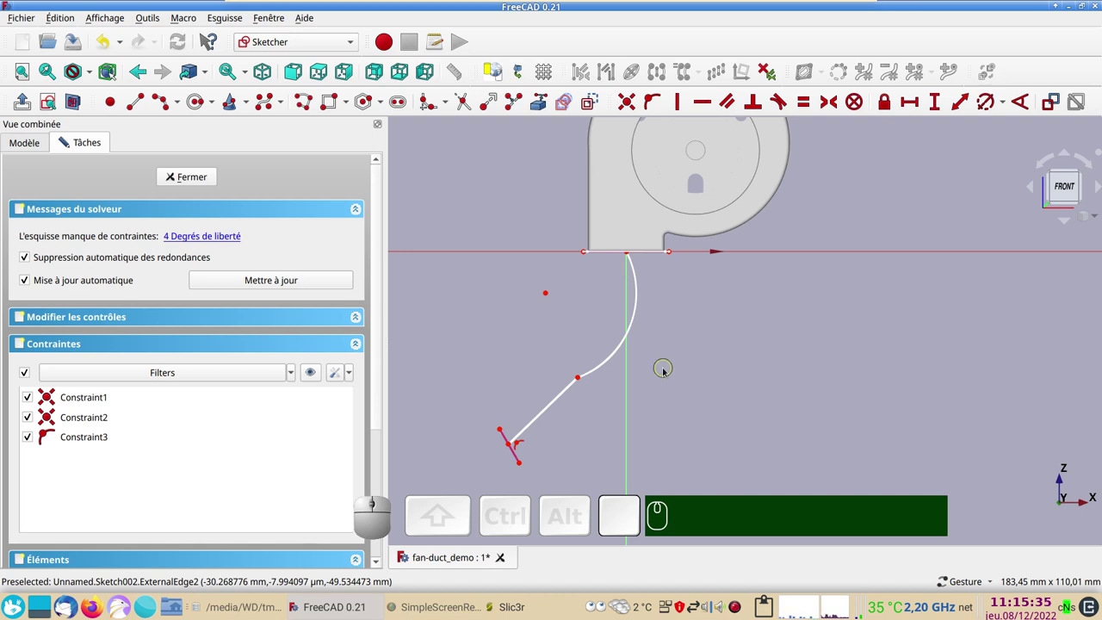
click(600, 366)
click(556, 399)
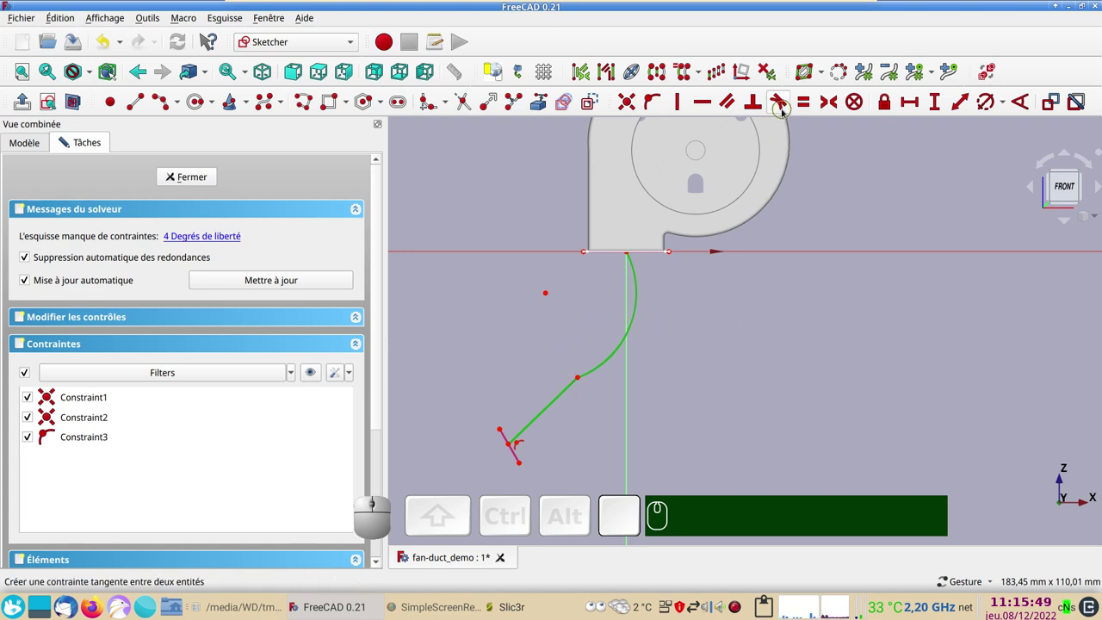
key(t)
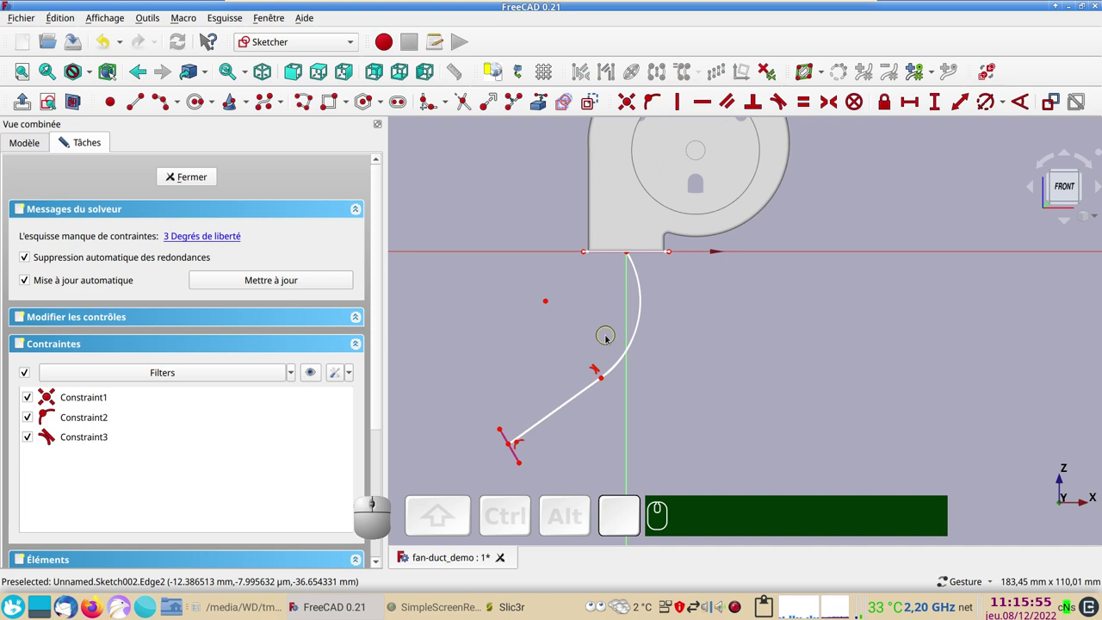
Step: Make the line perpendicular to the duct-end edge and centre the path end on it symmetrically
drag(595, 428, 623, 407)
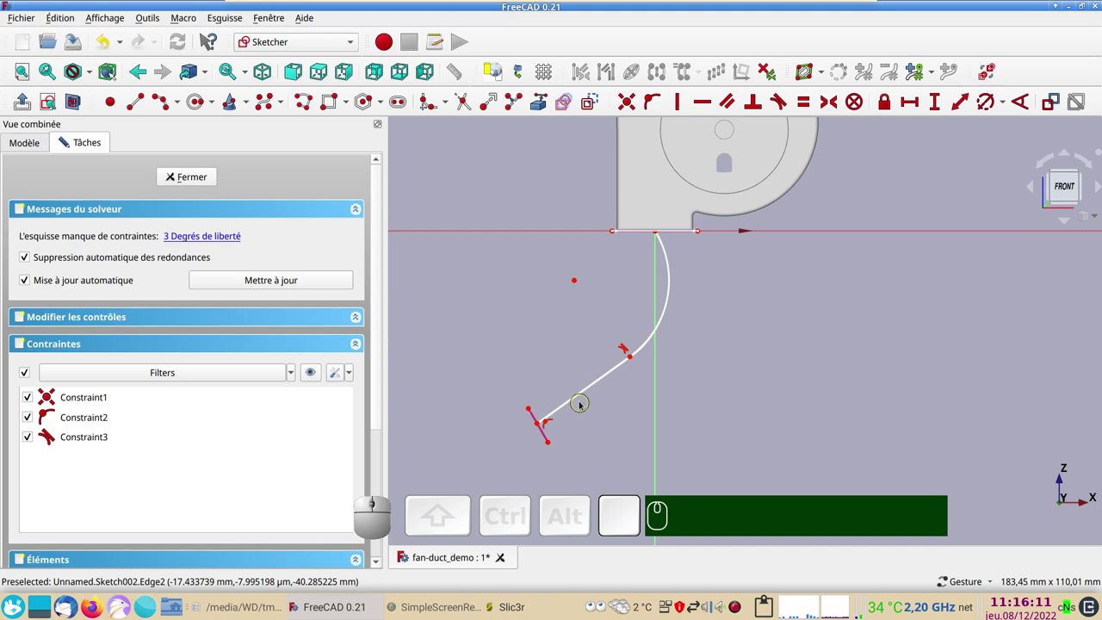
click(580, 395)
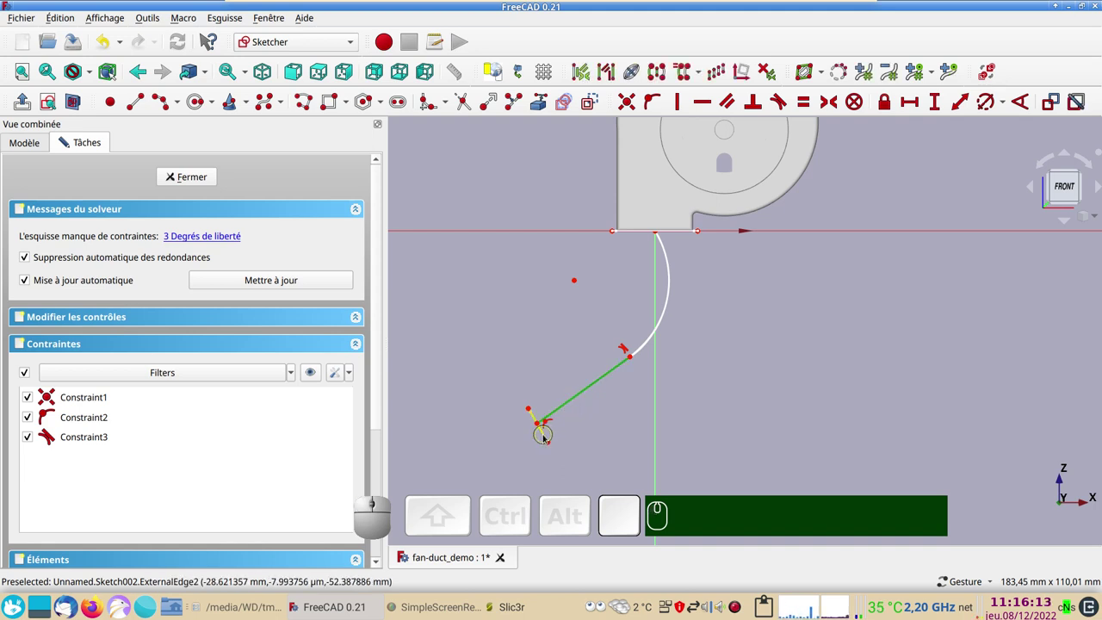
click(545, 435)
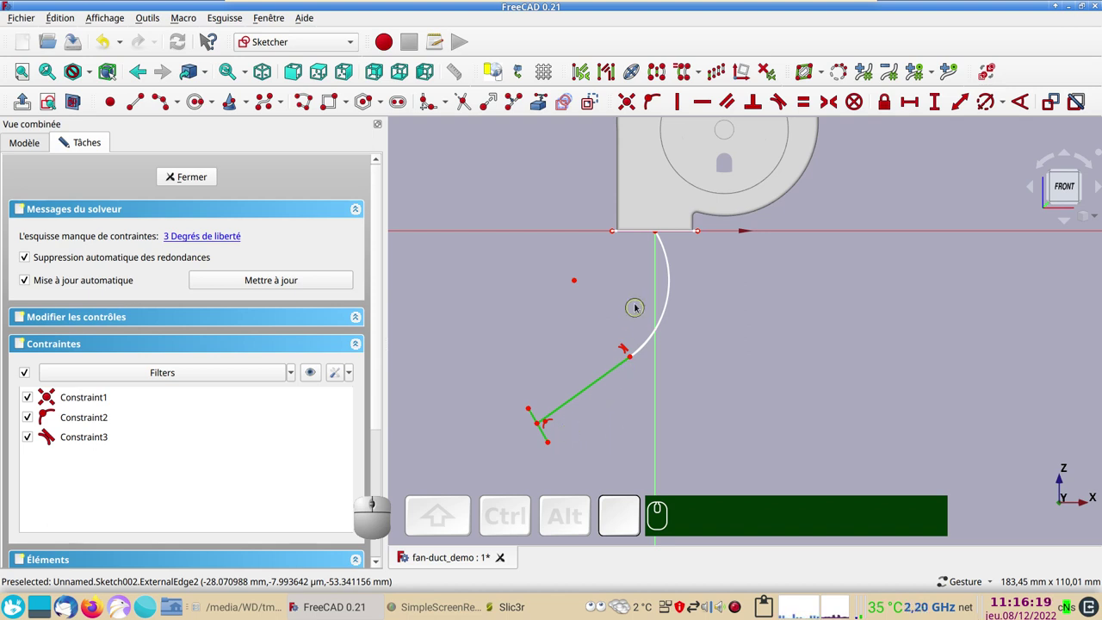
click(756, 105)
key(n)
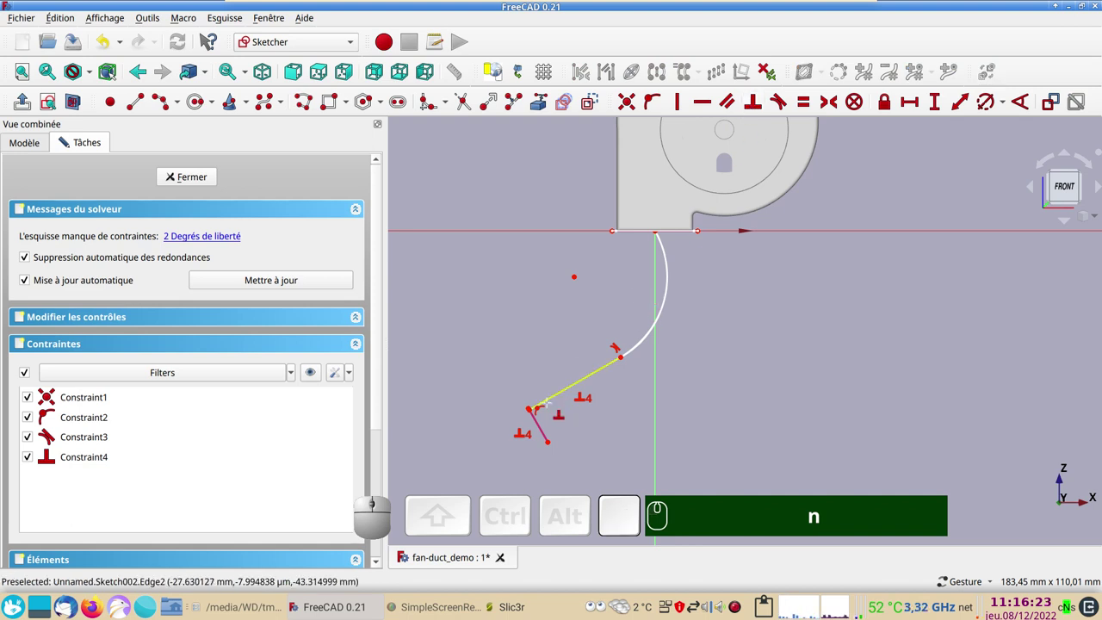
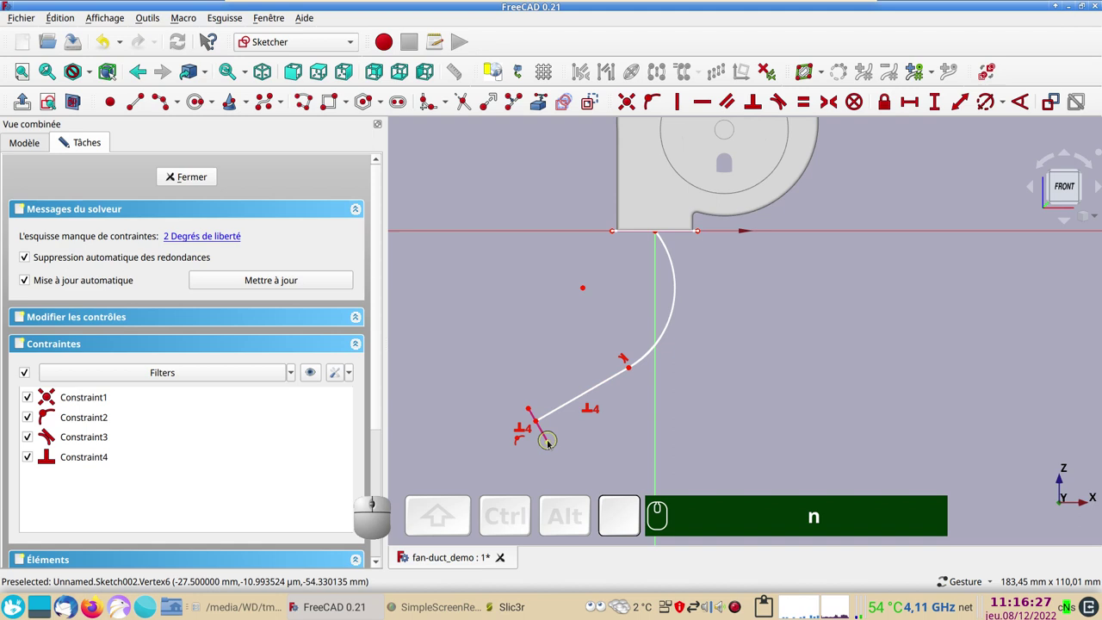
click(553, 440)
click(533, 408)
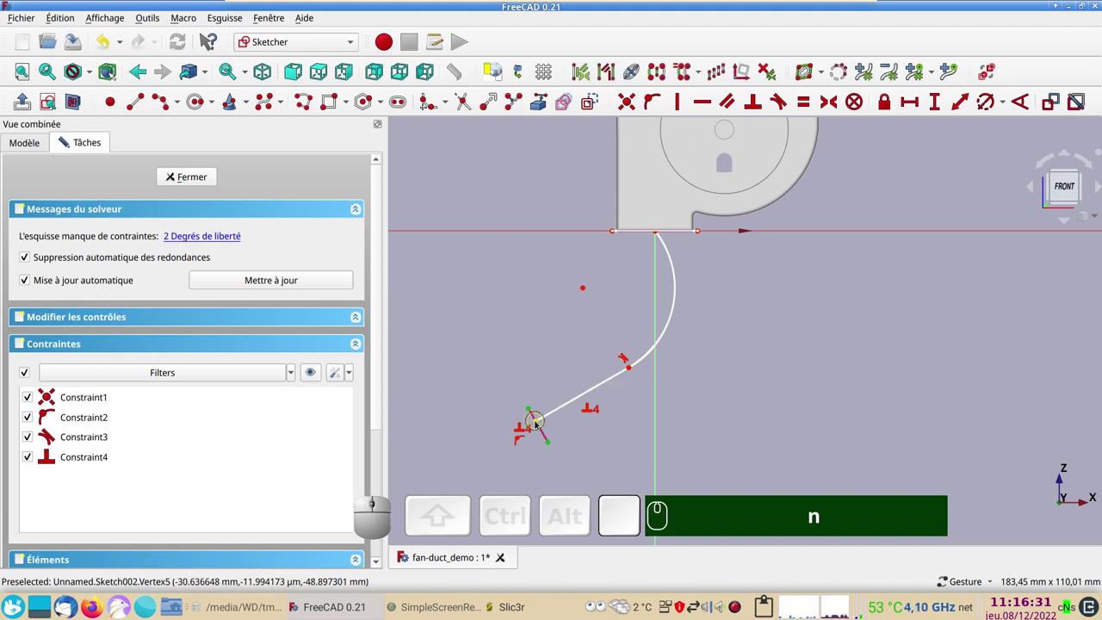
click(537, 420)
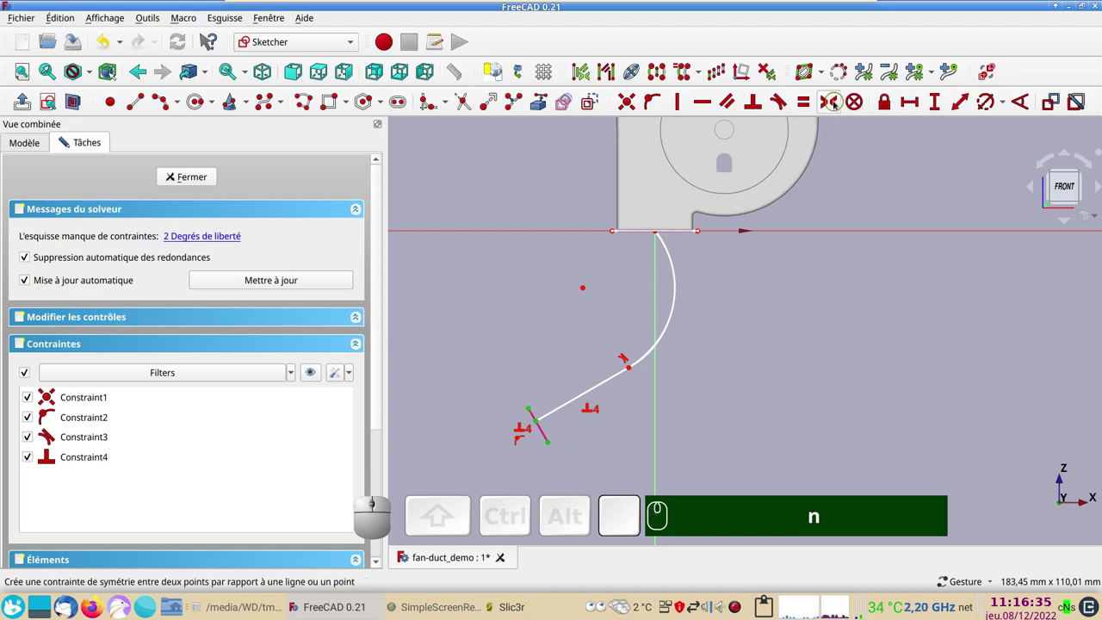
key(s)
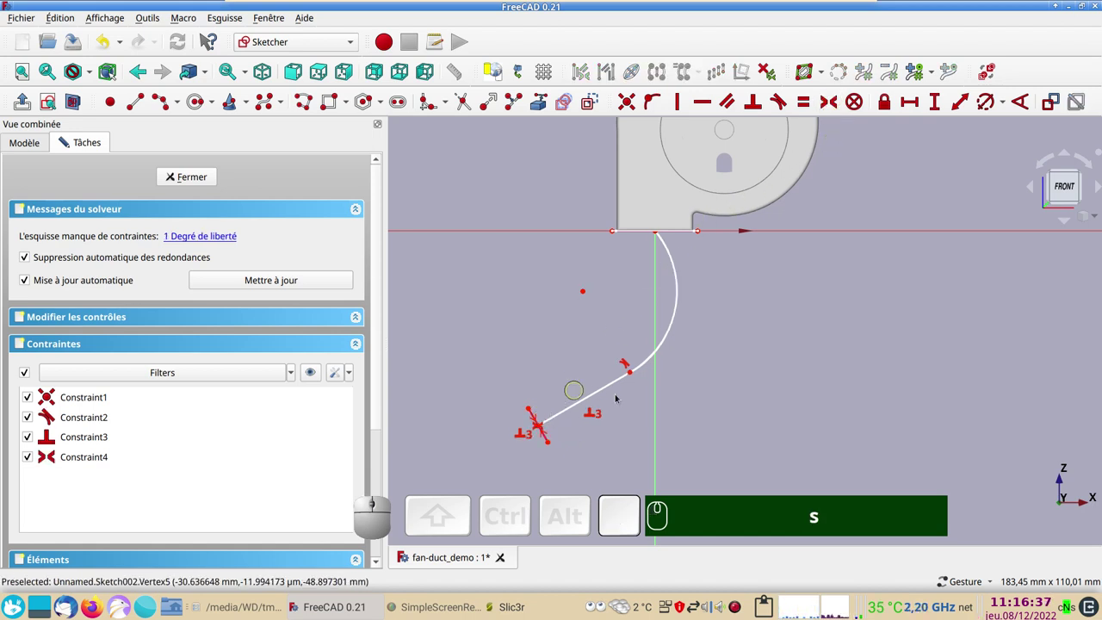
Step: Make the arc perpendicular to the horizontal axis, fully constraining the sweep path
click(676, 258)
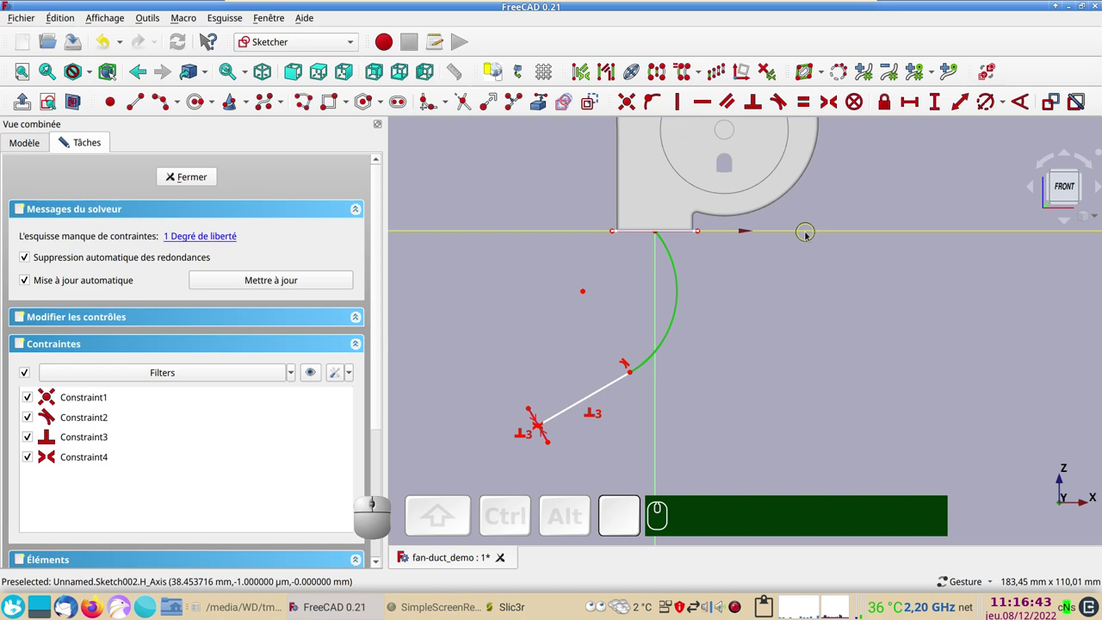
click(810, 232)
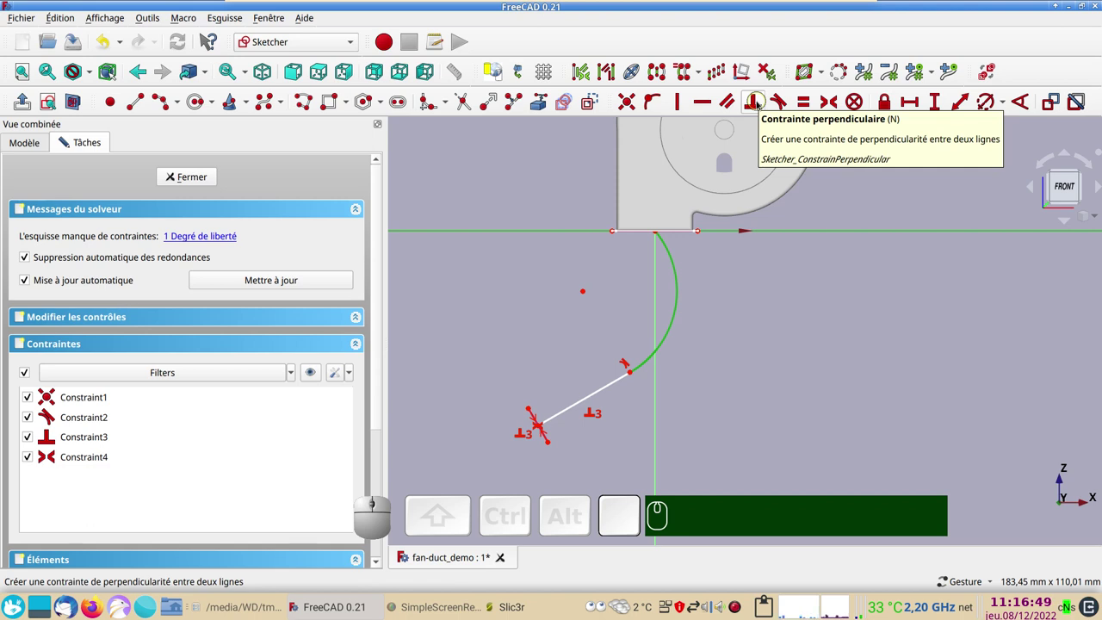
key(n)
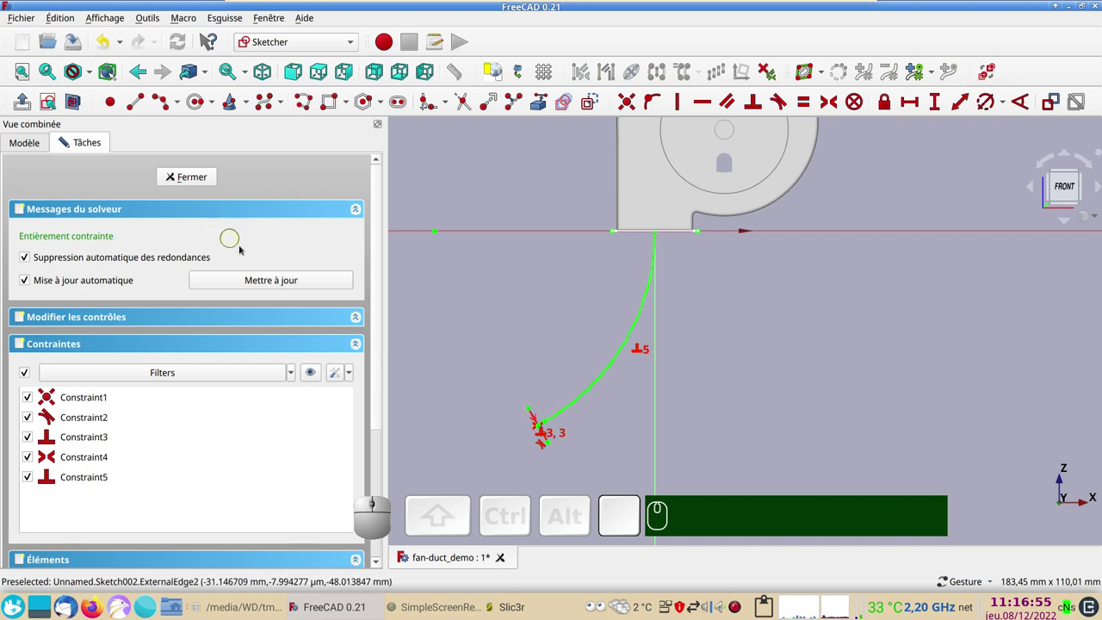
Step: Close Sketch002 and start a new sketch on the YZ plane from the Right view
click(188, 179)
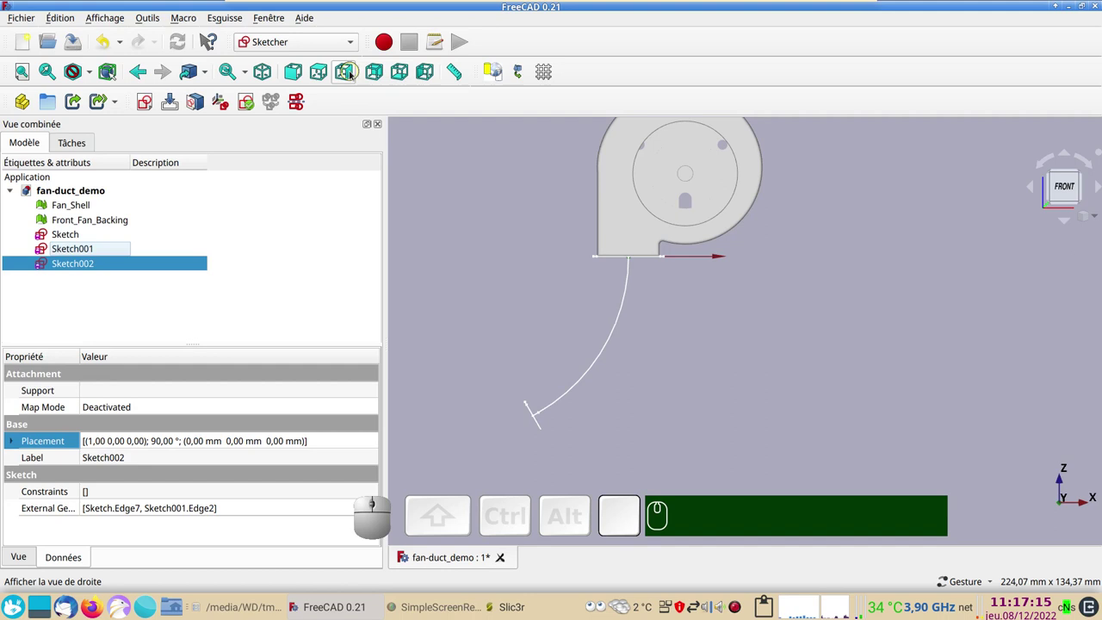
click(351, 71)
right_click(692, 354)
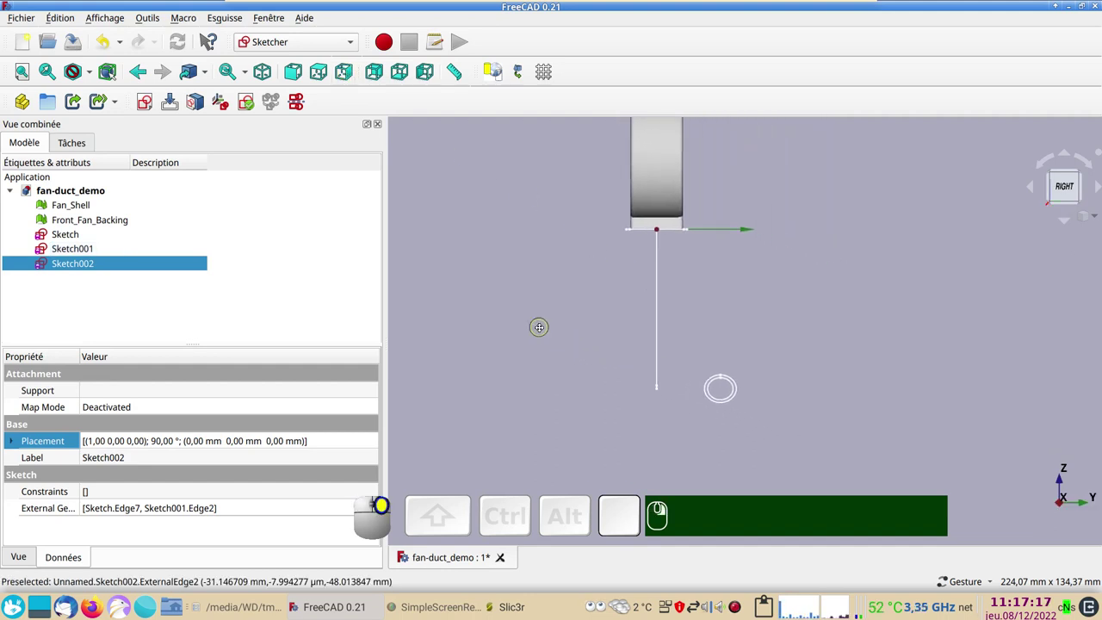
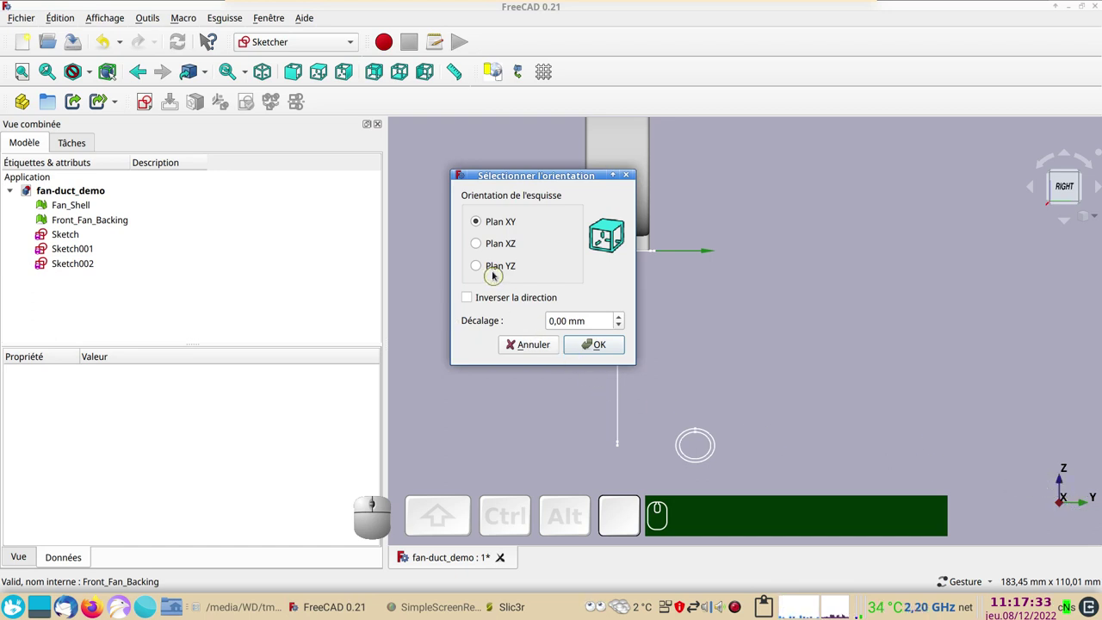
click(497, 269)
Step: Confirm the sketch orientation and draw the two three-point arcs of the duct path
click(593, 345)
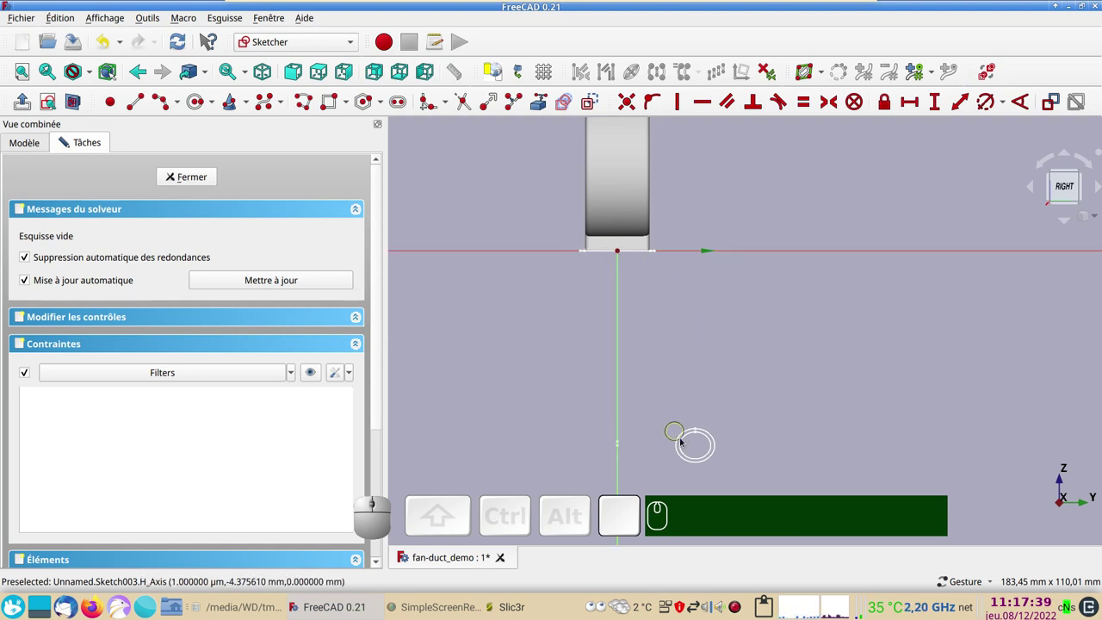
click(618, 246)
click(618, 247)
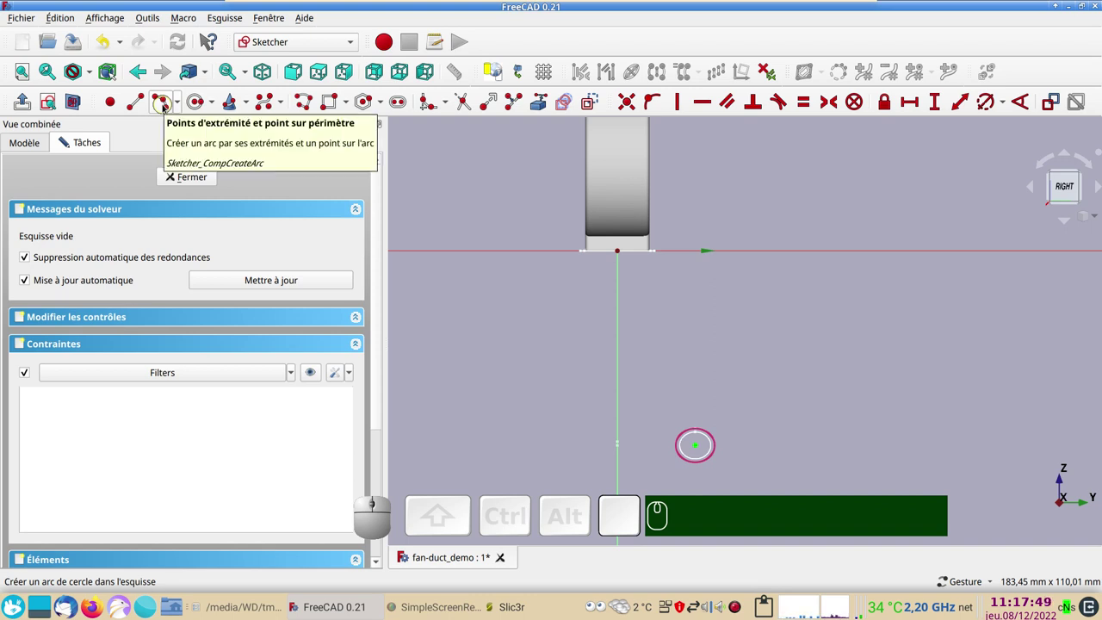
click(618, 246)
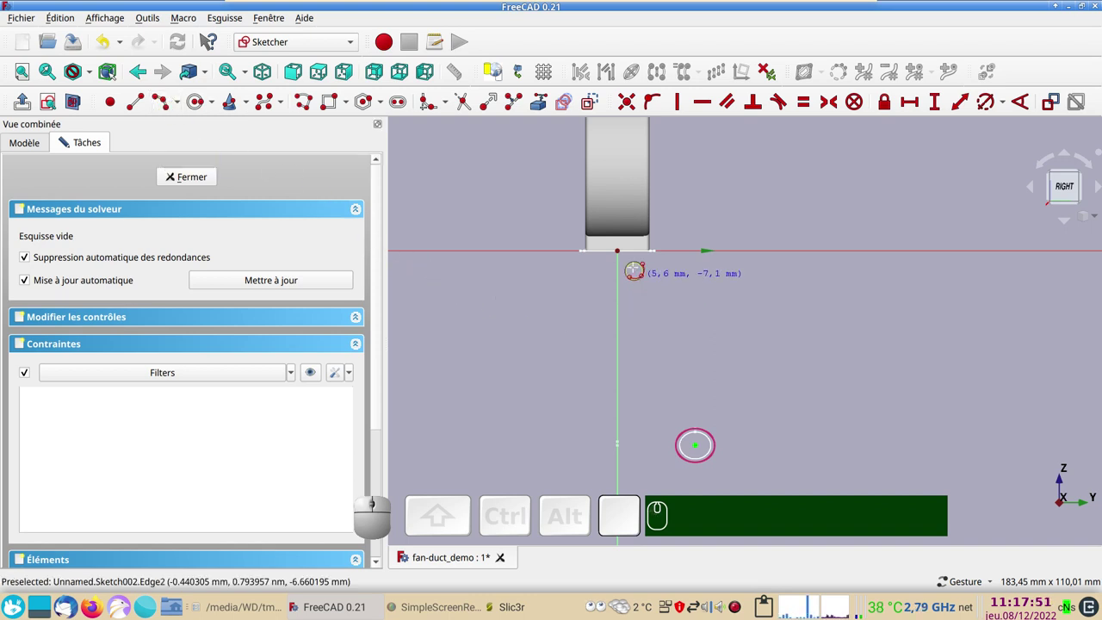
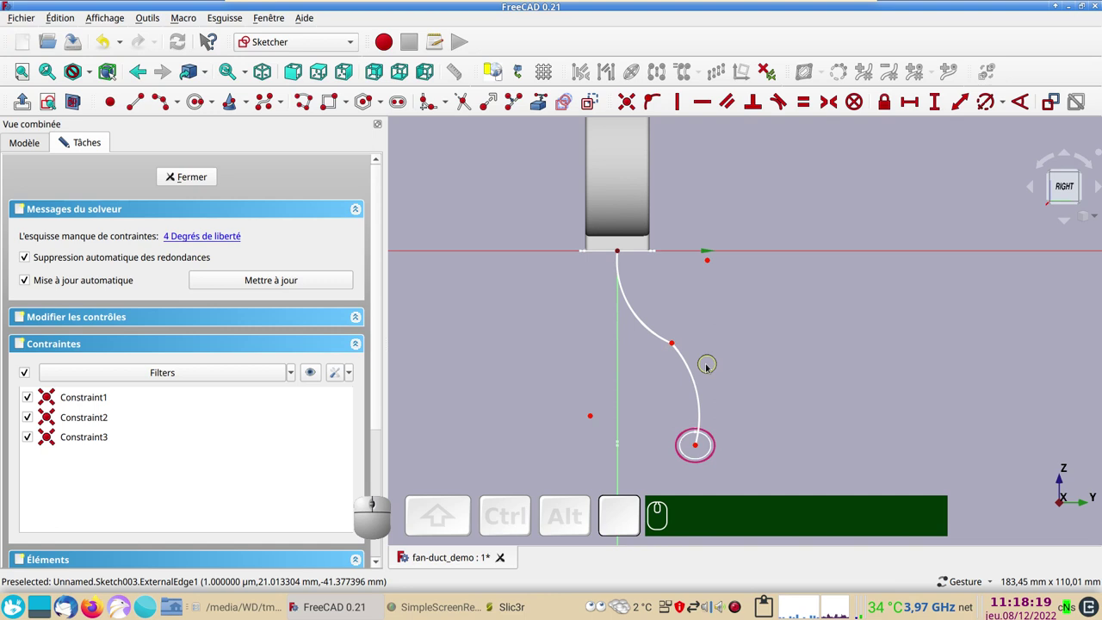
Step: Make the two arcs tangent and the upper arc perpendicular to the horizontal axis
click(695, 372)
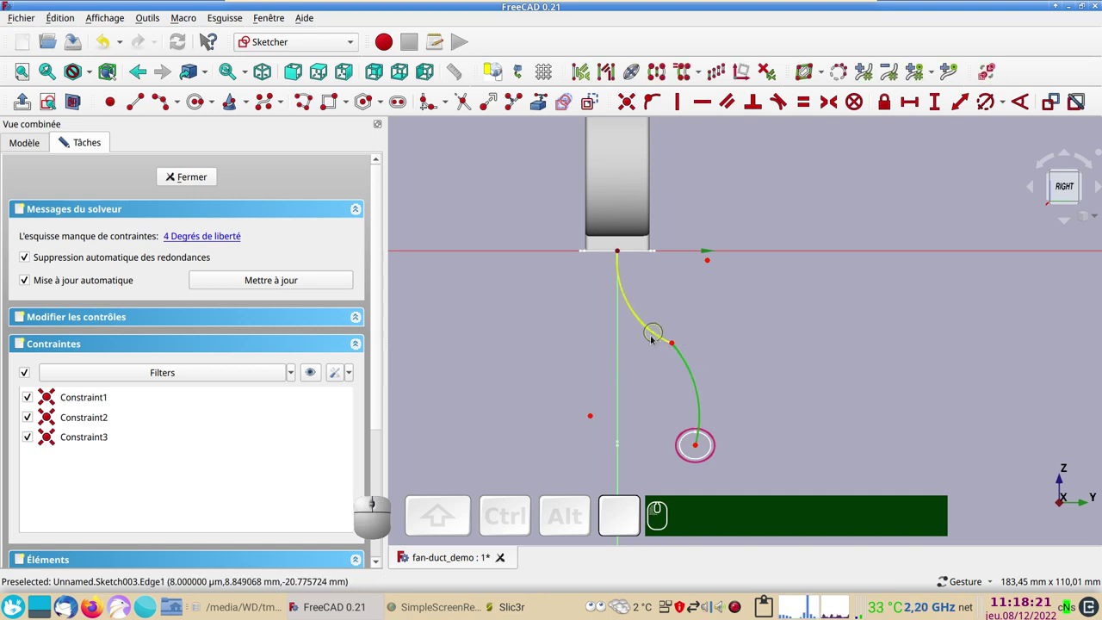
click(654, 331)
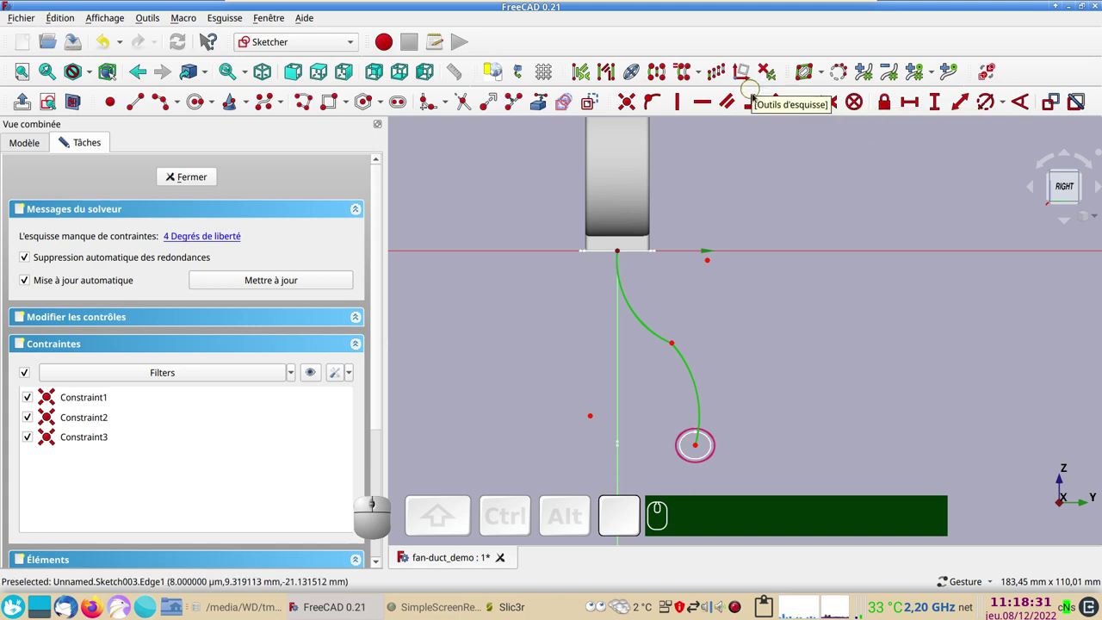
text(t)
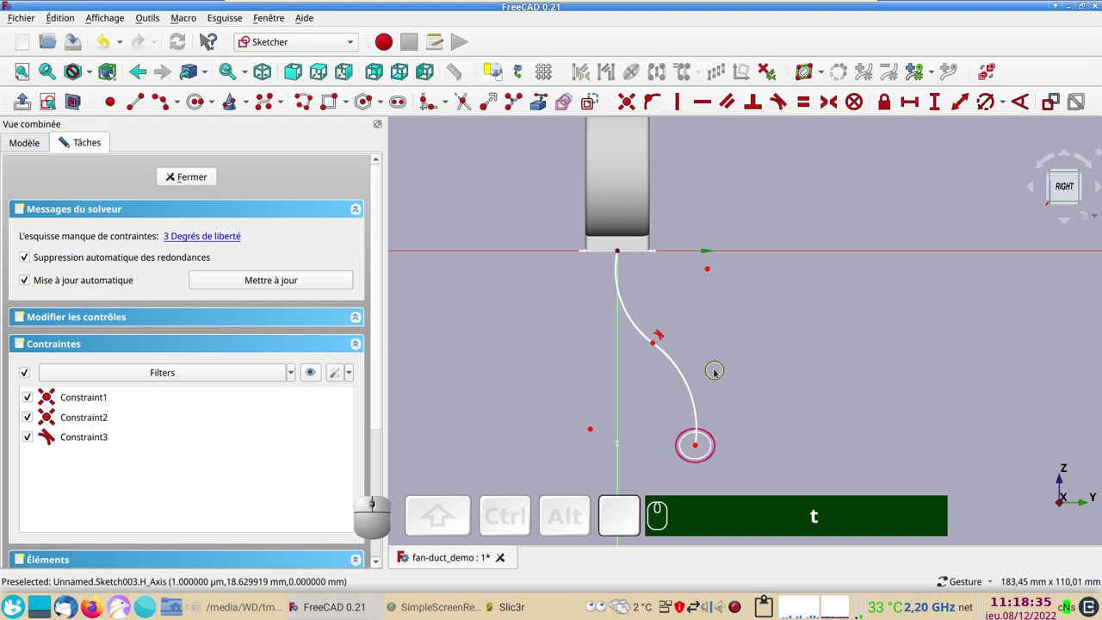
click(618, 277)
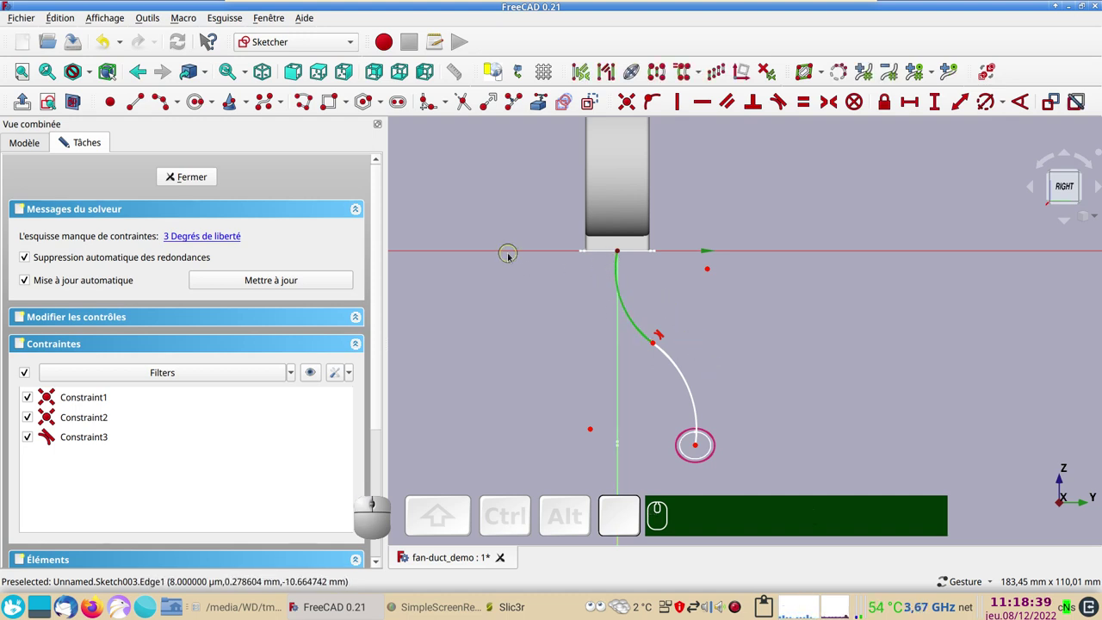
click(514, 249)
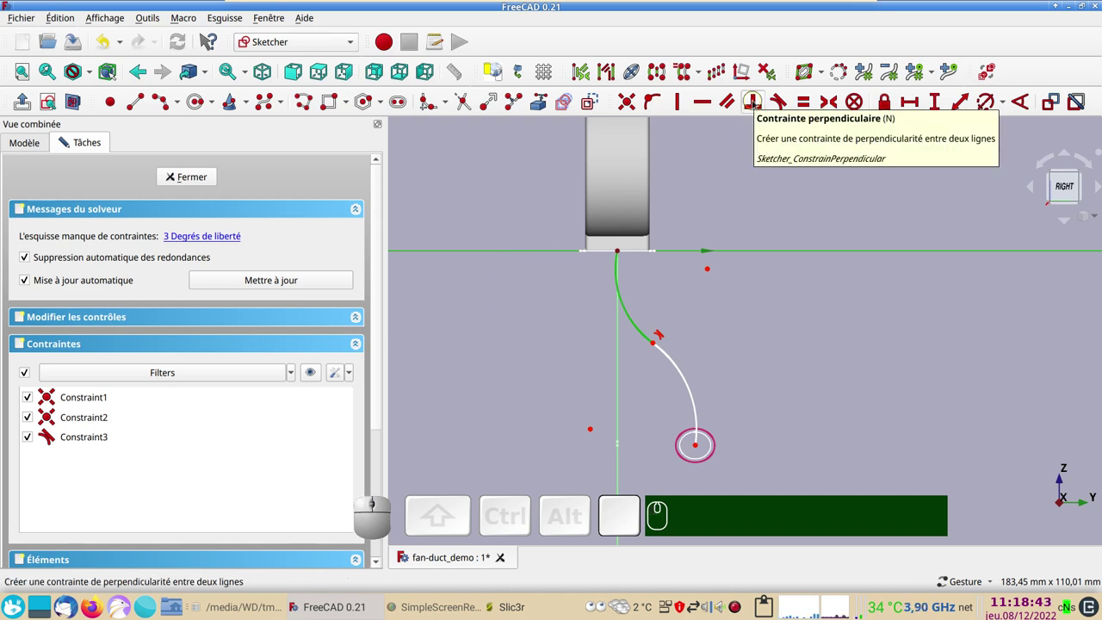
click(758, 102)
key(n)
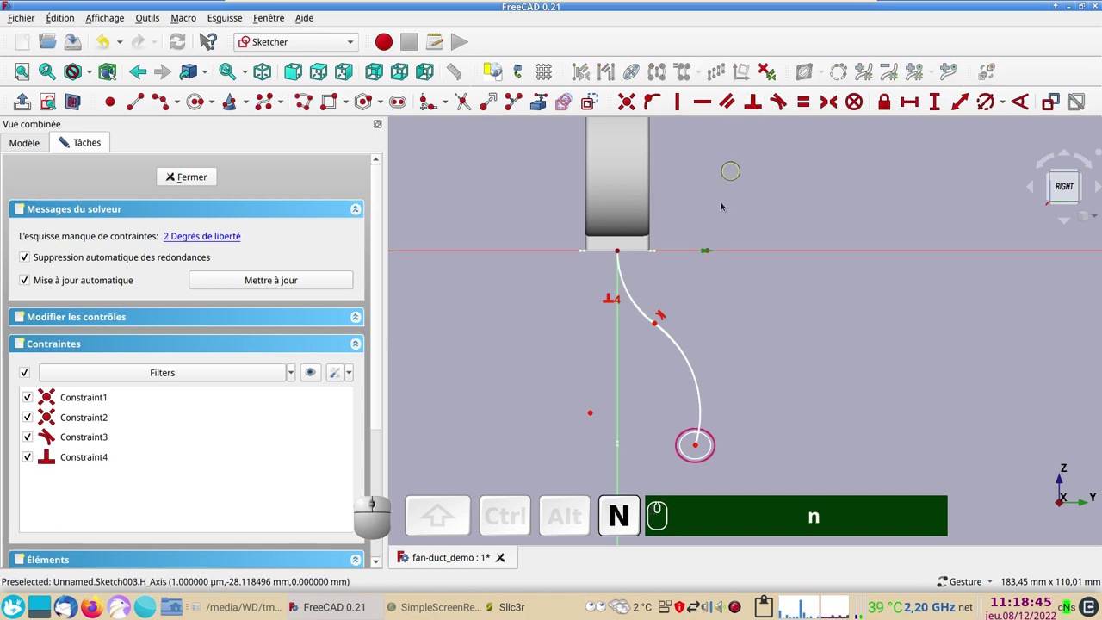
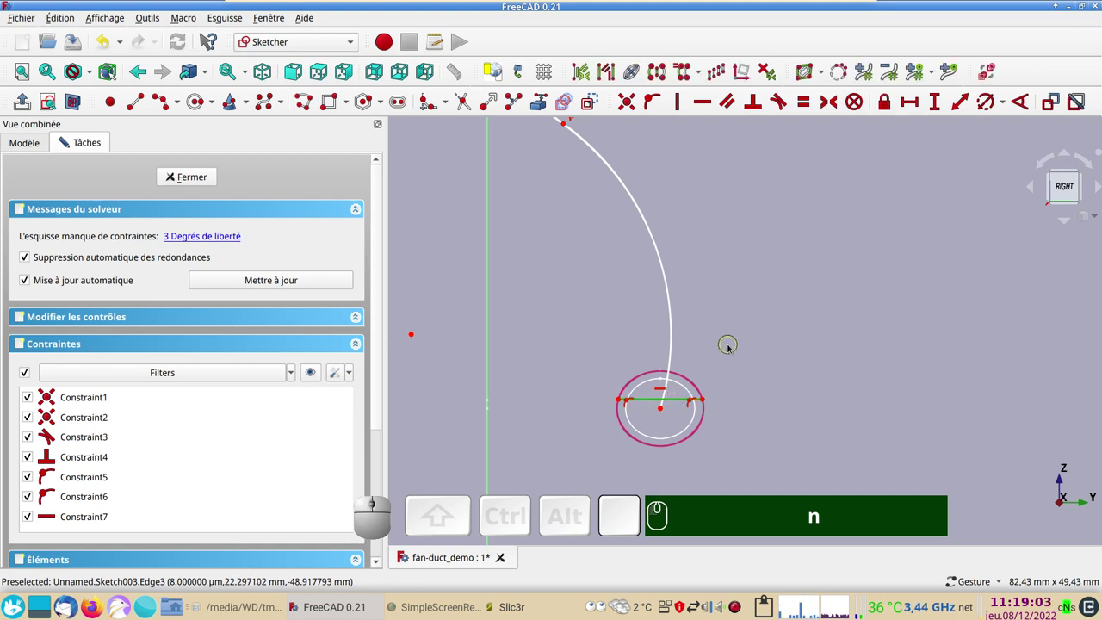
Step: Apply horizontal constraints at the outlet line, dismissing the duplicate-constraint warnings
text(h)
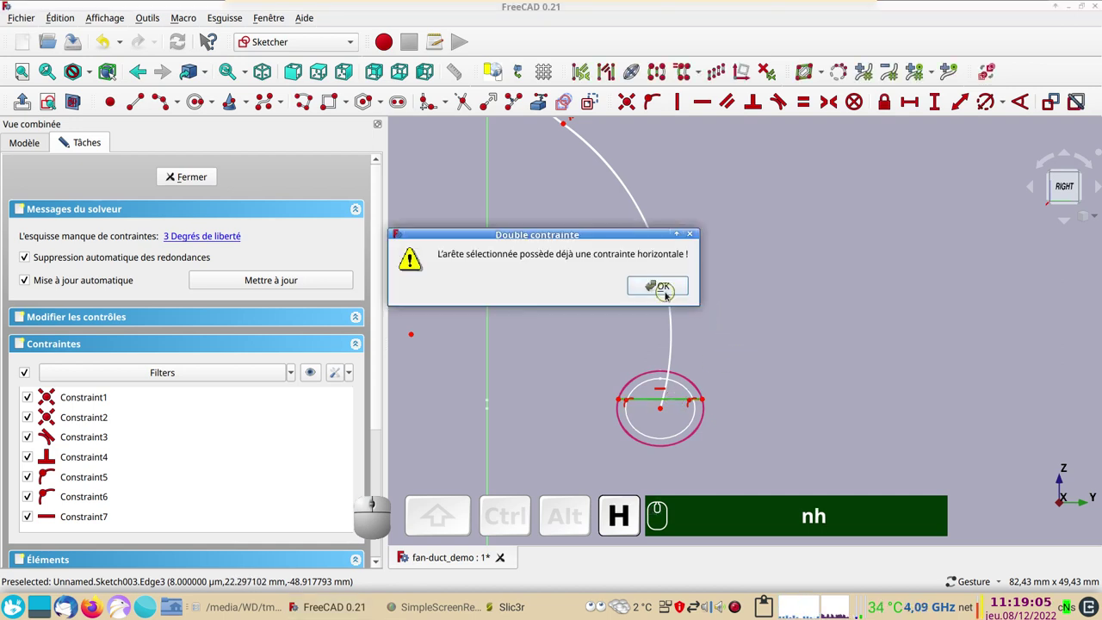
click(667, 287)
click(788, 321)
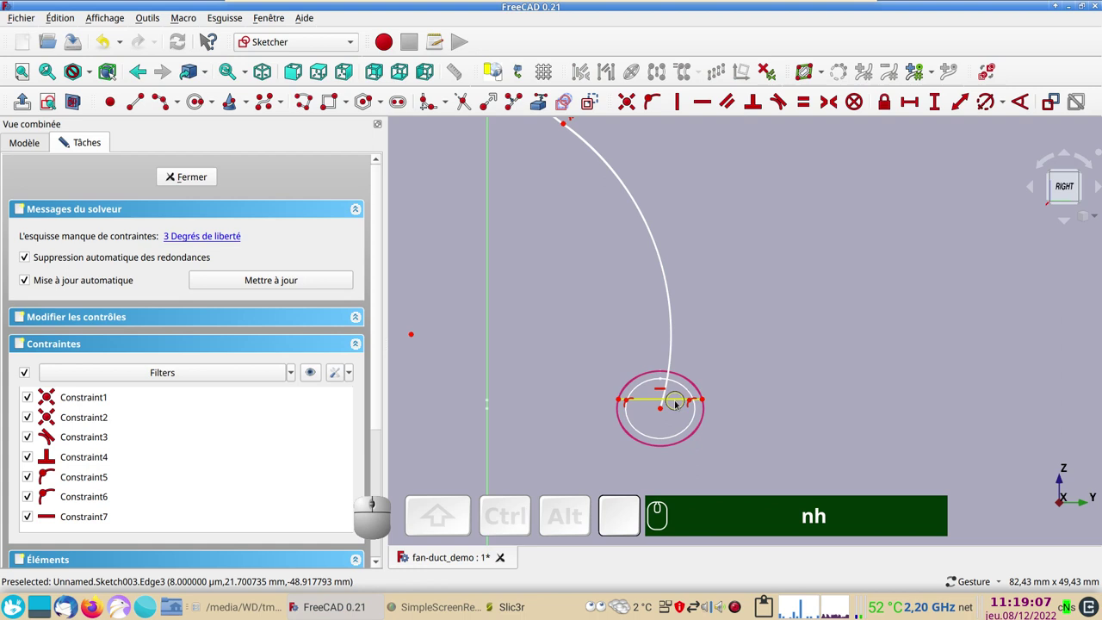
click(680, 401)
text(h)
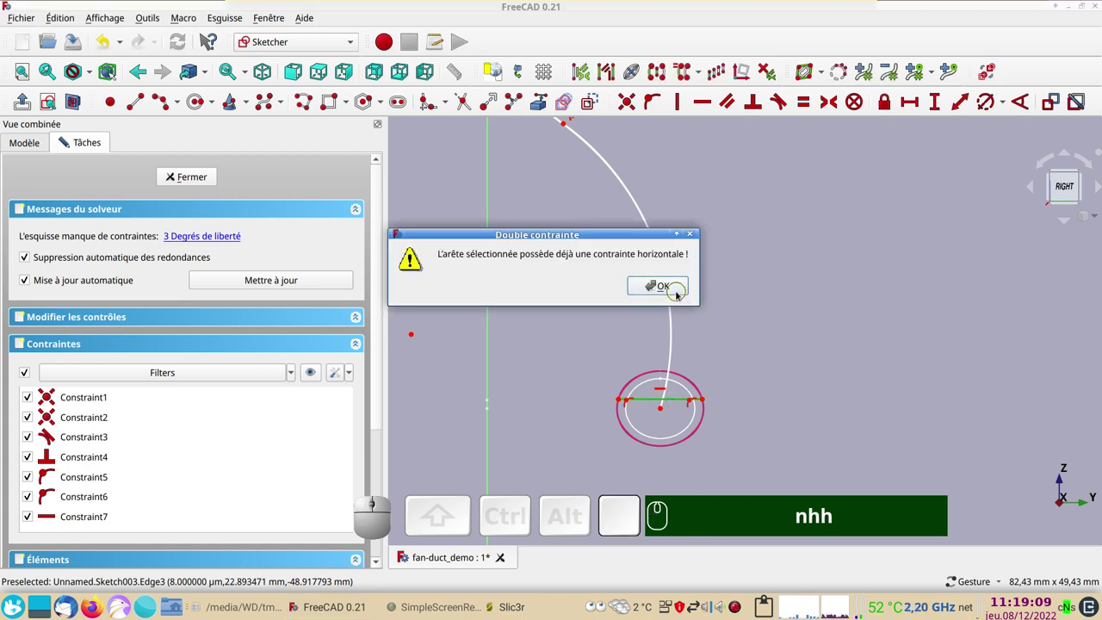
click(679, 291)
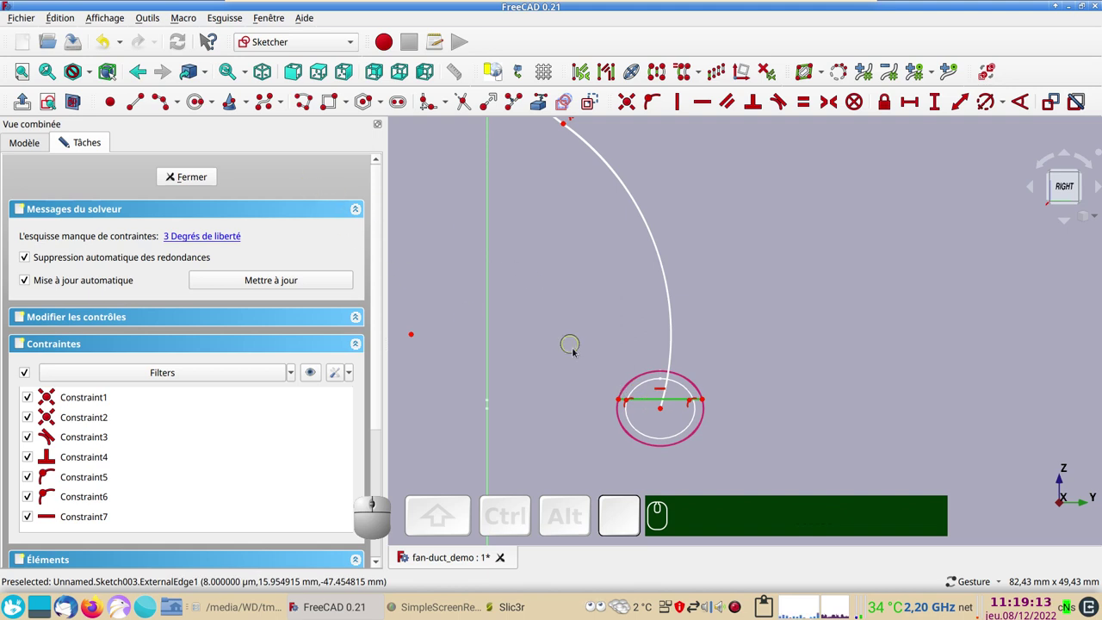
Step: Constrain the lower arc's endpoint onto the circle edge with a point-on-object constraint
click(681, 400)
click(675, 398)
click(597, 101)
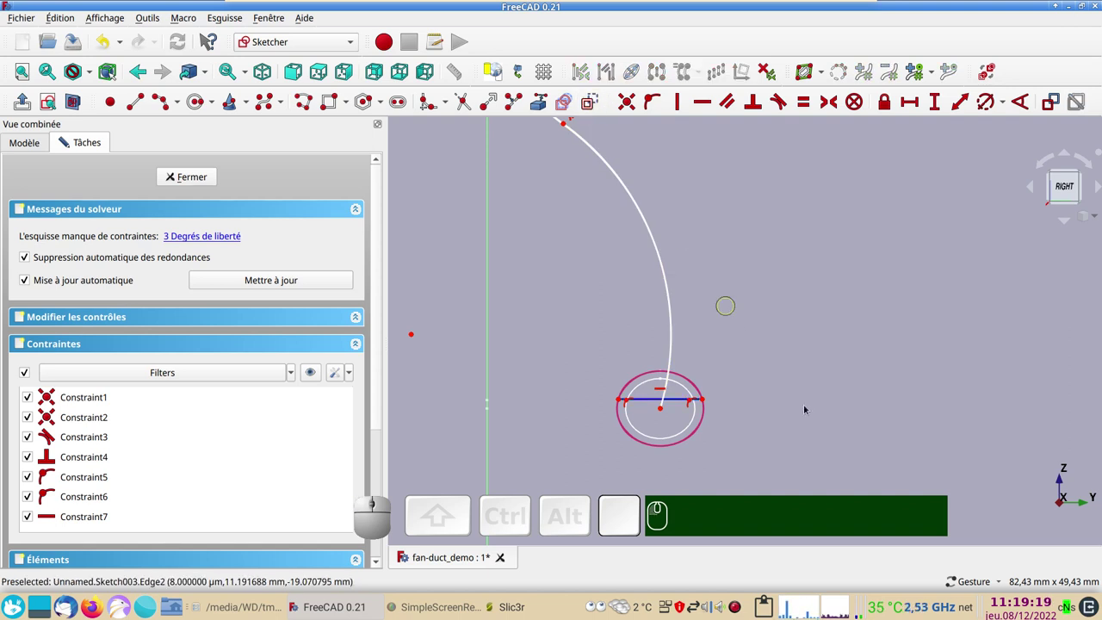
click(760, 418)
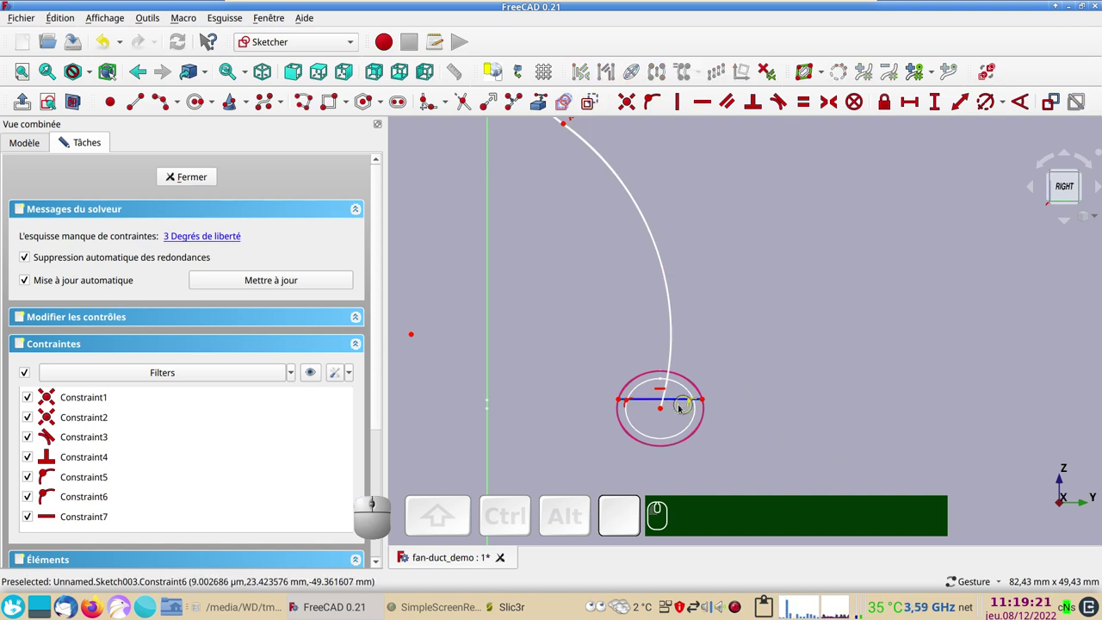
click(675, 398)
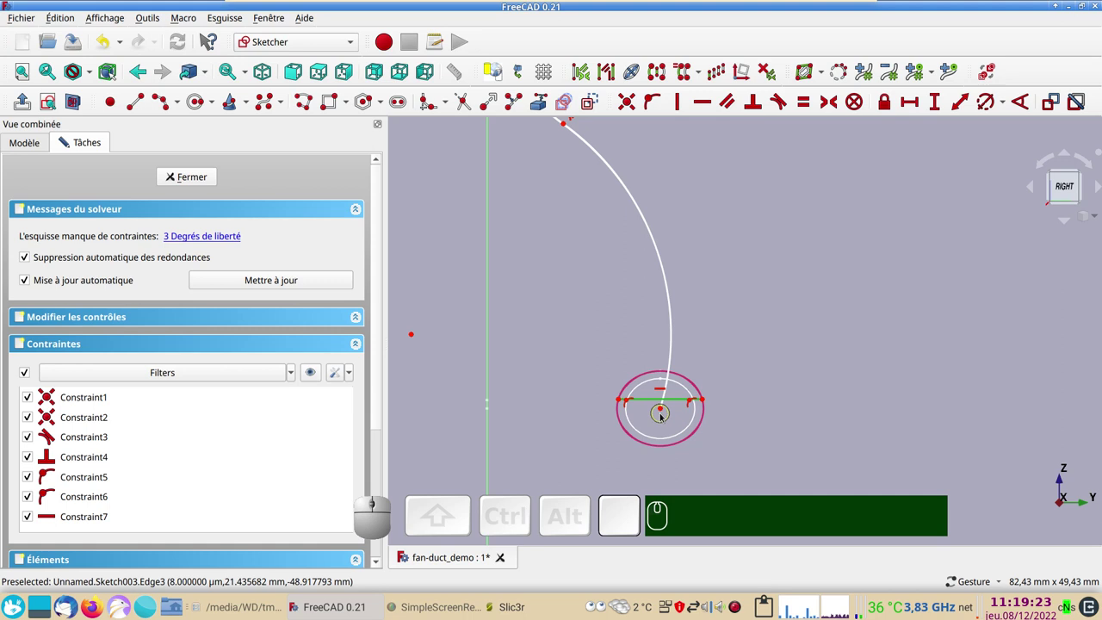
click(665, 410)
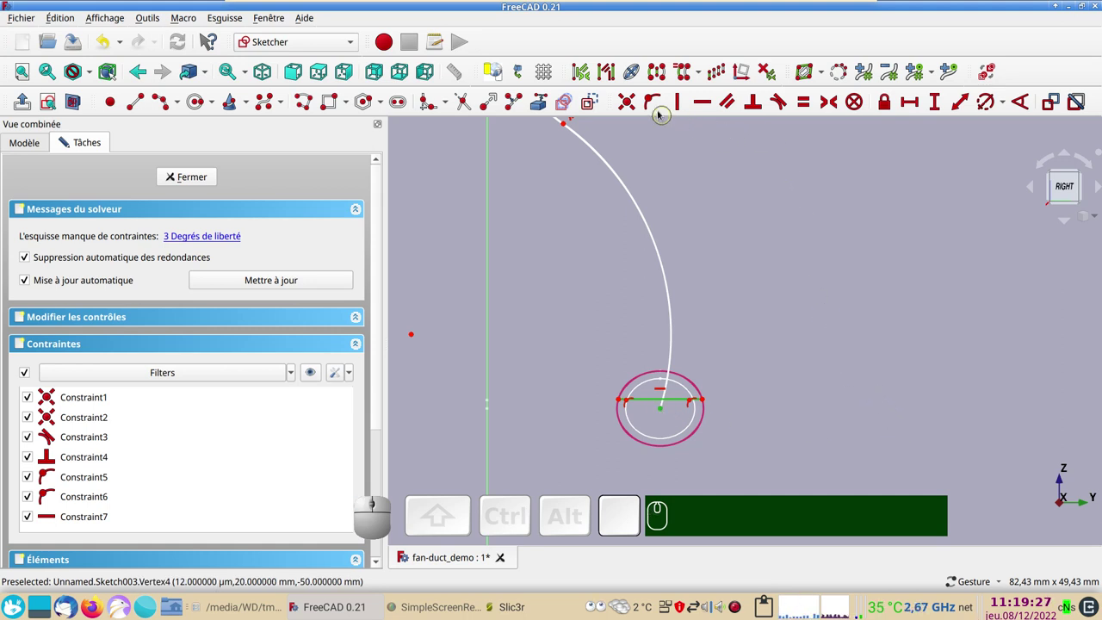
key(o)
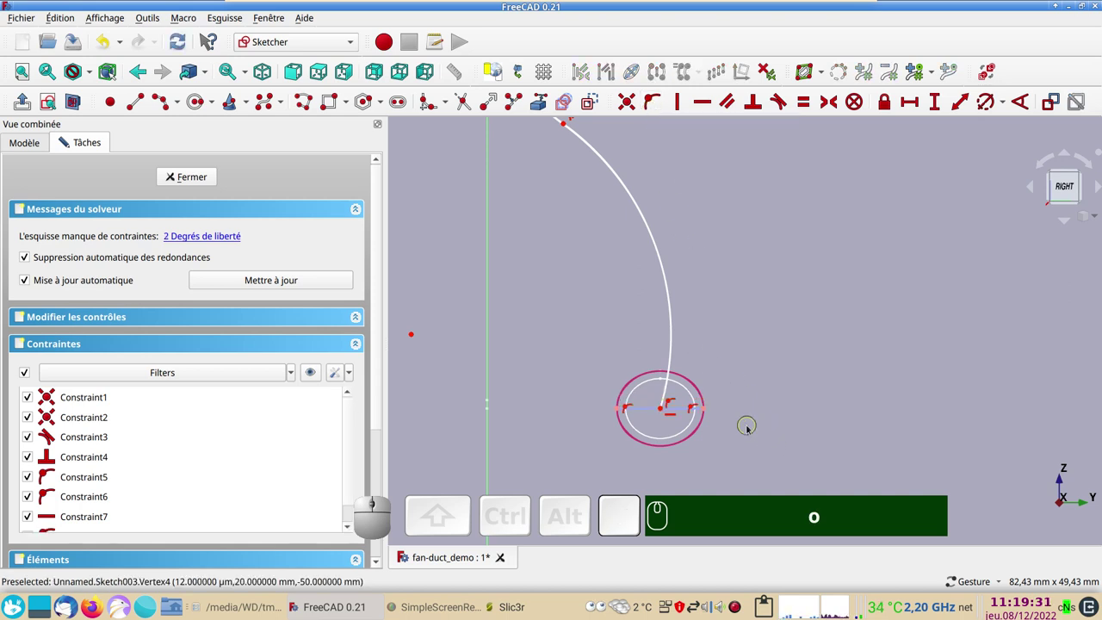
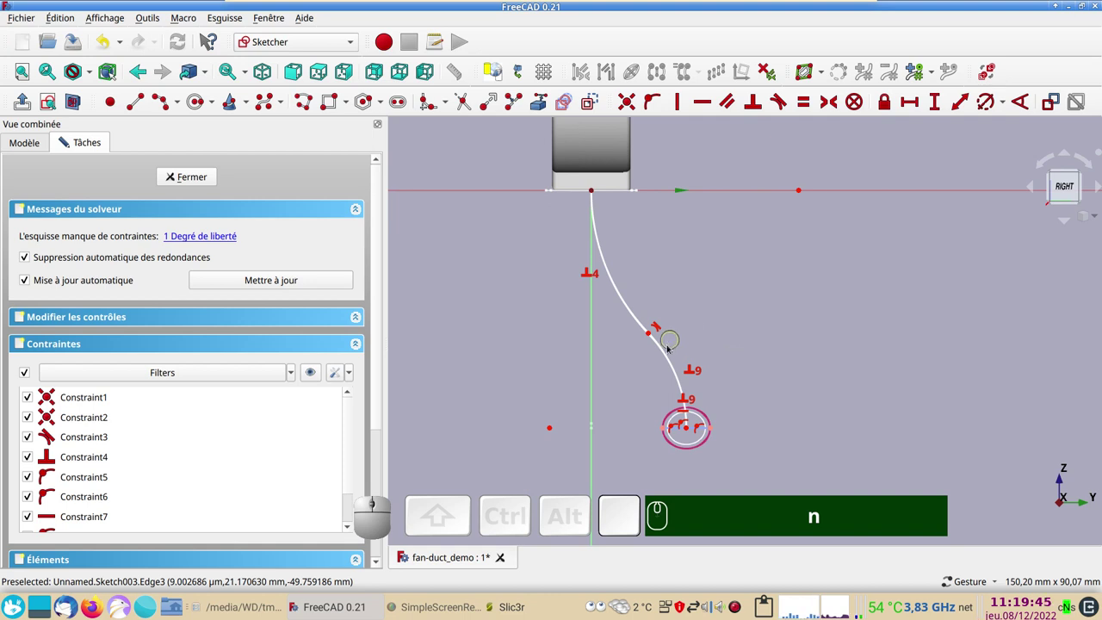
Step: Make the two arcs equal so the sketch reports fully constrained
click(667, 351)
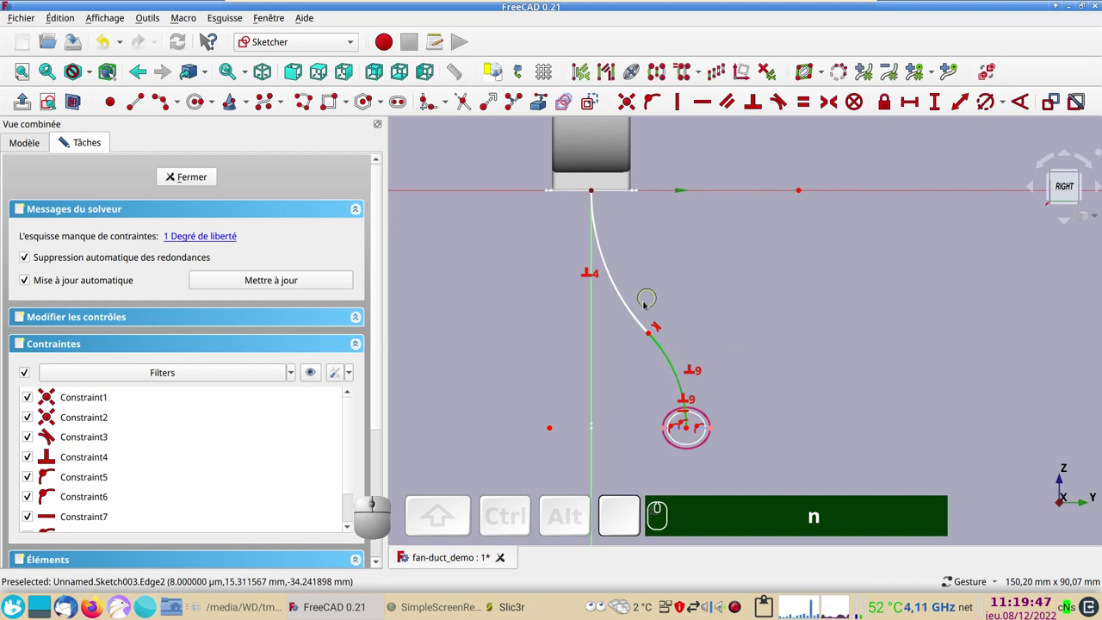
click(638, 313)
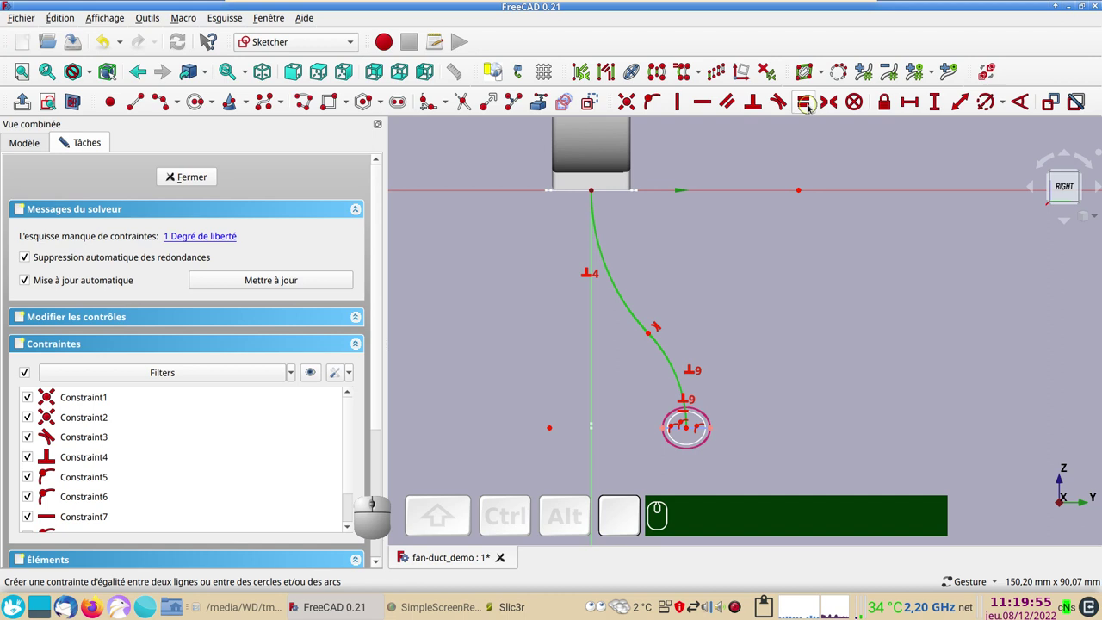
key(e)
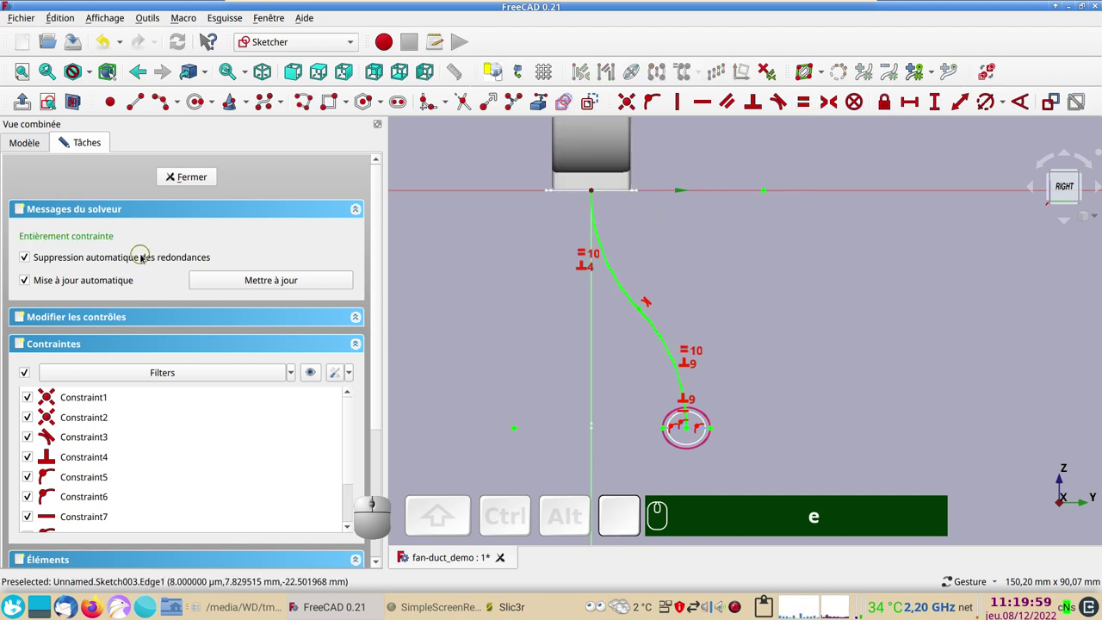
Step: Close Sketch003, orbit to an angled view of fan and path, and switch to the Curves workbench
click(196, 181)
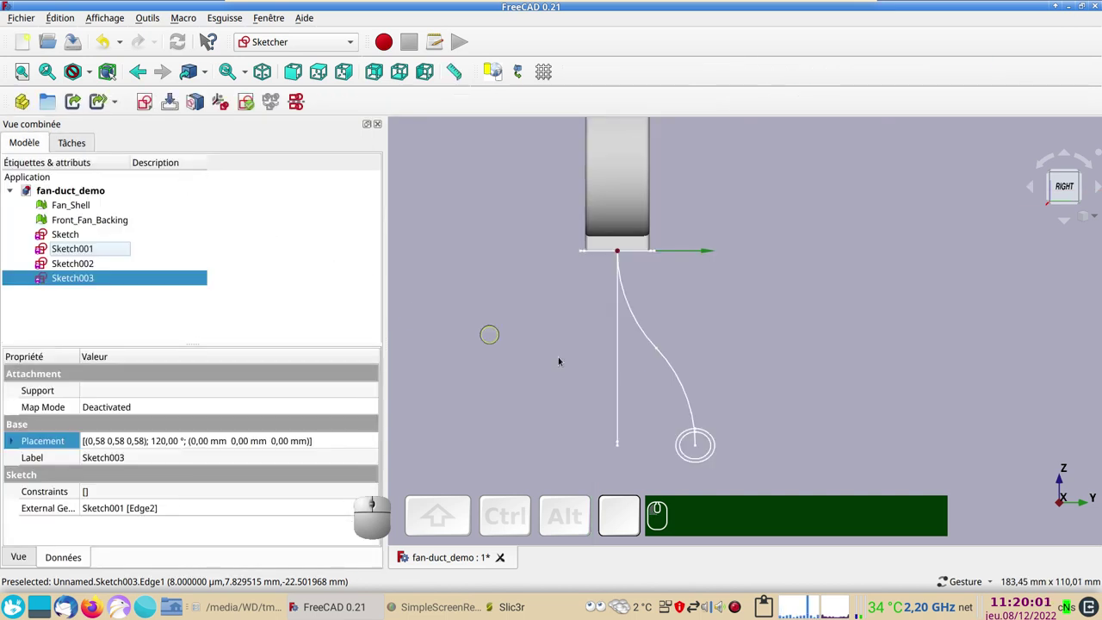
scroll(down, 3)
drag(792, 380, 782, 379)
scroll(down, 3)
scroll(up, 3)
drag(771, 402, 752, 412)
click(562, 427)
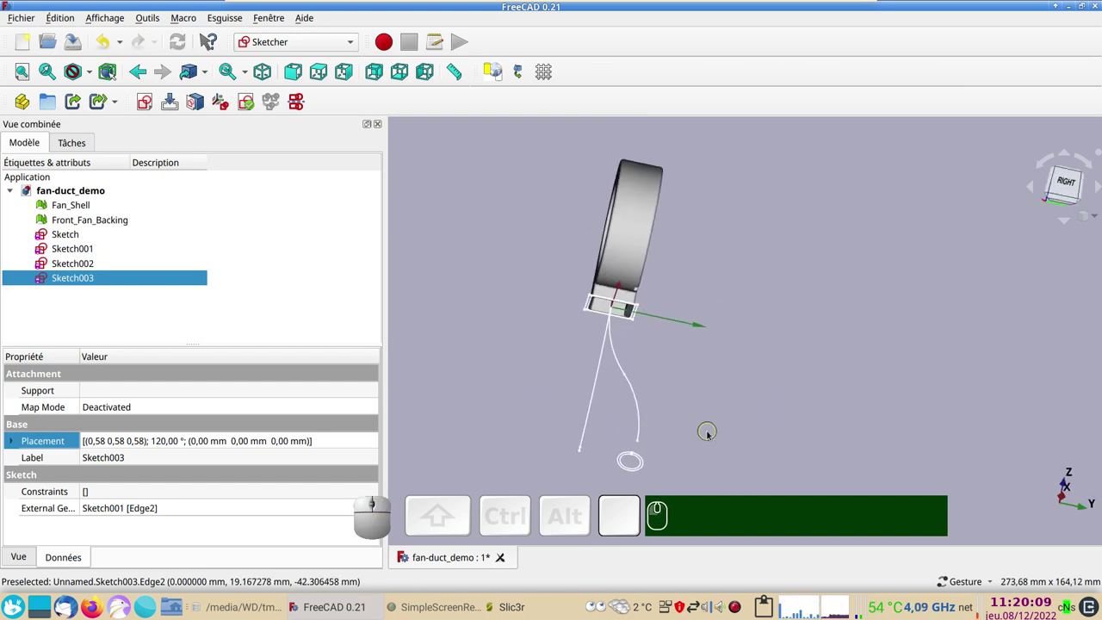
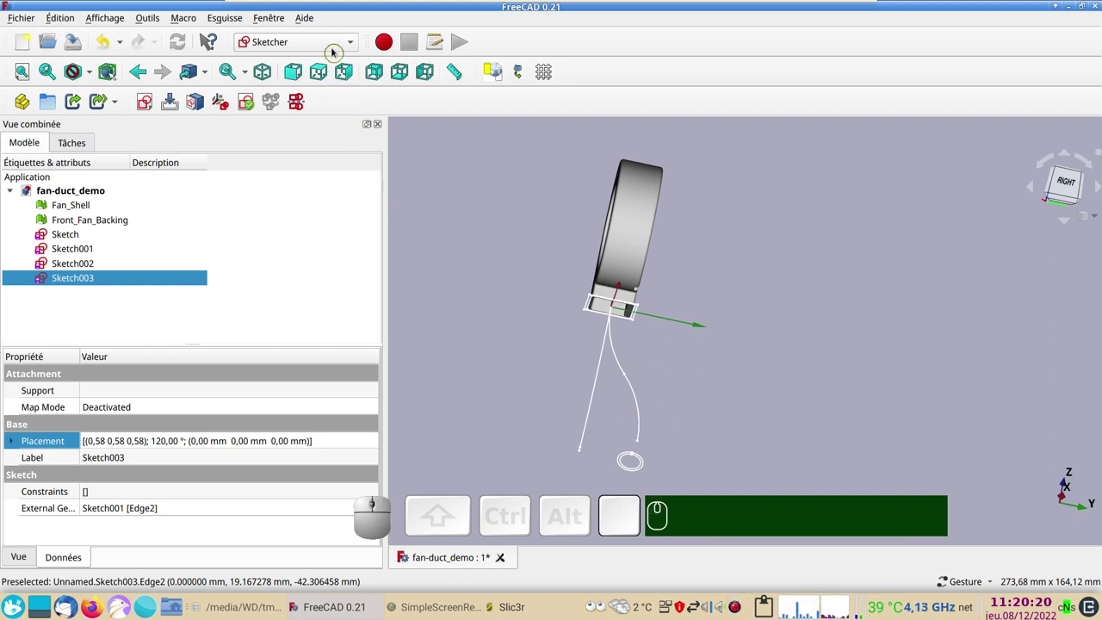
click(331, 45)
Step: Clear the selection and select Sketch003 as the first source view for the combined curve
click(321, 51)
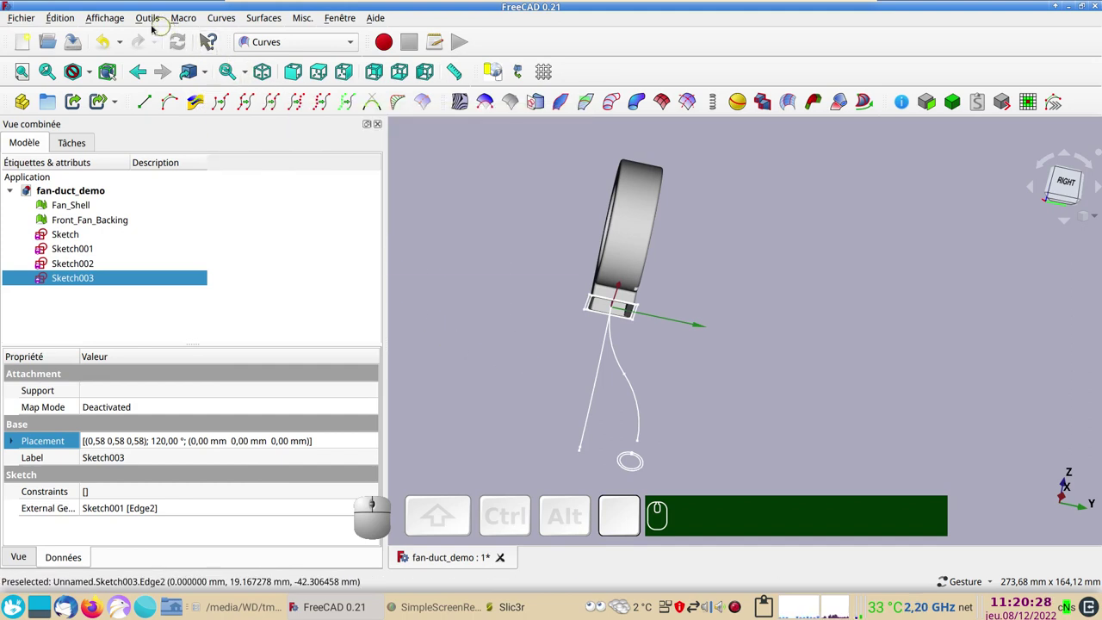
click(149, 18)
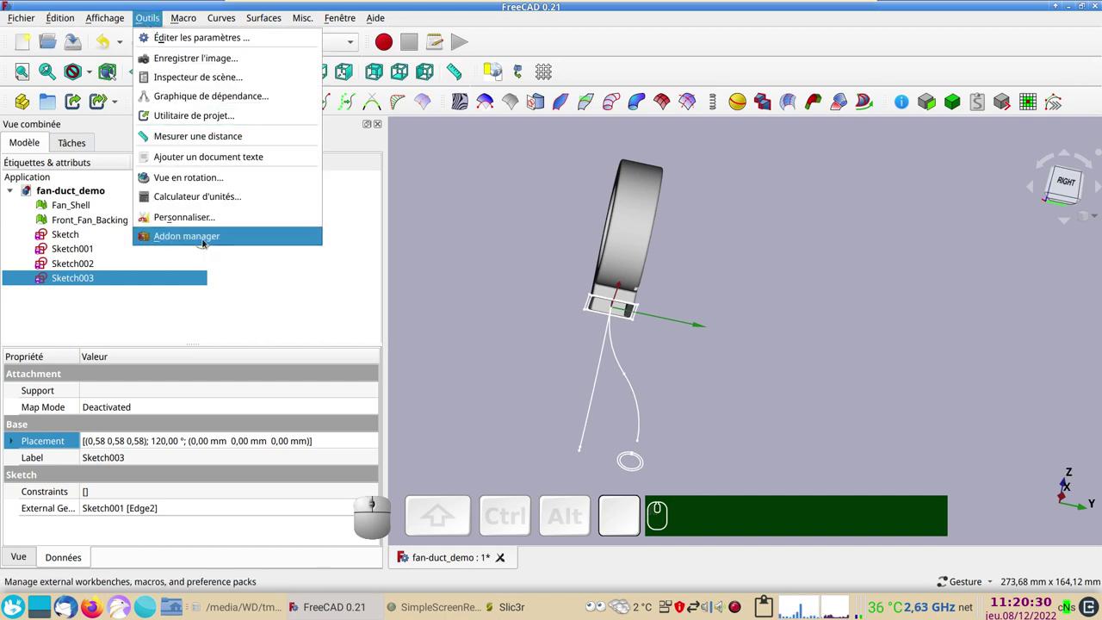
right_click(502, 252)
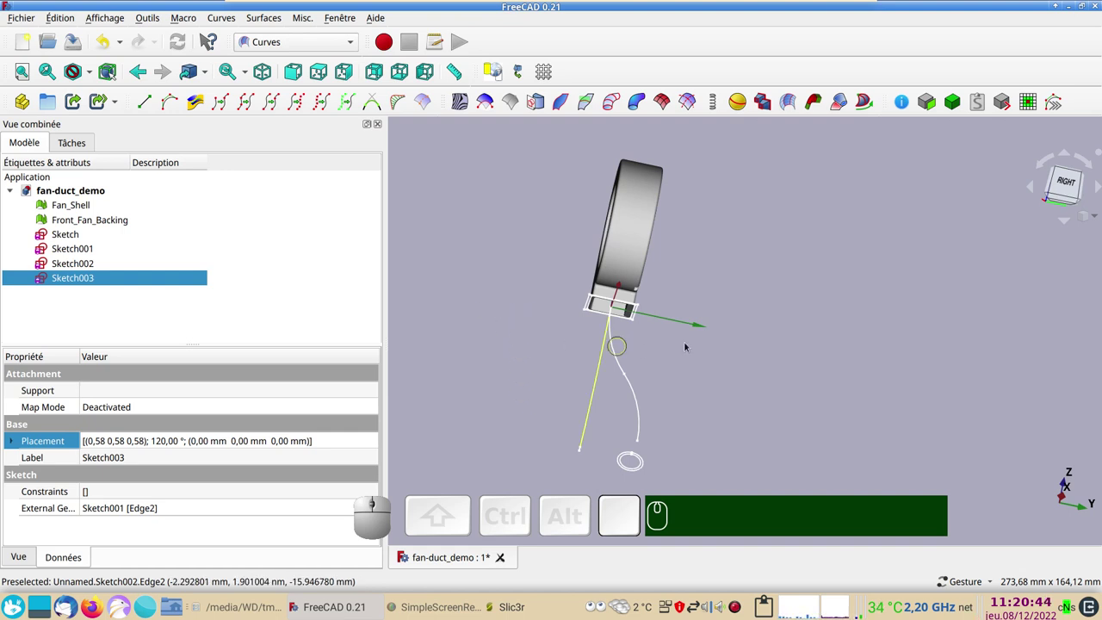
click(491, 260)
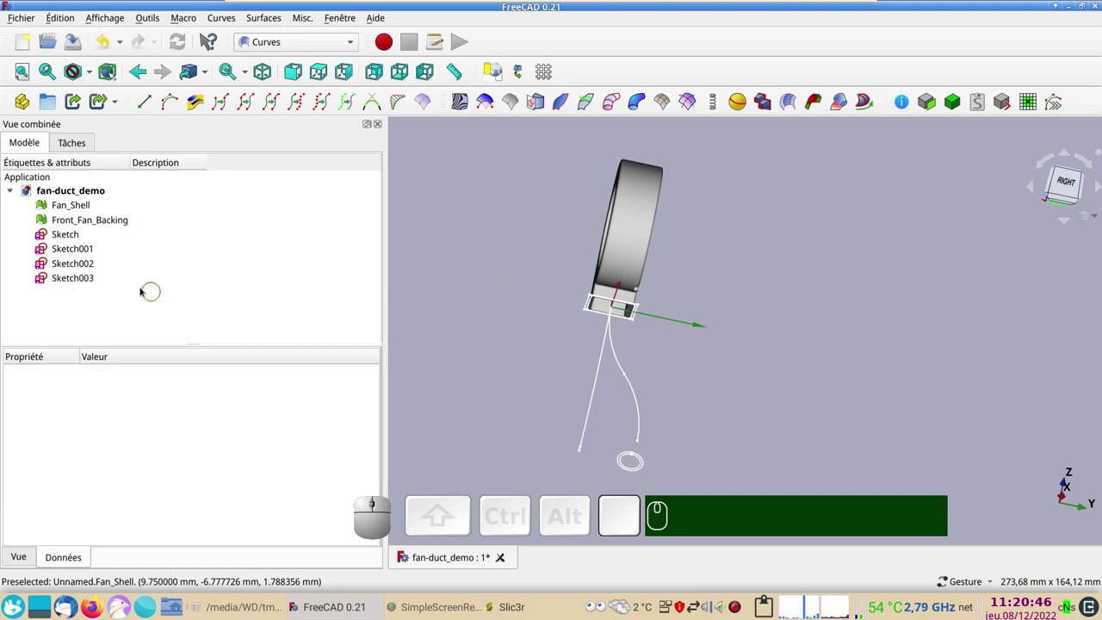
click(96, 278)
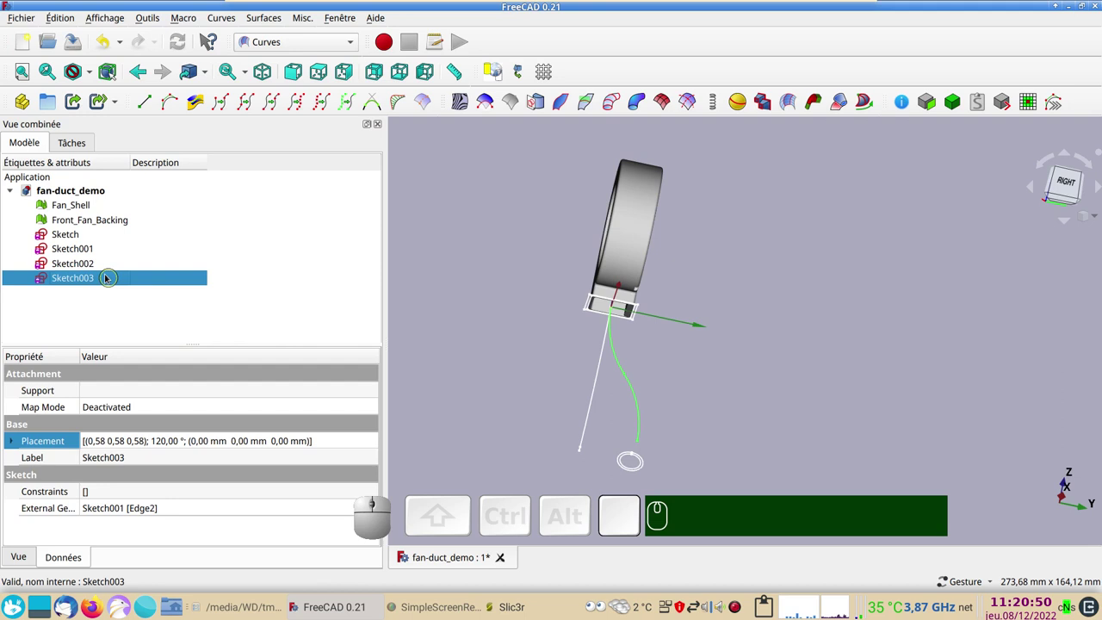
Step: Add Sketch002, build the Mixed_curve from both path sketches, then select the outlet Sketch
click(90, 264)
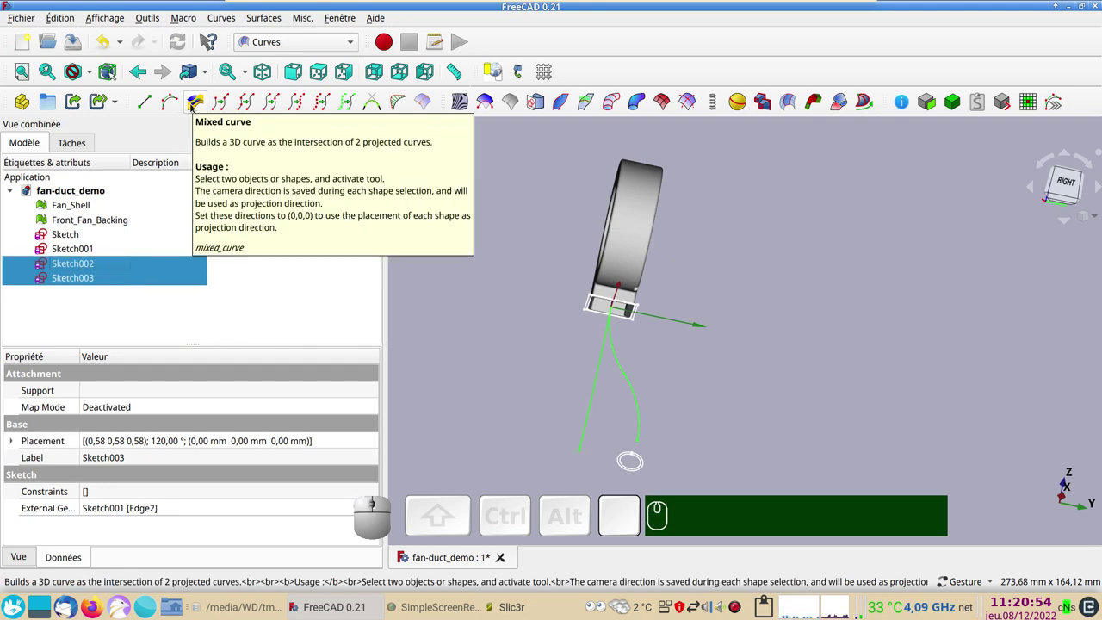
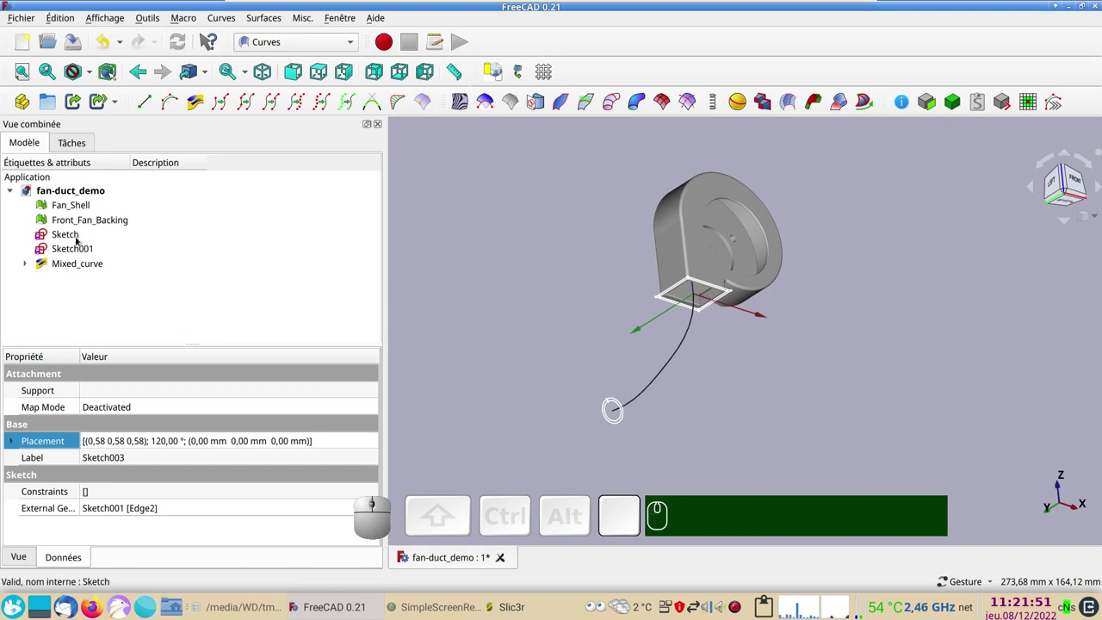
click(81, 237)
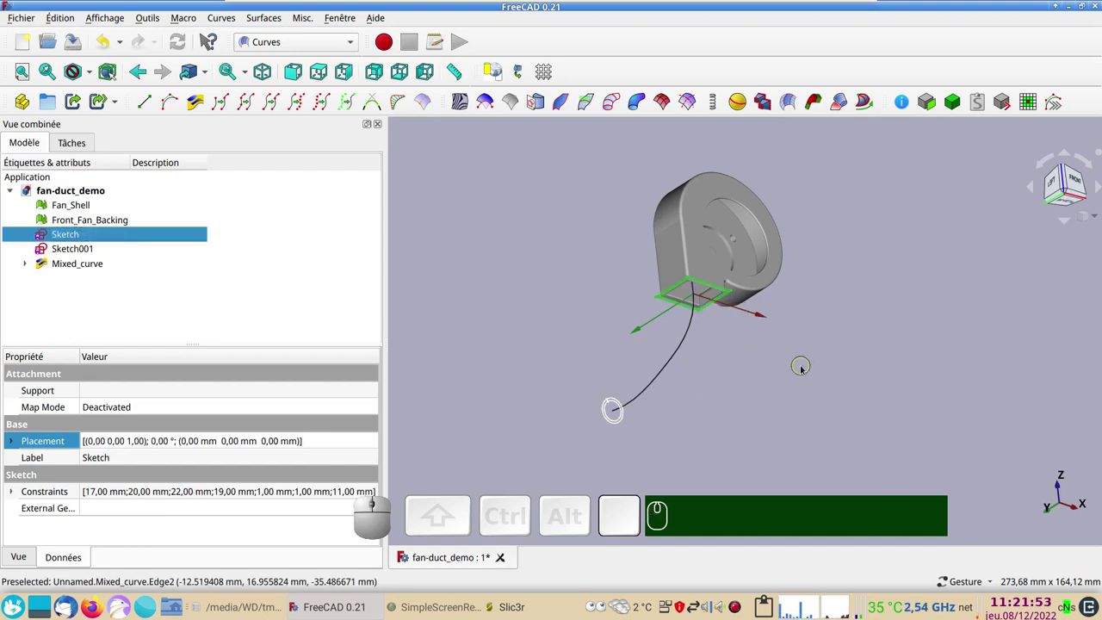
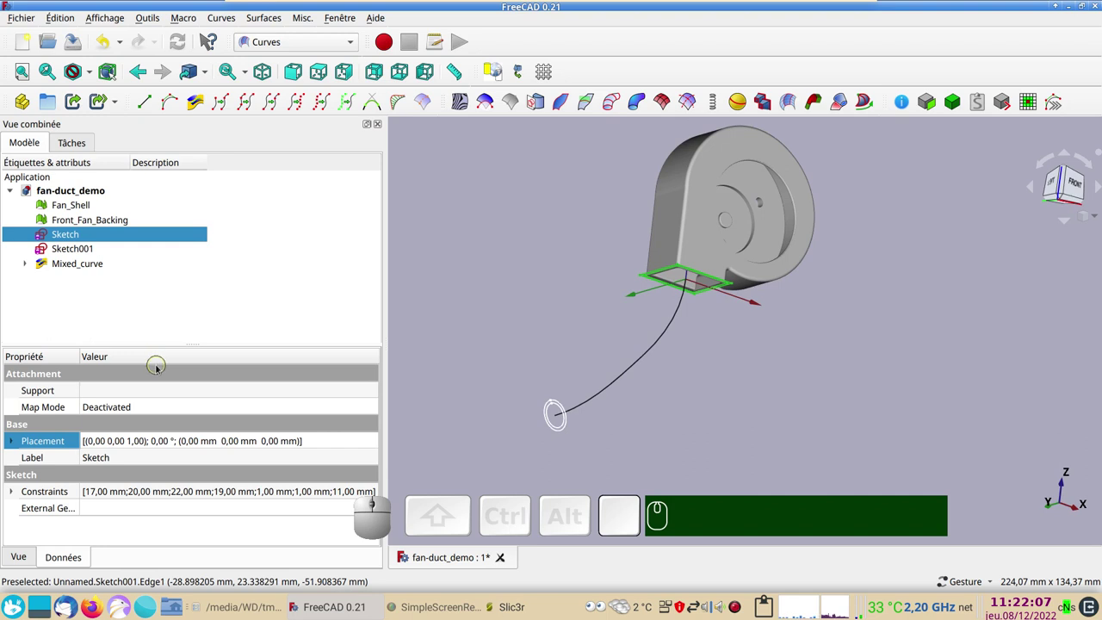
Step: Copy the outlet rectangle Sketch and paste two copies of it
right_click(94, 233)
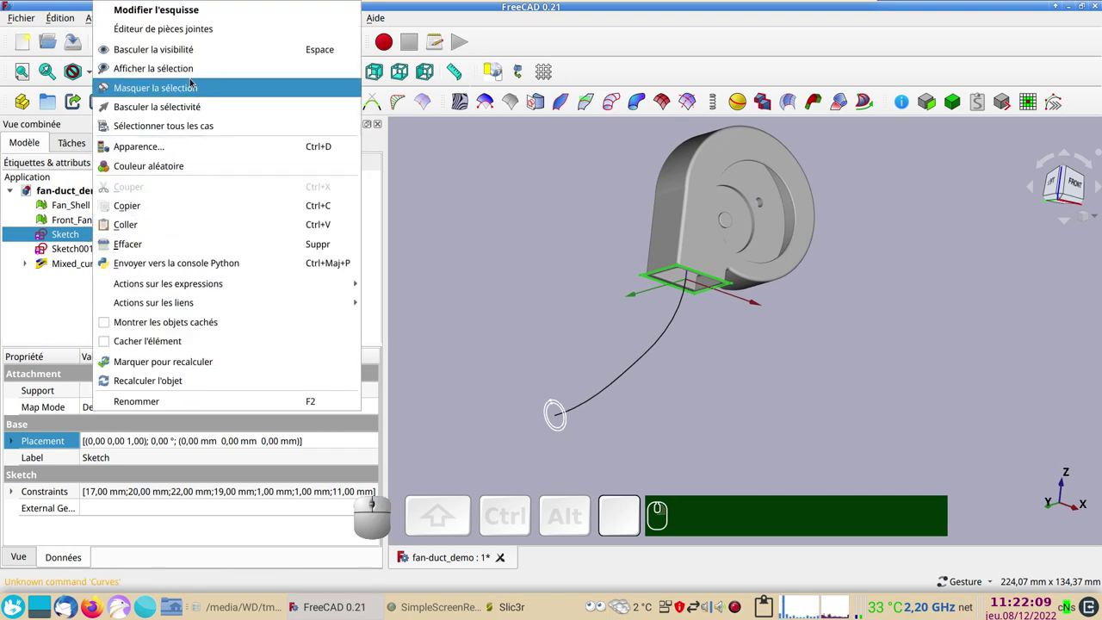
click(160, 206)
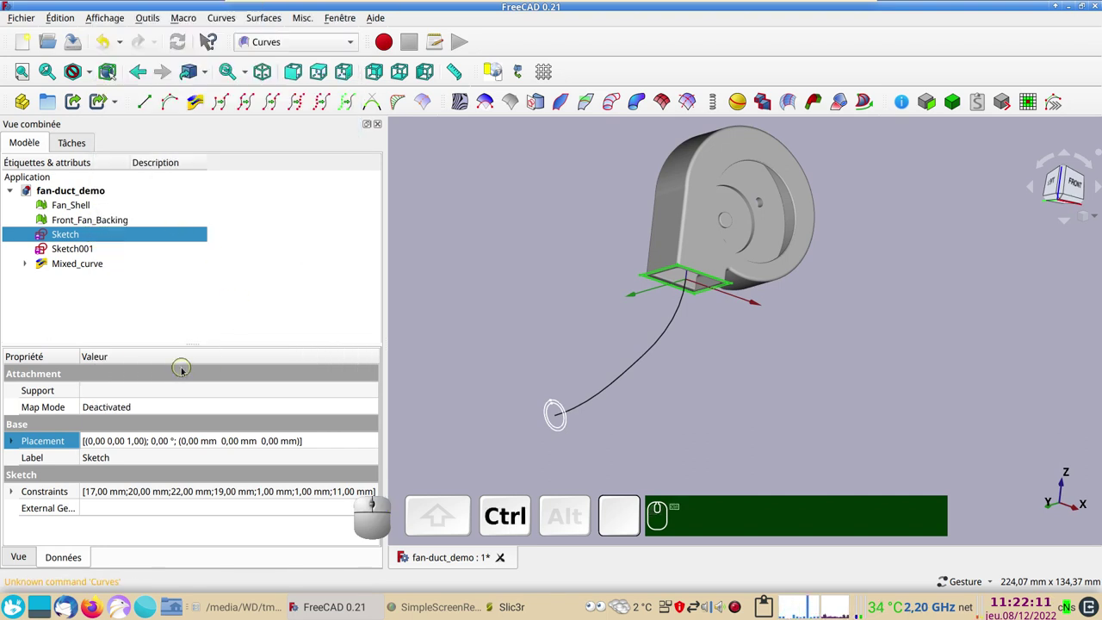
key(ctrl+v)
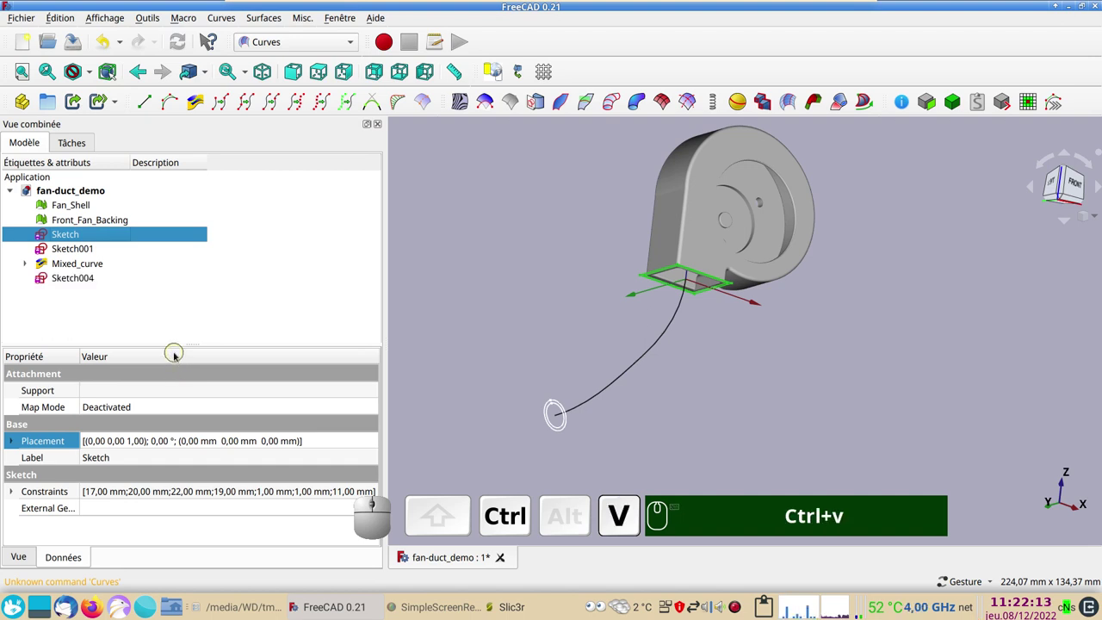
key(ctrl+v)
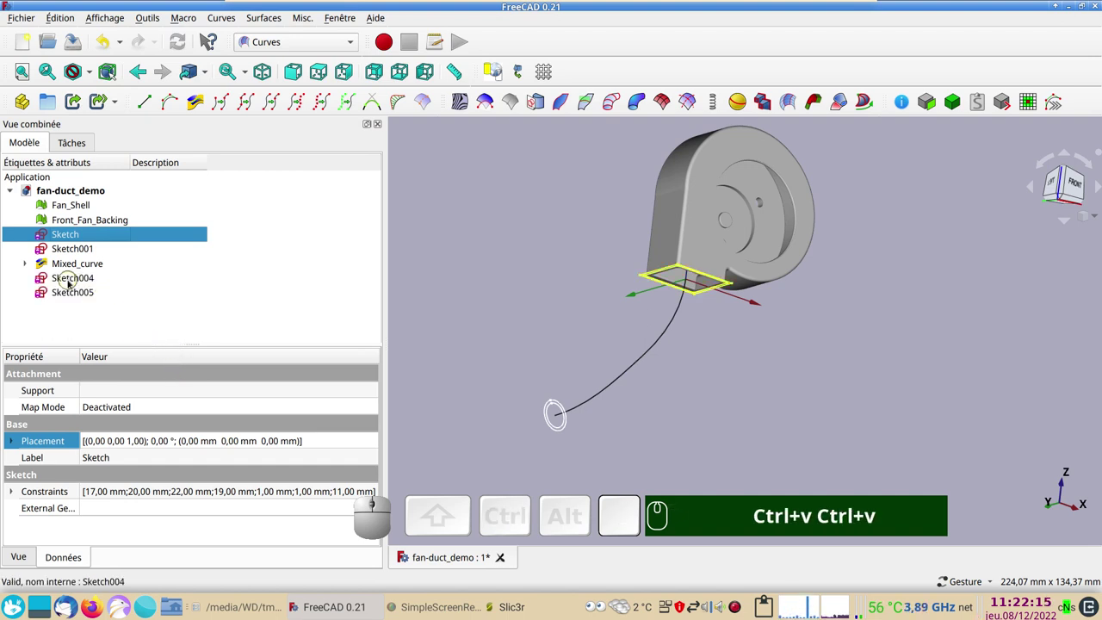
Step: Rename the two copies Sketch004-ext and Sketch005-int
click(72, 277)
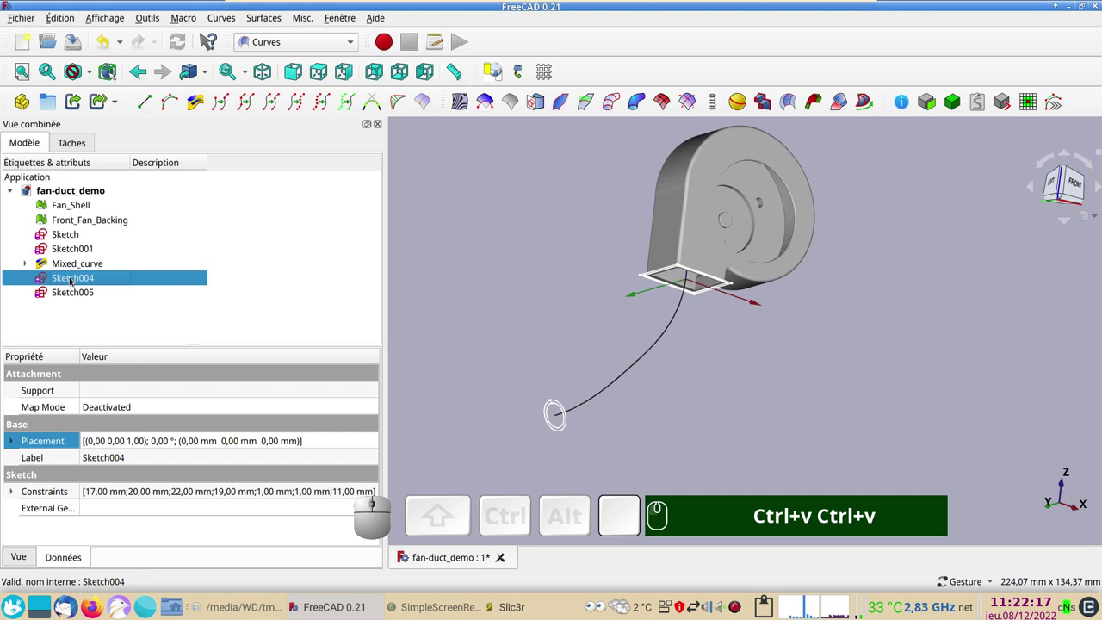
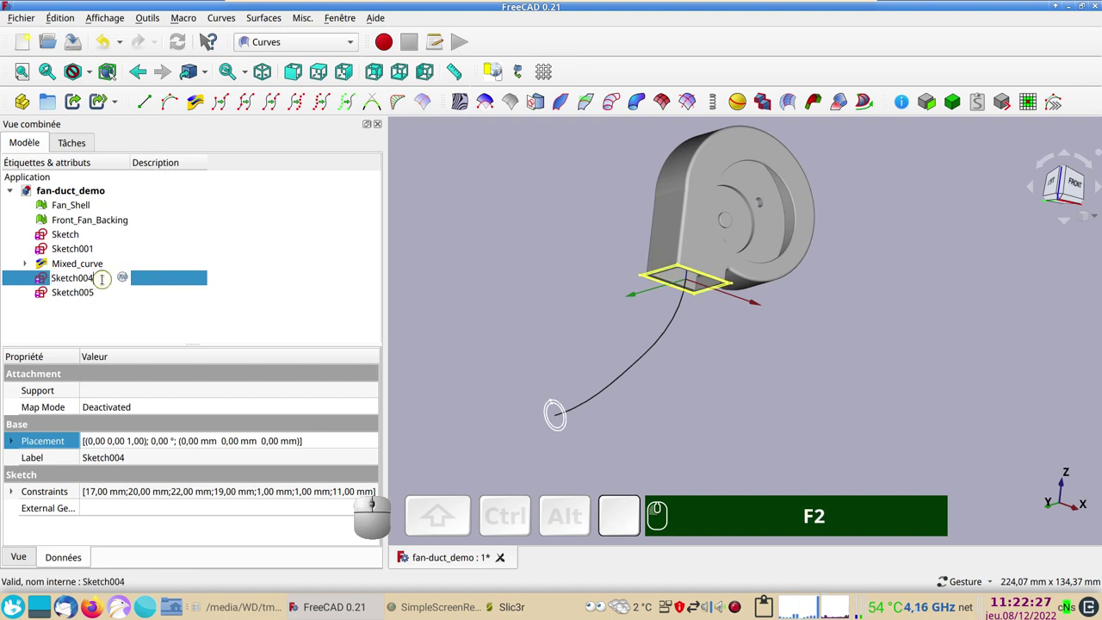
text(-e)
text(xt)
key(Return)
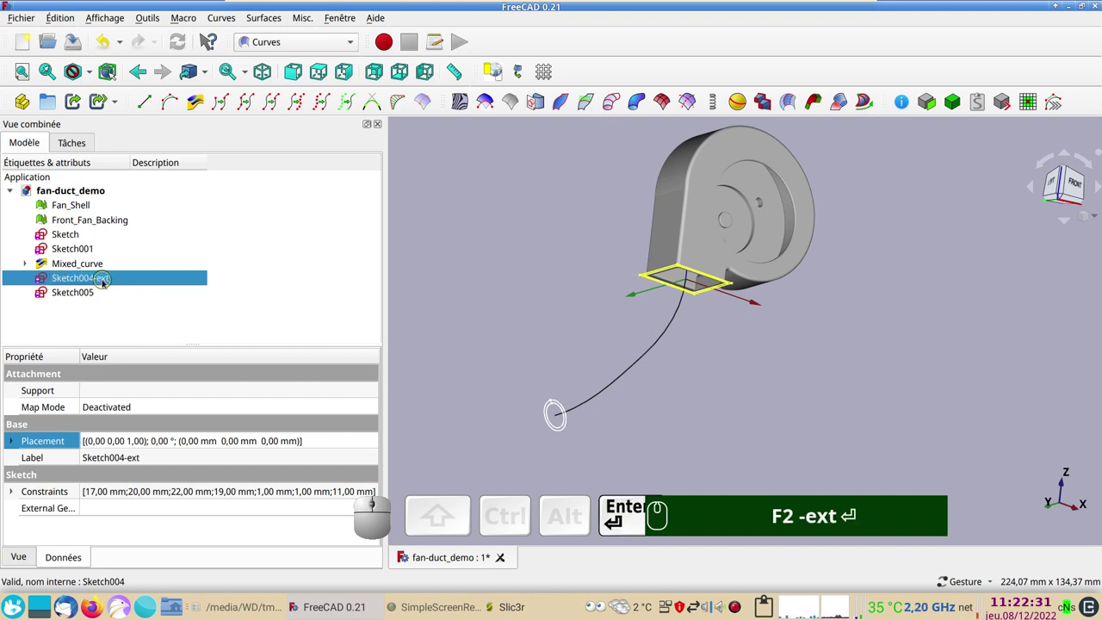
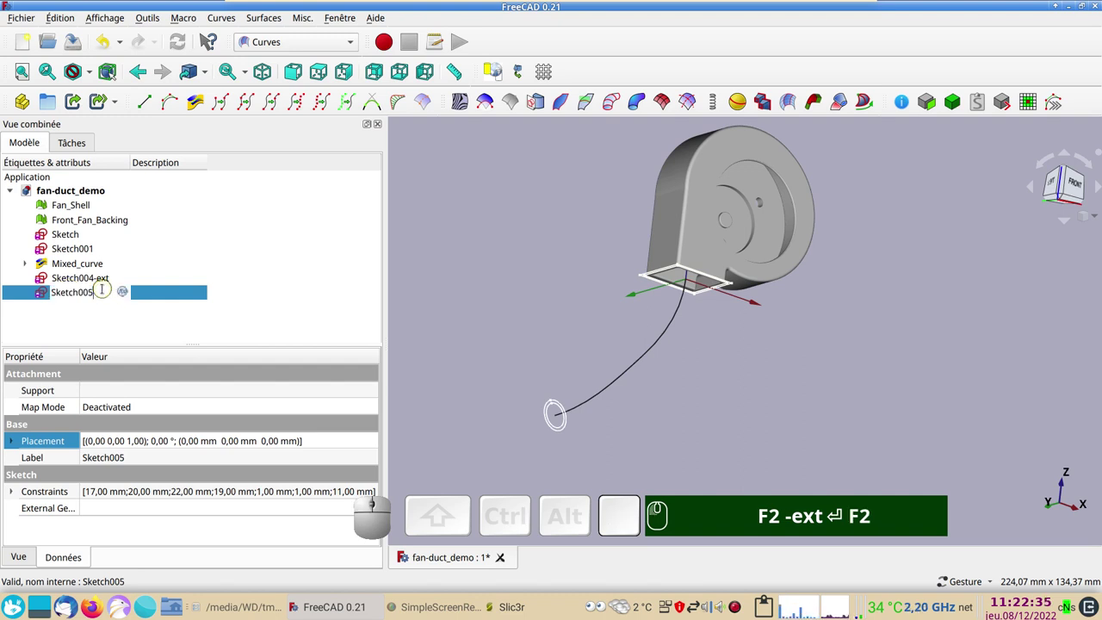
text(-int)
key(Return)
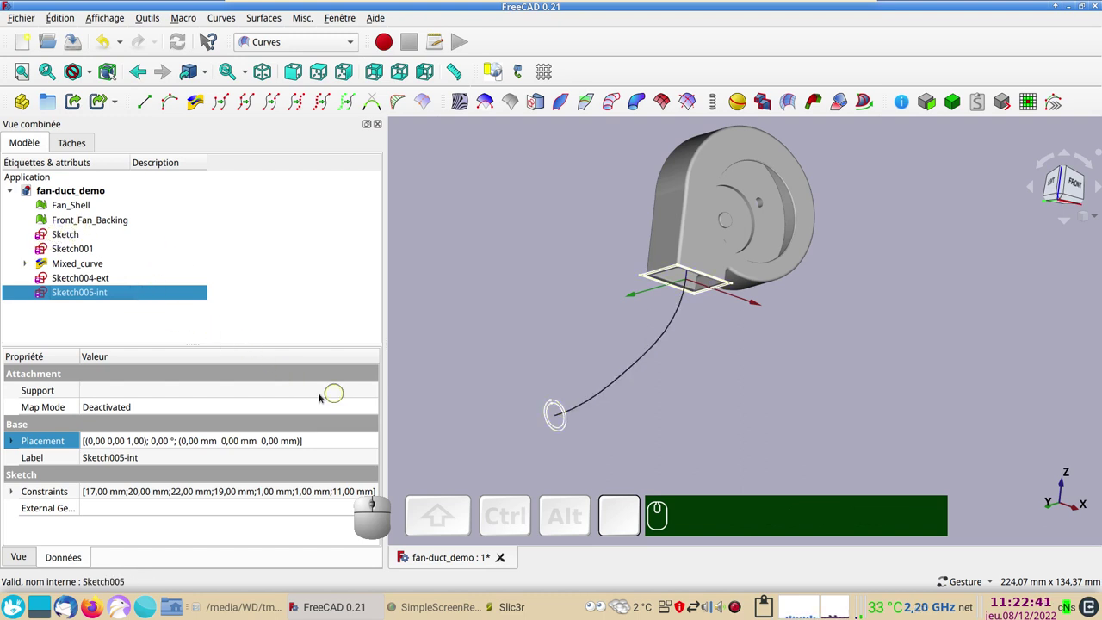
Step: Rename the nozzle circle Sketch001 to Sketch001-buse-ext
click(93, 280)
click(84, 245)
key(F2)
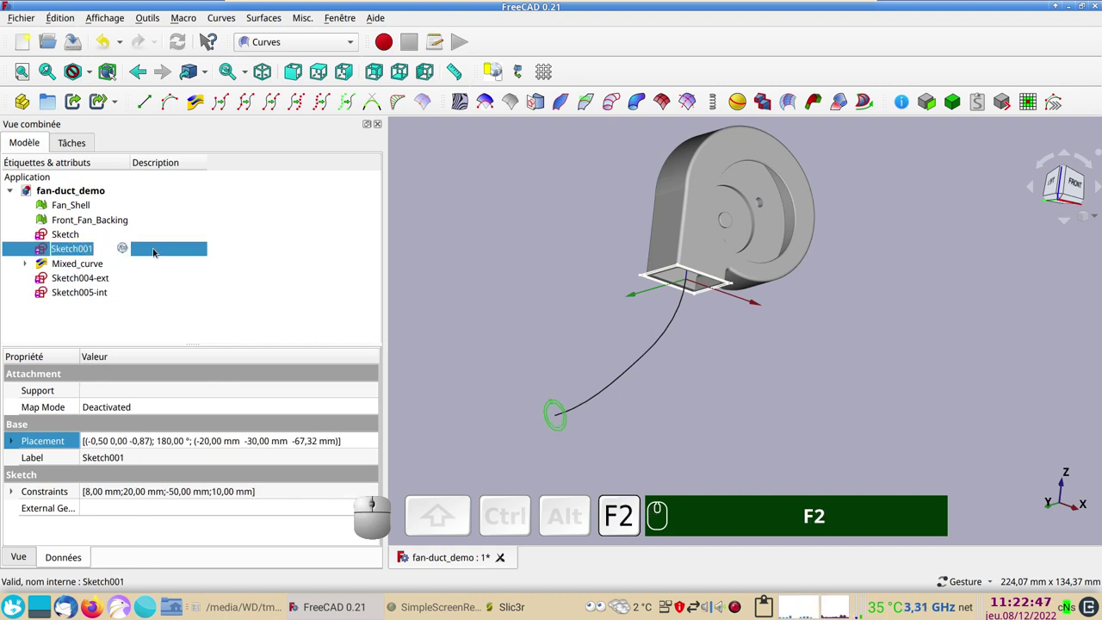
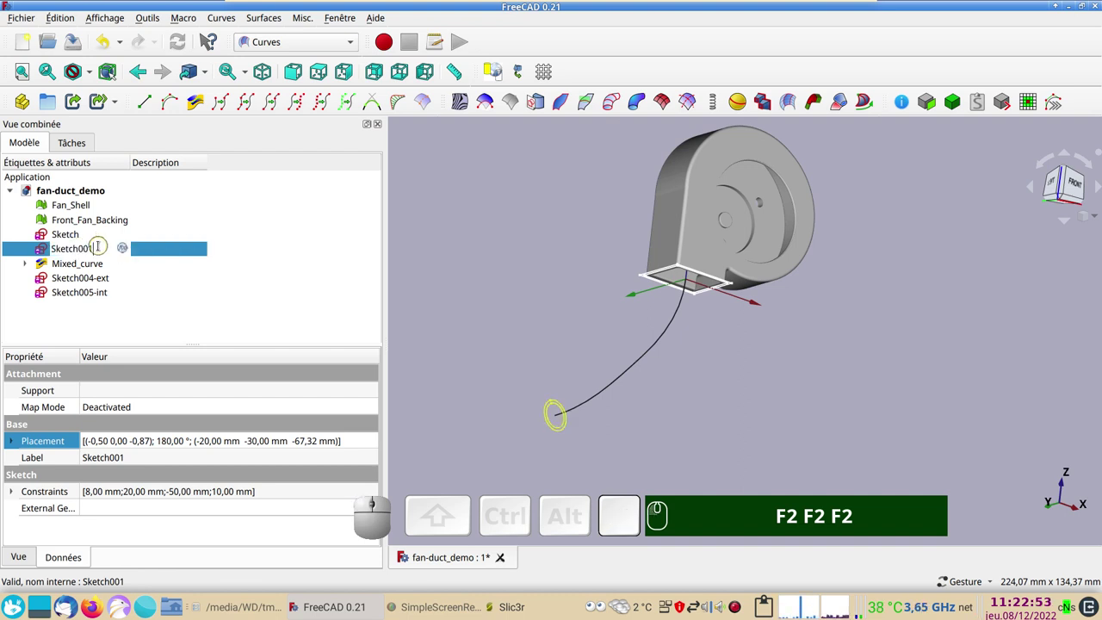
text(-)
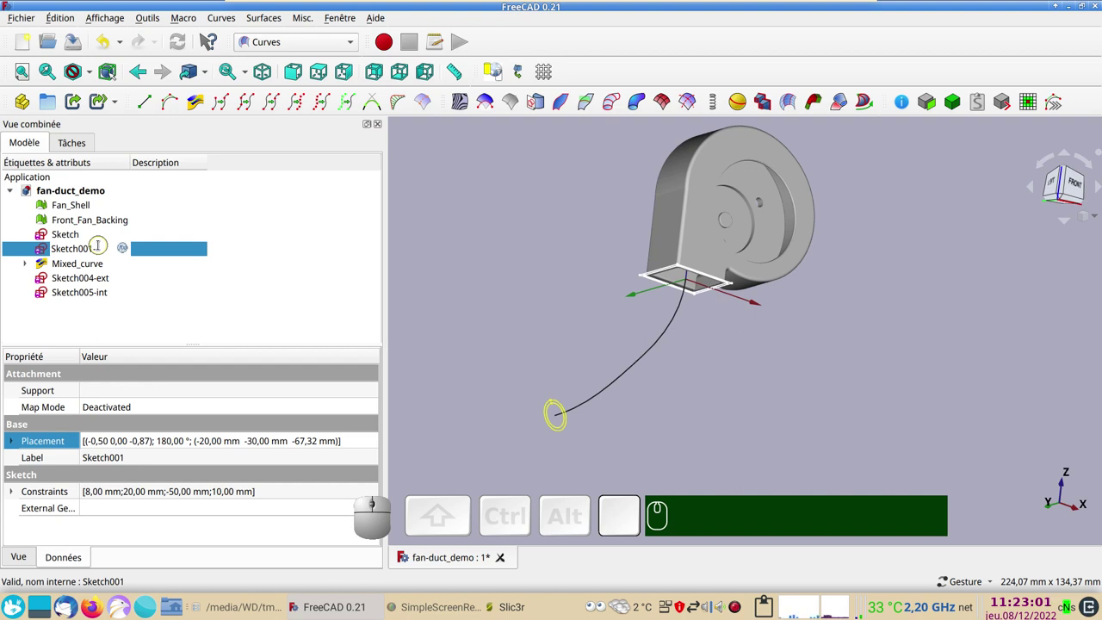
text(buse-)
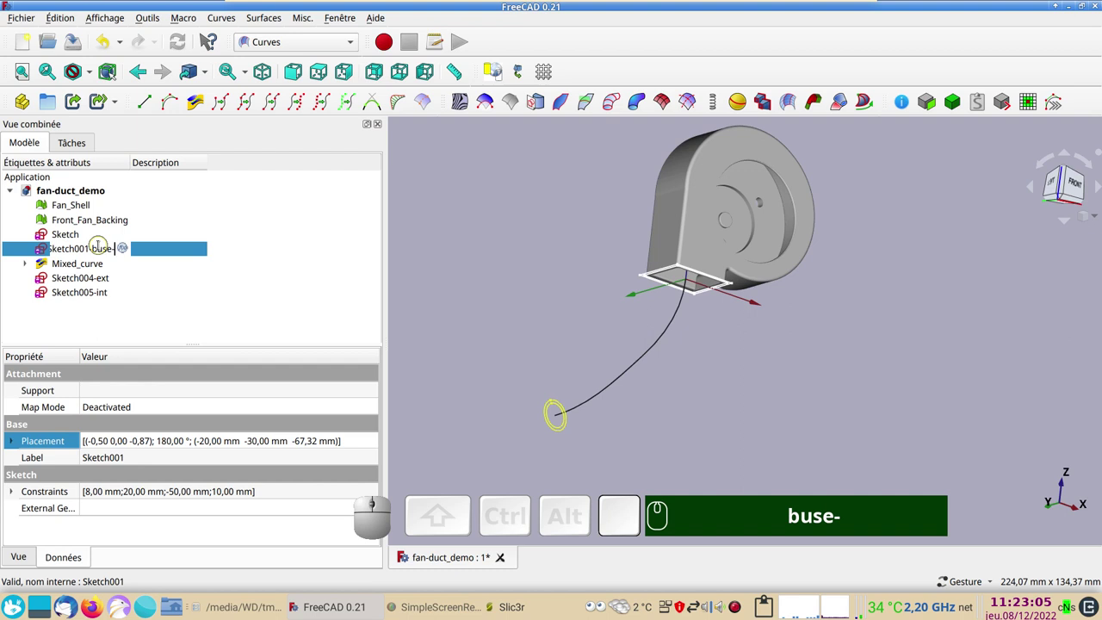
text(ex)
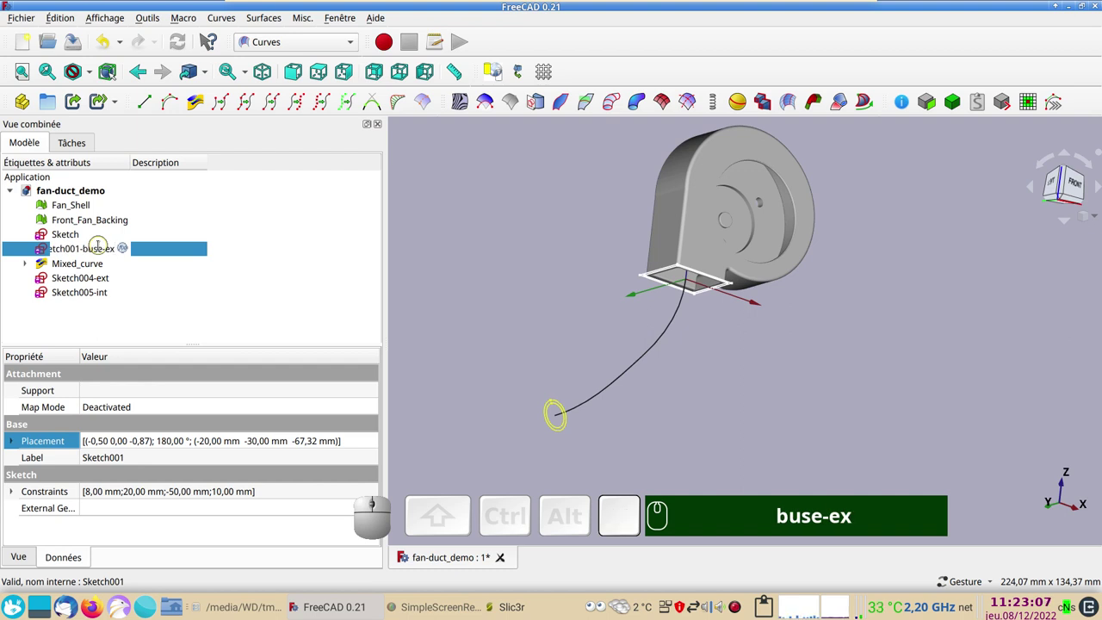
text(t)
key(Return)
key(Return)
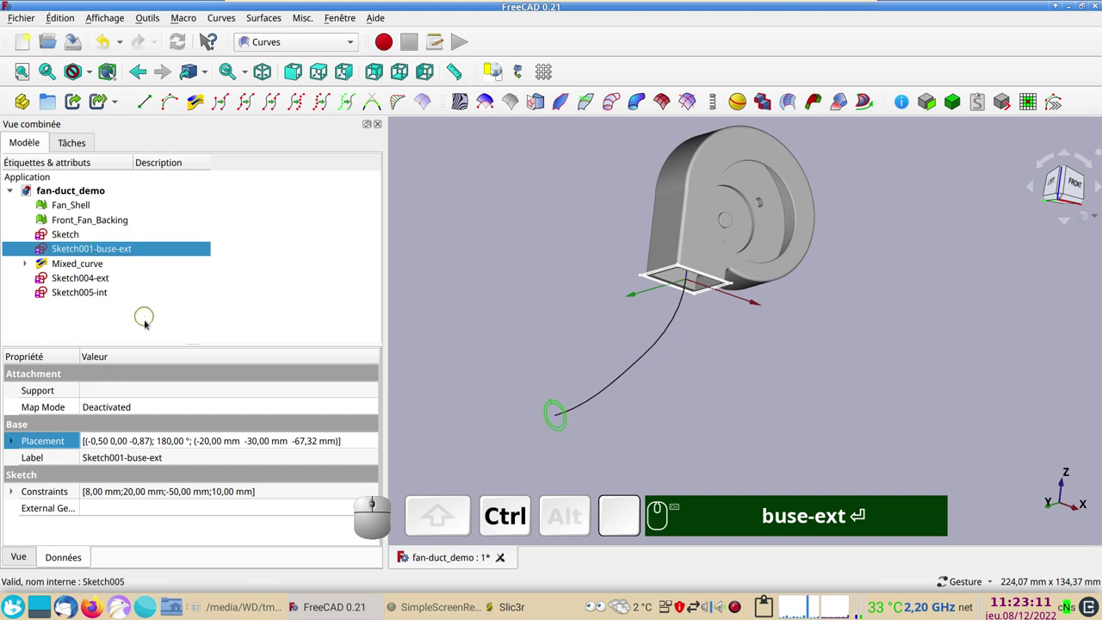
Step: Duplicate the nozzle sketch and rename the copy Sketch001-buse-int
key(ctrl+c)
key(ctrl+v)
text(Ctrl+c Ctrl+v)
click(77, 309)
key(F2)
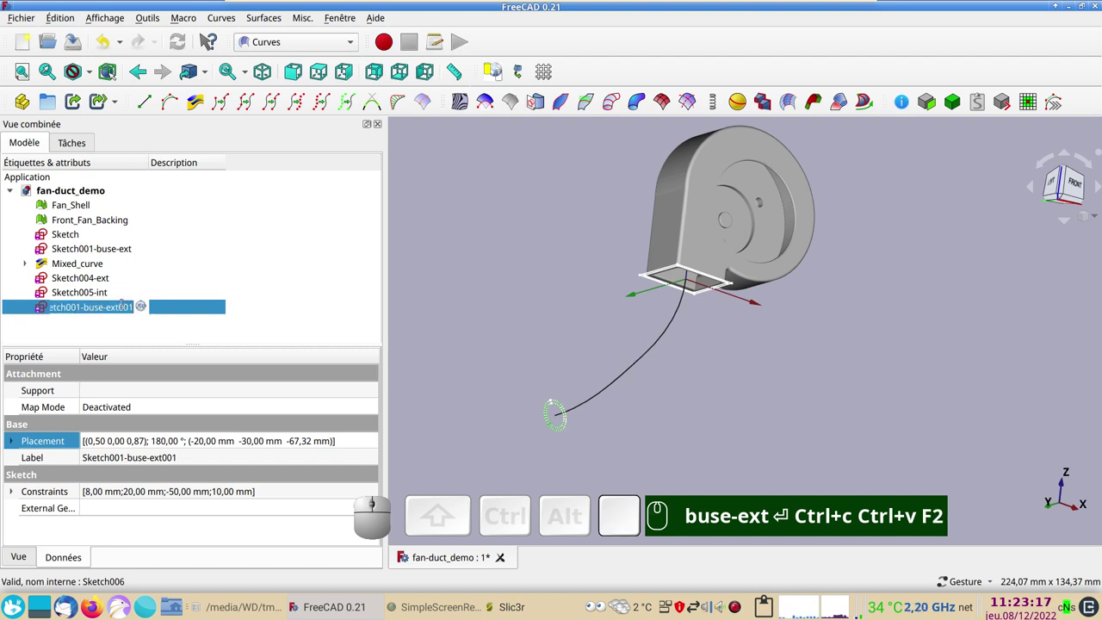
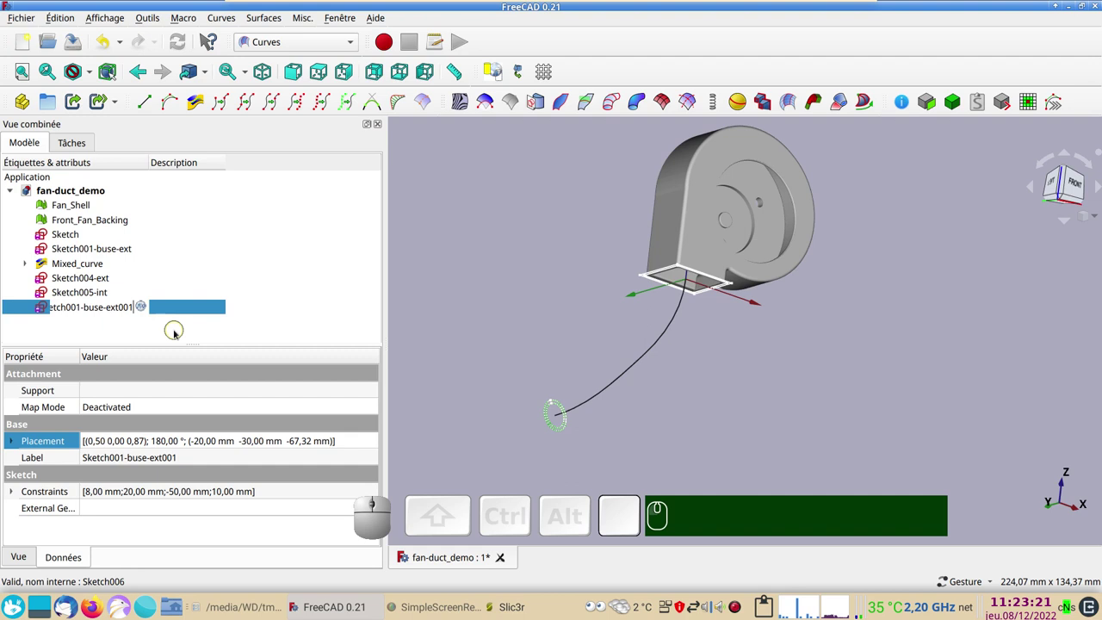
key(BackSpace)
key(BackSpace)
key(BackSpace)
key(BackSpace)
key(BackSpace)
key(BackSpace)
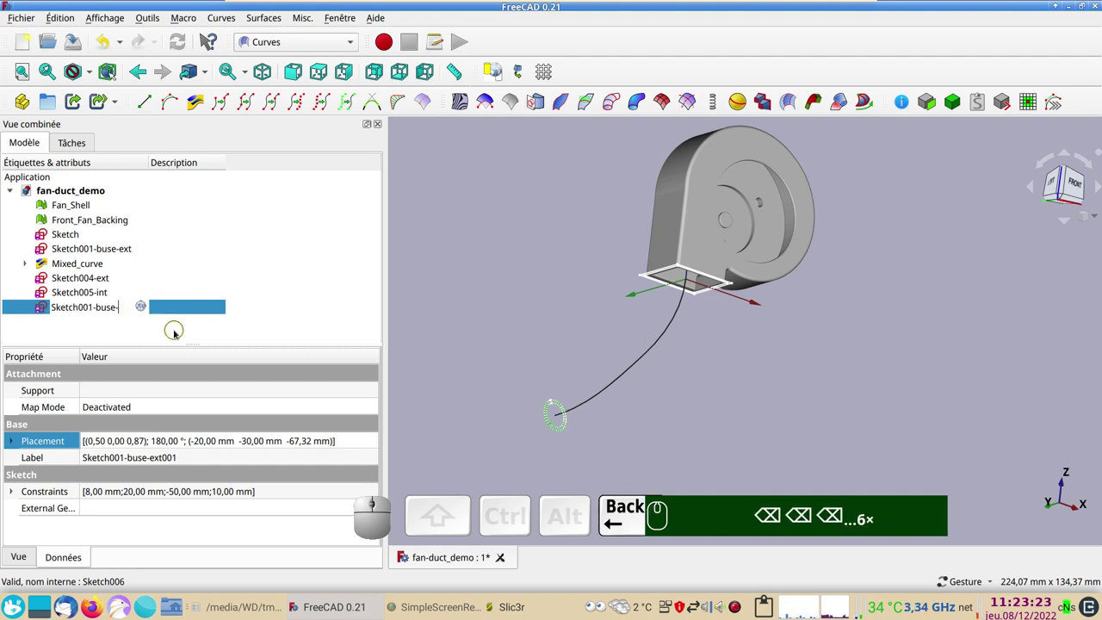
text(⌫⌫⌫...6× i)
text(nt)
key(Return)
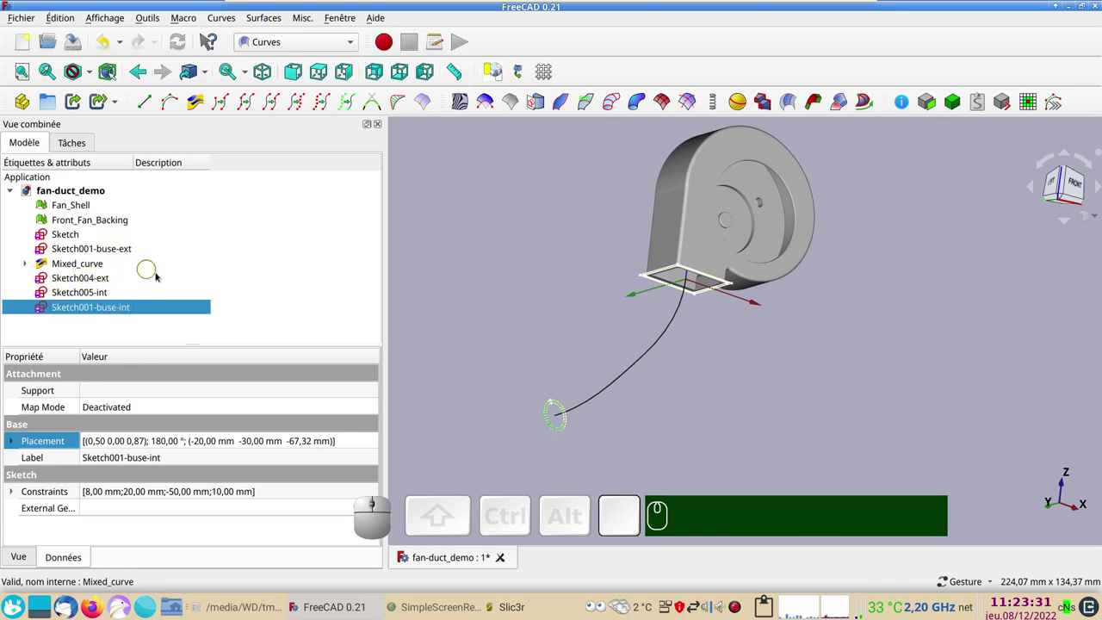
click(502, 325)
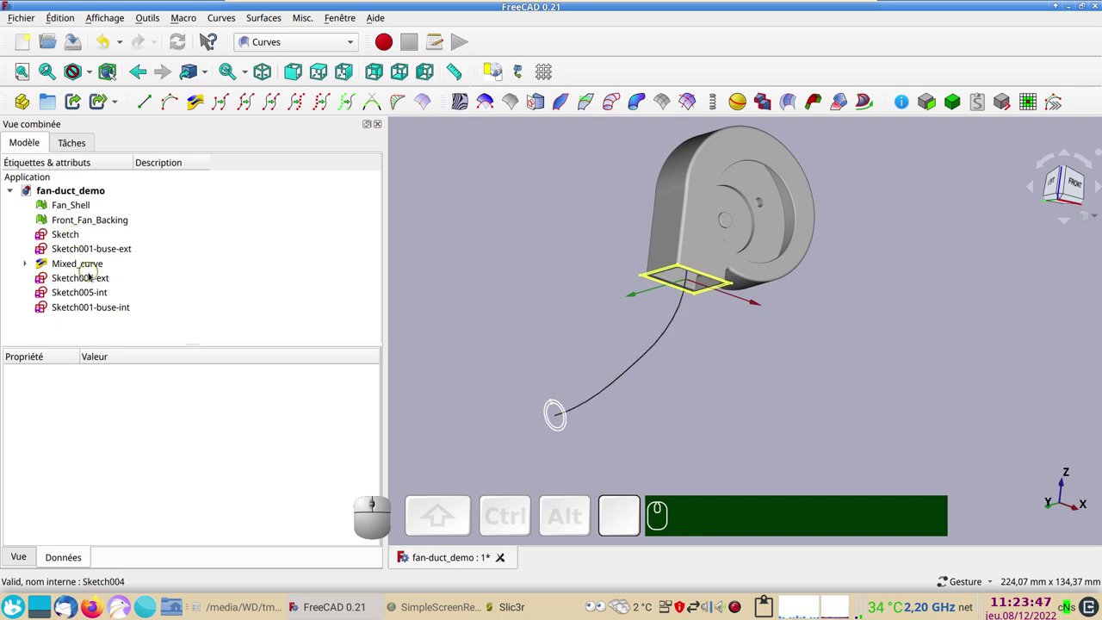
click(92, 276)
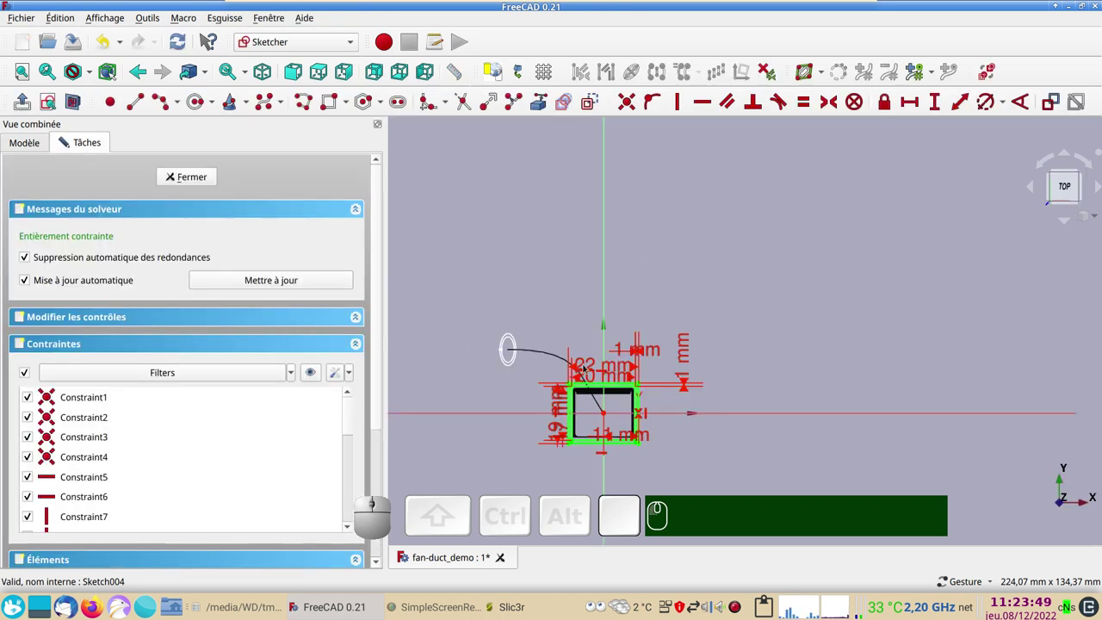
scroll(up, 3)
drag(614, 339, 622, 273)
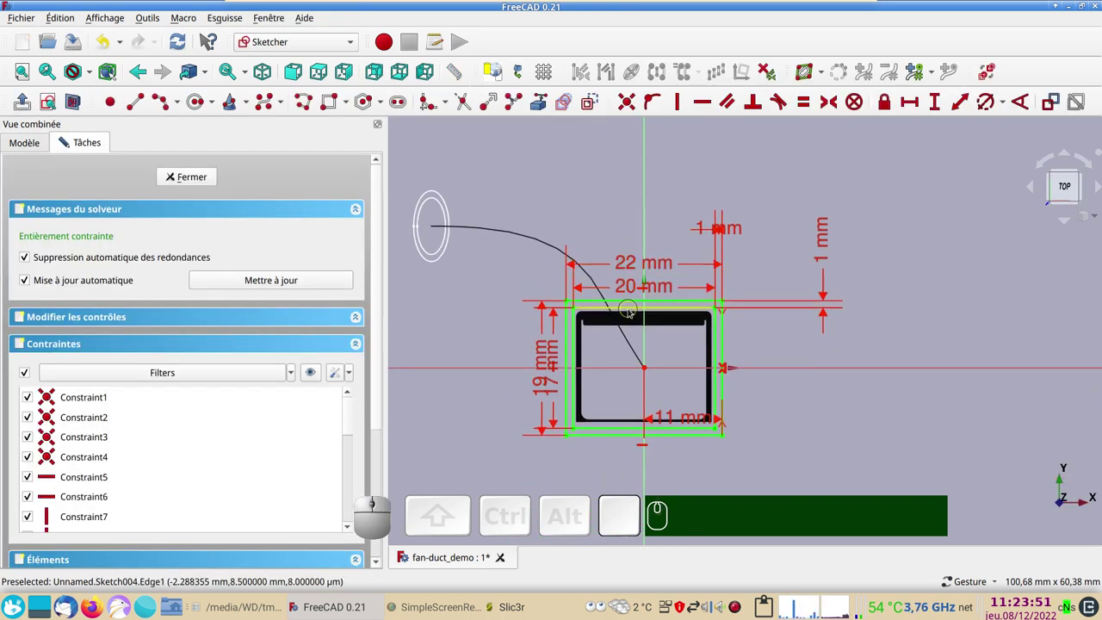
click(631, 308)
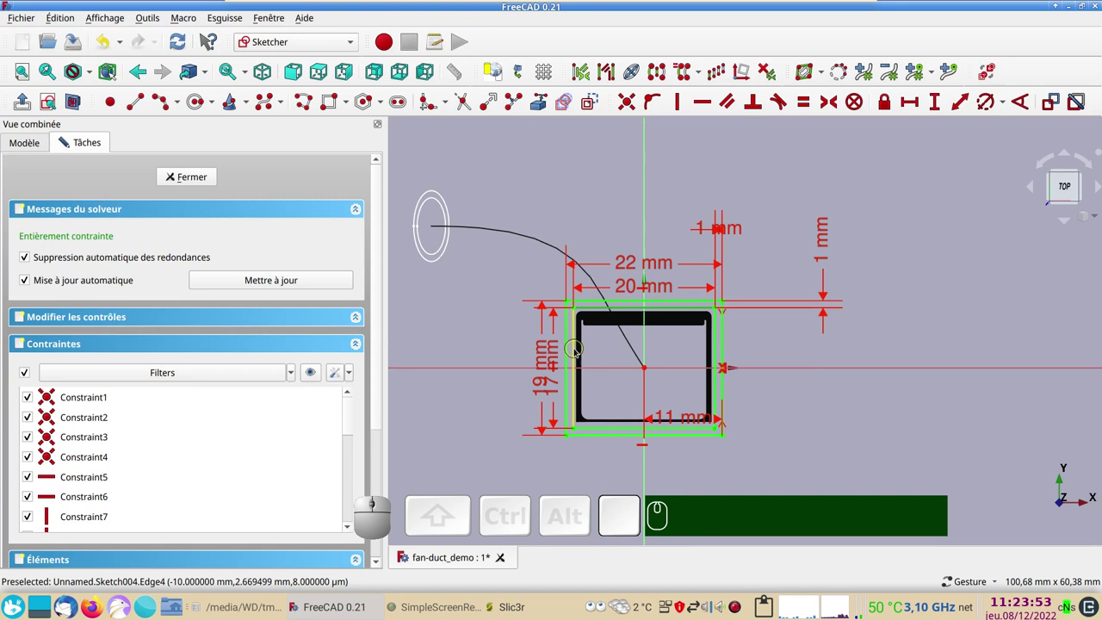
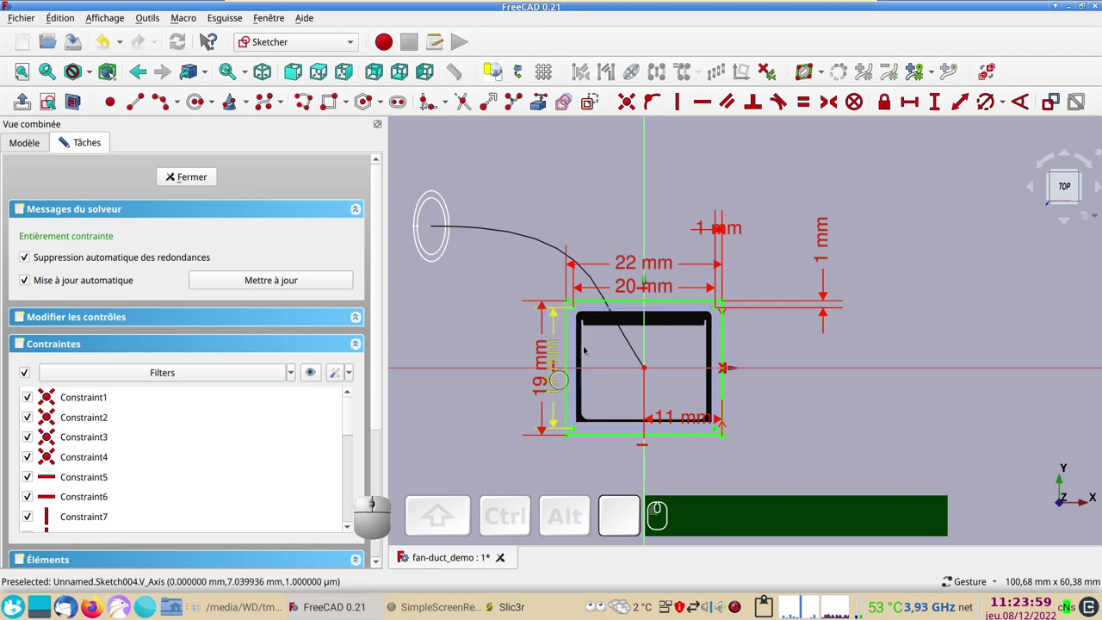
click(201, 177)
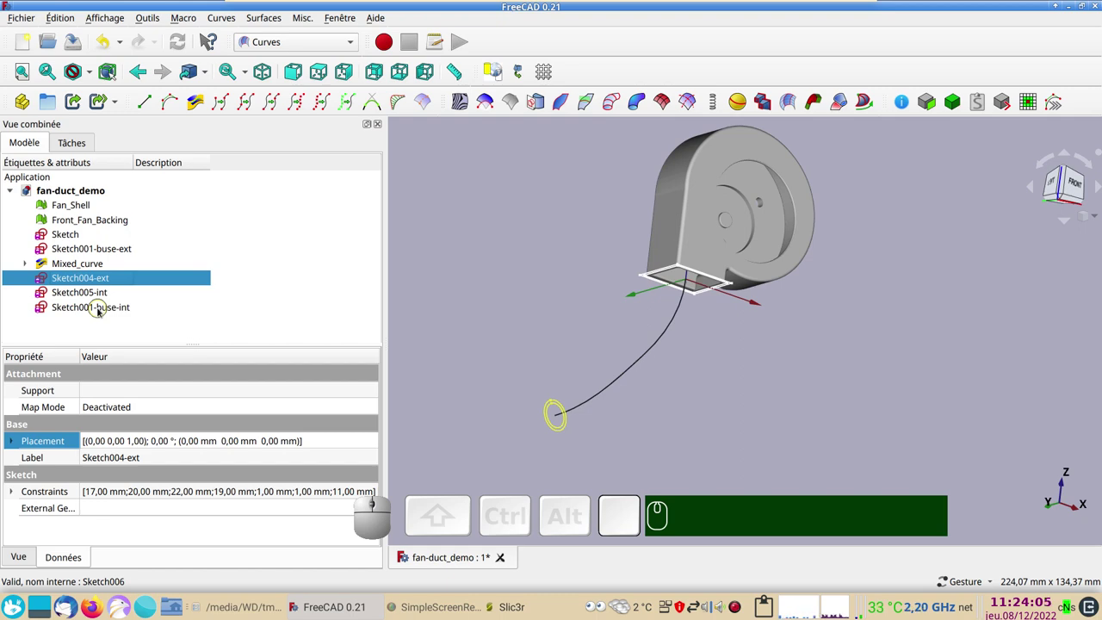
Step: Open Sketch005-int for editing
click(100, 309)
click(200, 179)
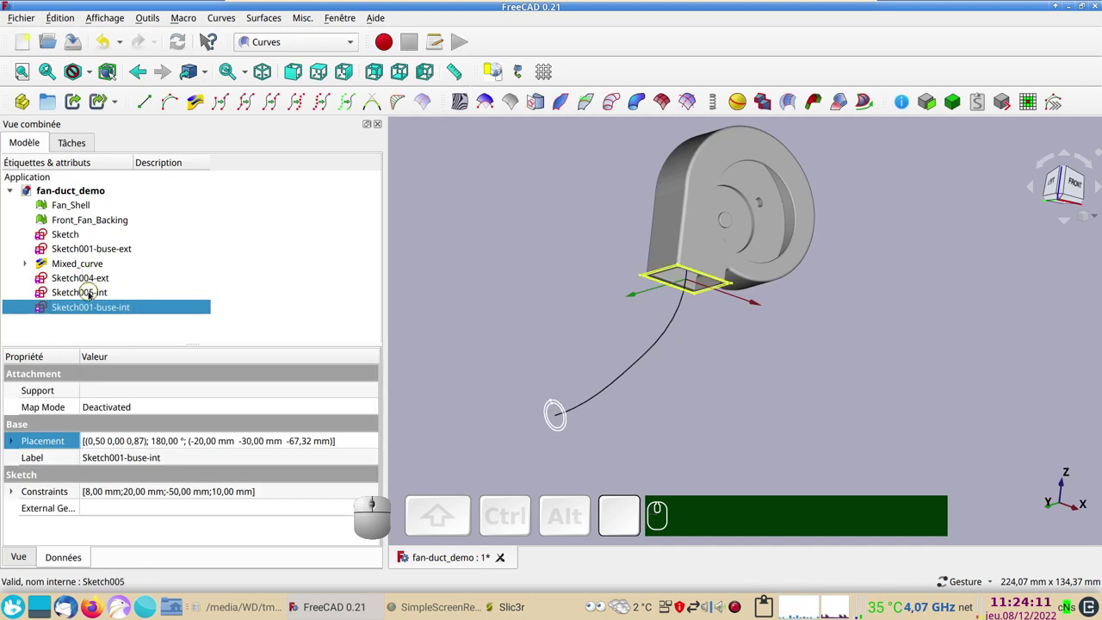
click(91, 292)
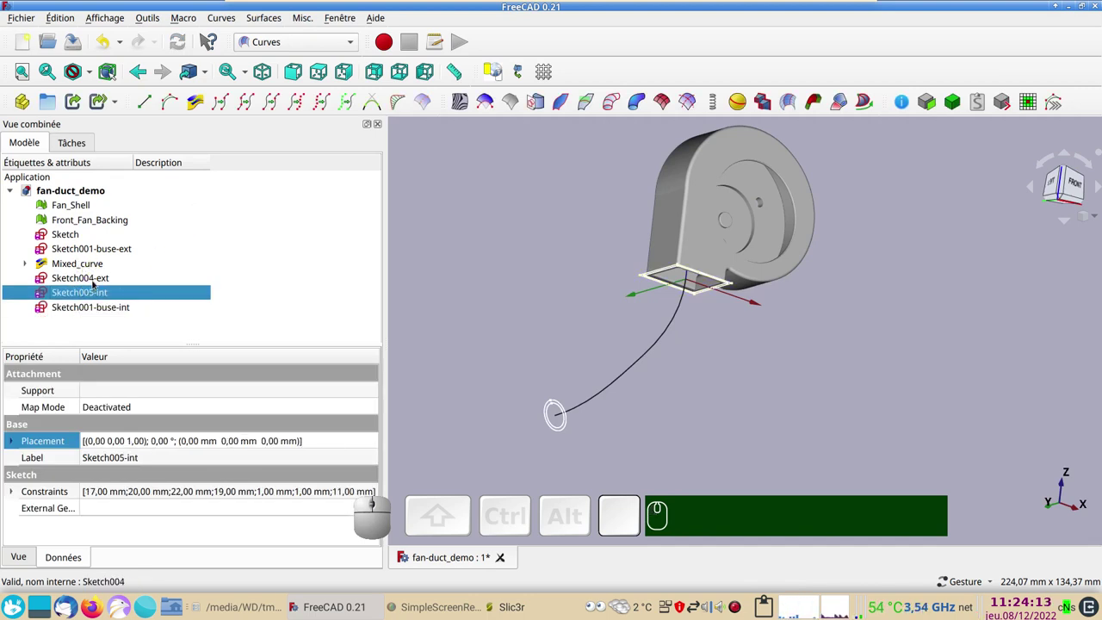
click(94, 281)
click(92, 238)
key(space)
Step: Turn the outer rectangle edges of Sketch005-int into construction geometry and close the sketch
click(79, 278)
click(78, 287)
scroll(up, 3)
right_click(598, 420)
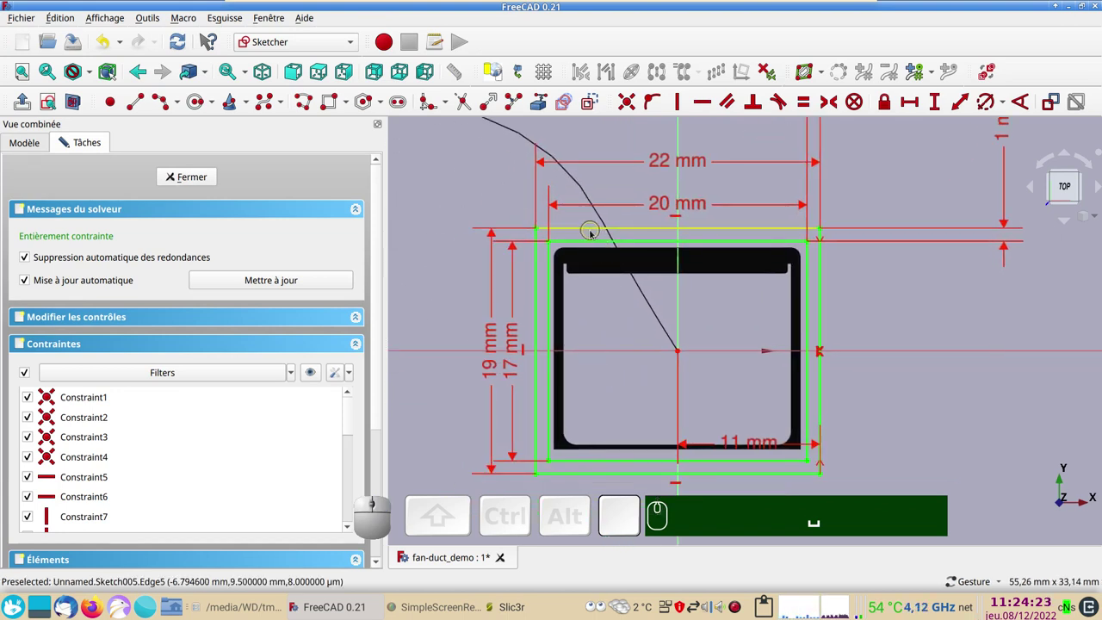
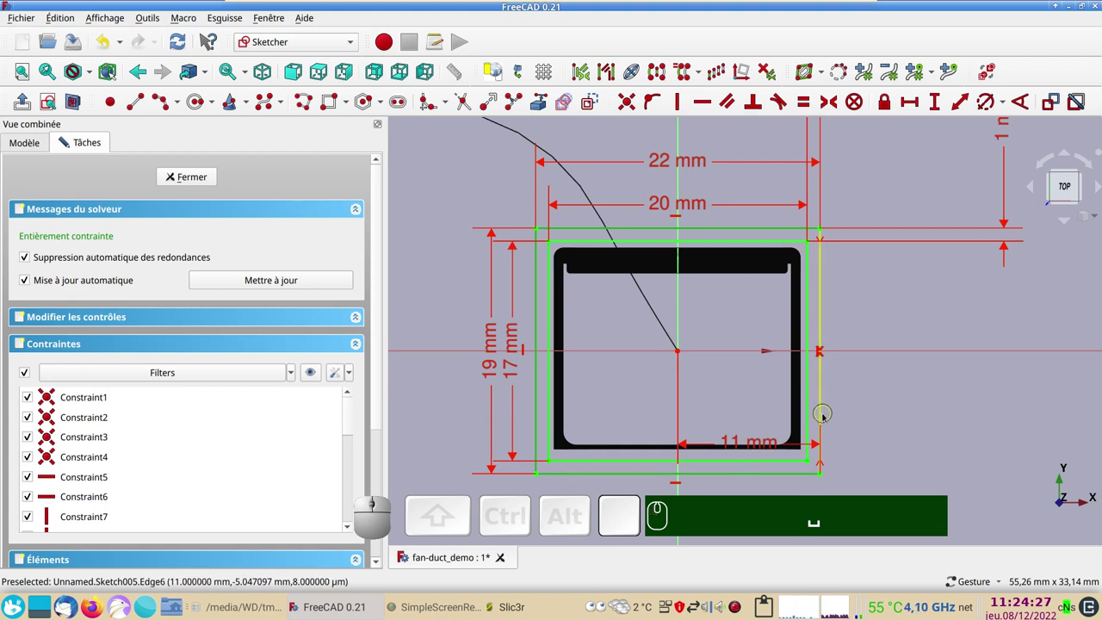
click(825, 414)
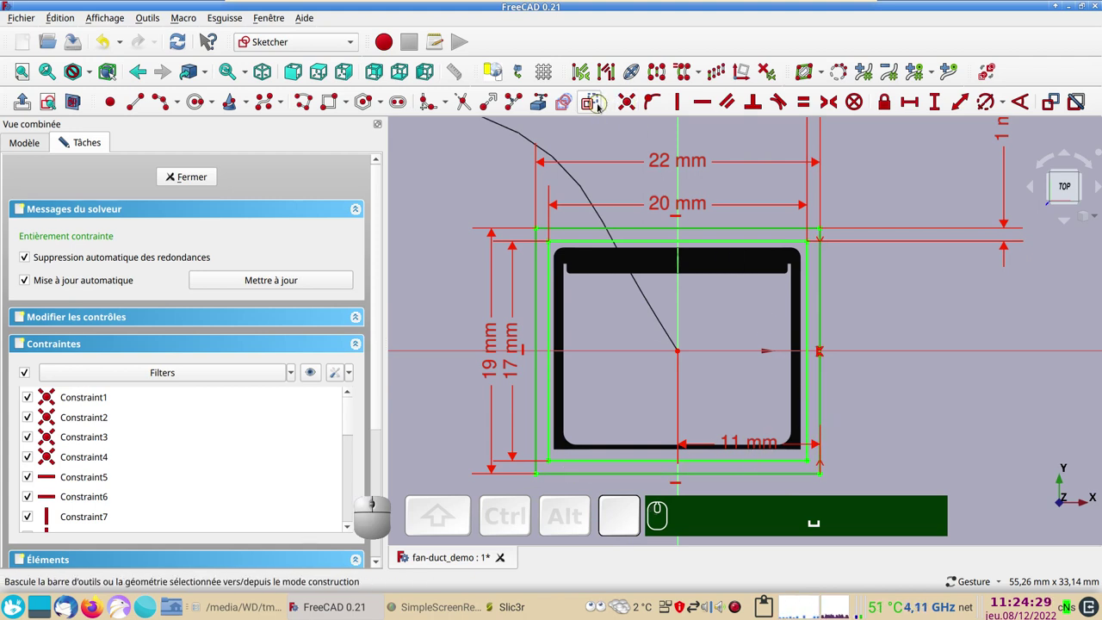
click(600, 104)
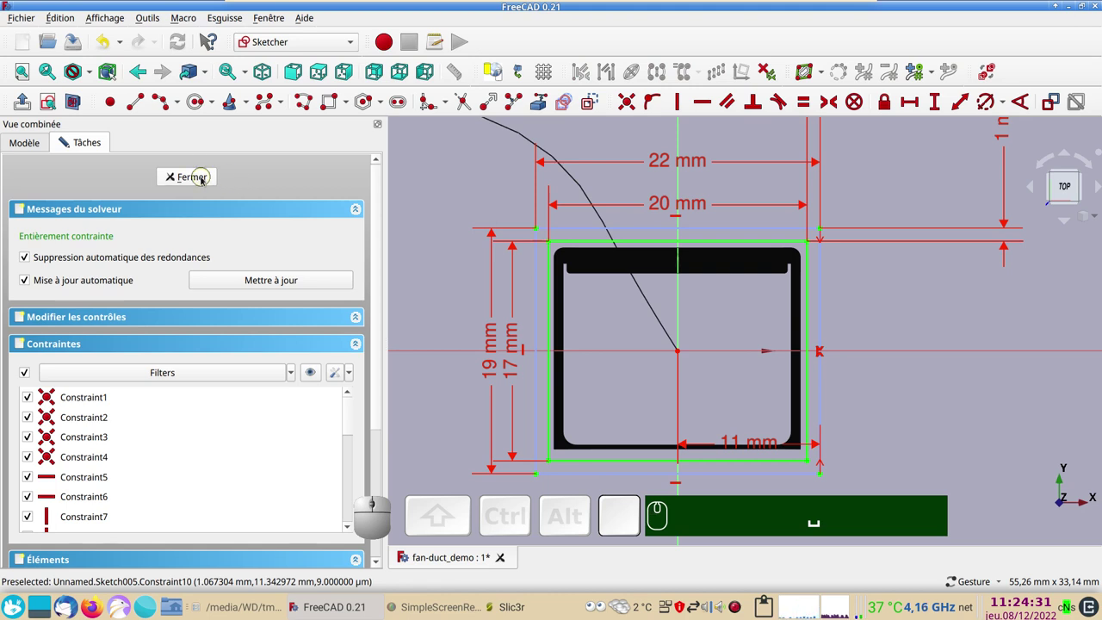
click(206, 177)
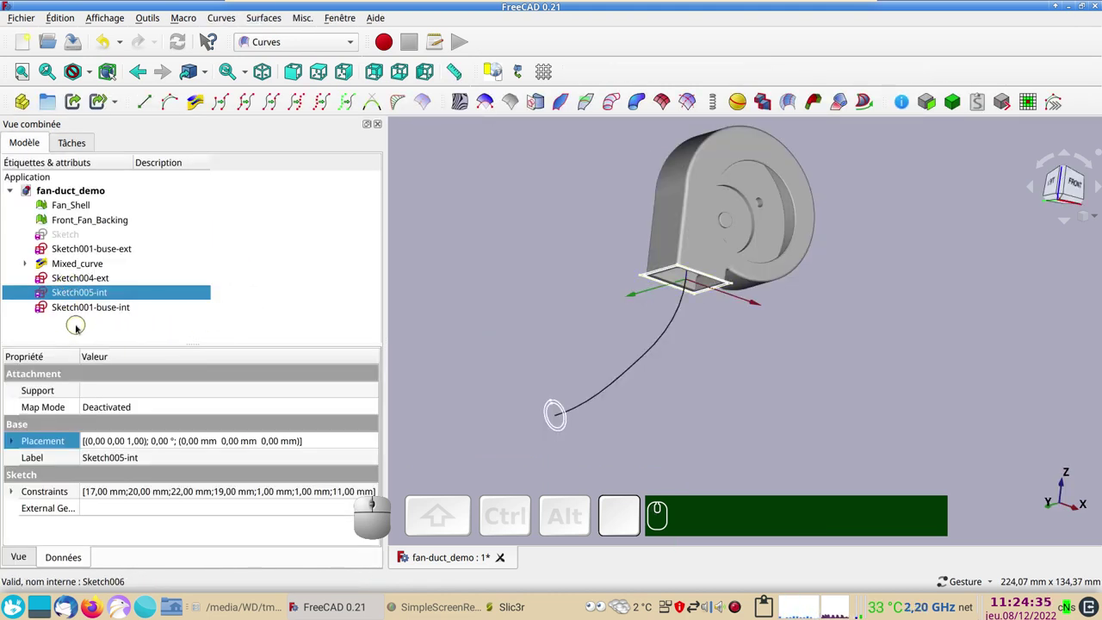
Step: Open and close Sketch001-buse-ext and Sketch001-buse-int, checking their 8/10 mm circles
click(78, 324)
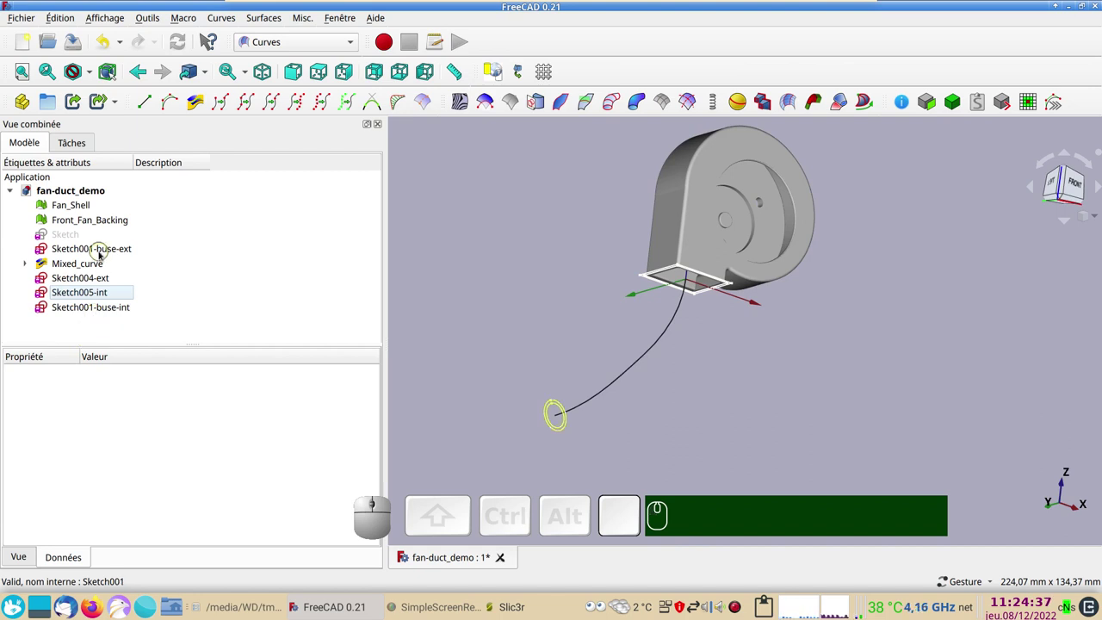
click(104, 252)
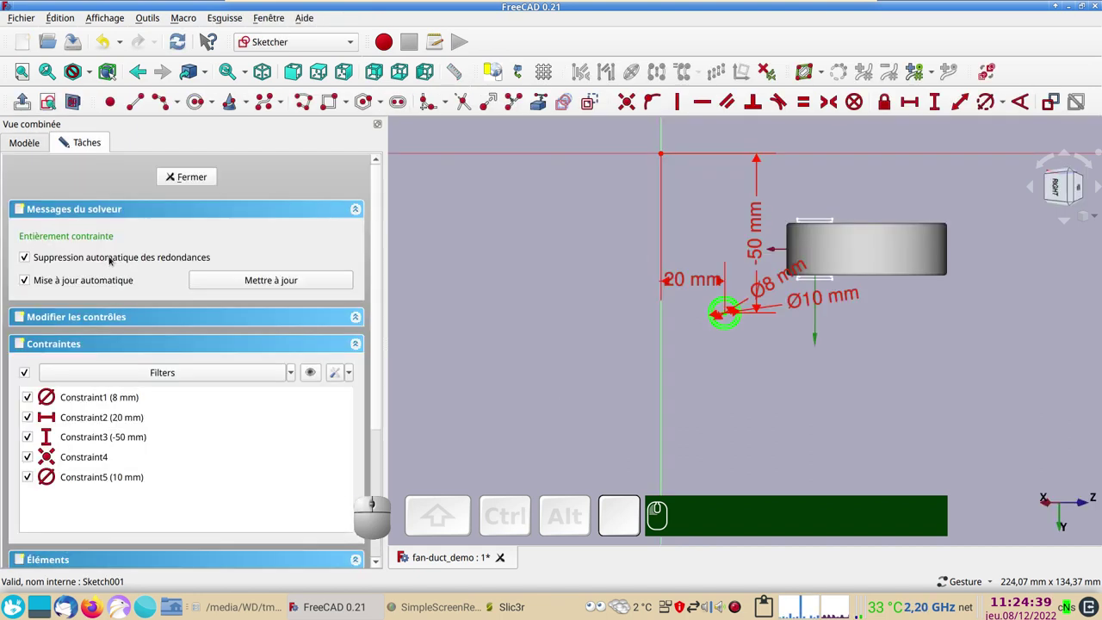
scroll(up, 3)
click(768, 272)
click(593, 106)
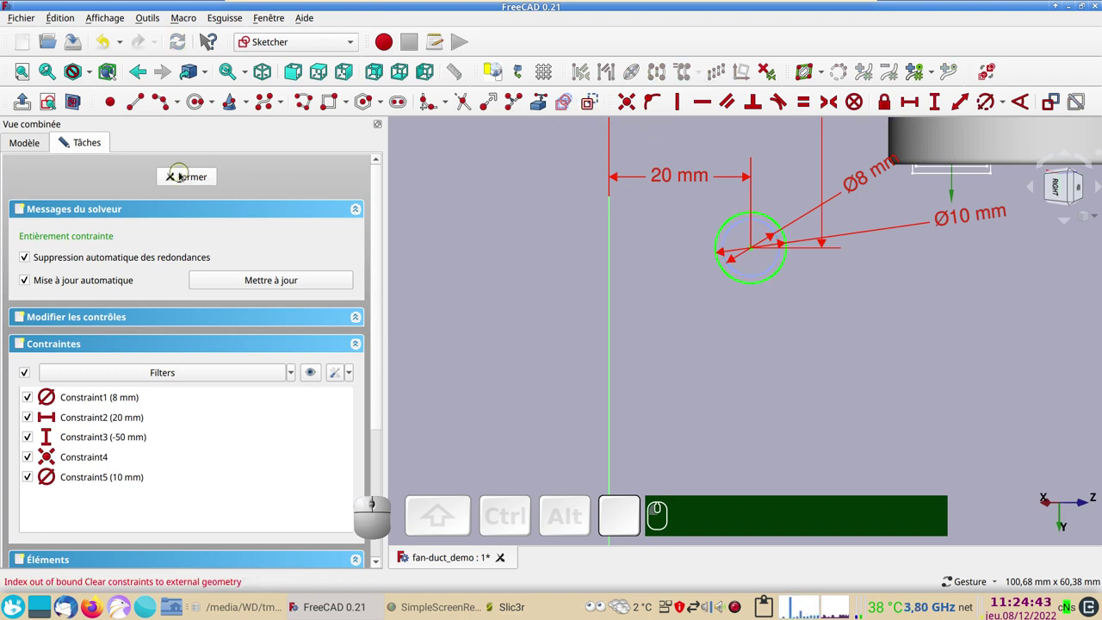
click(181, 174)
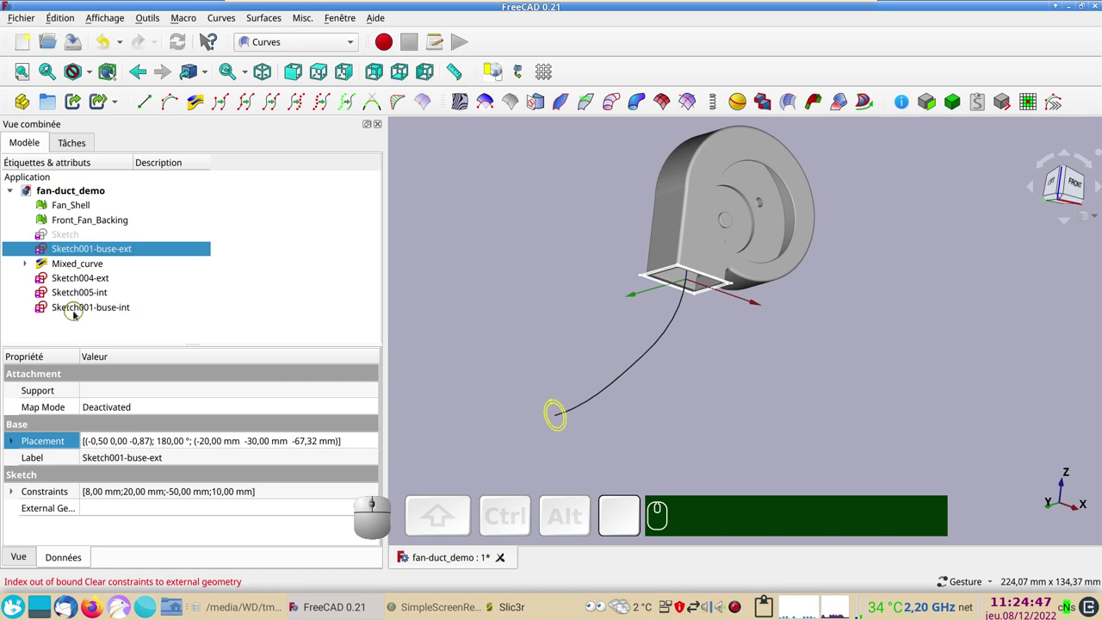
click(77, 311)
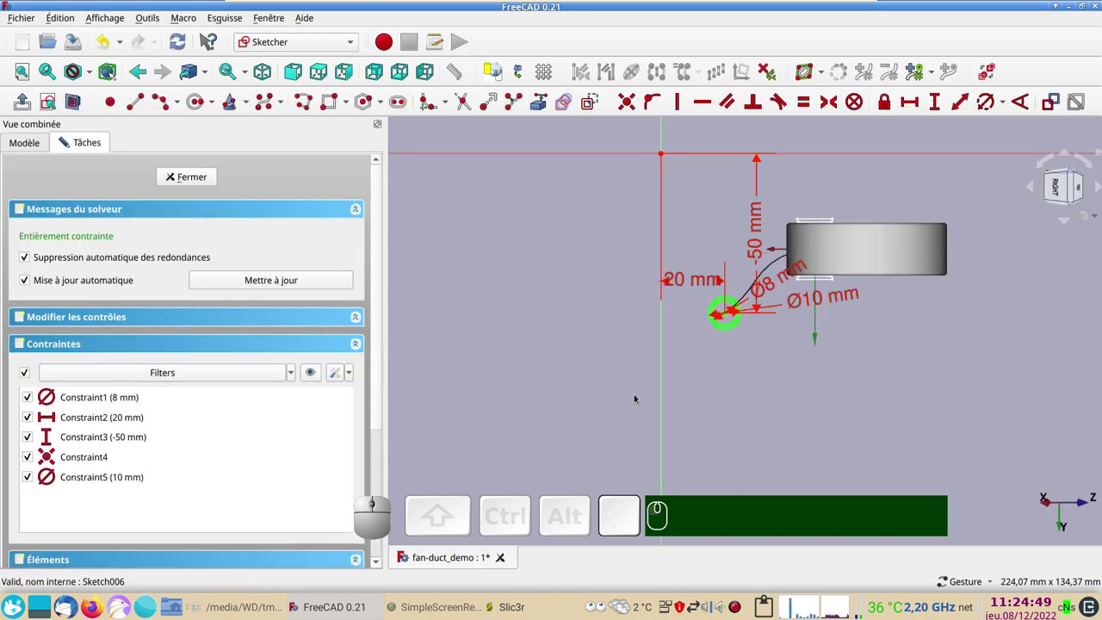
scroll(up, 3)
right_click(760, 386)
click(701, 349)
click(593, 101)
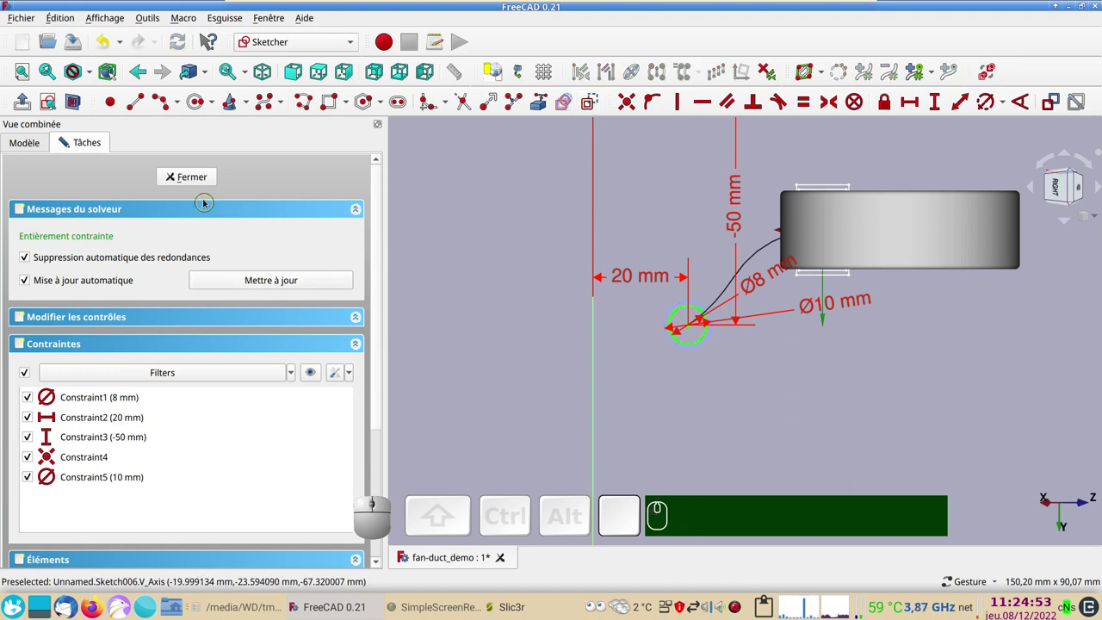
click(204, 177)
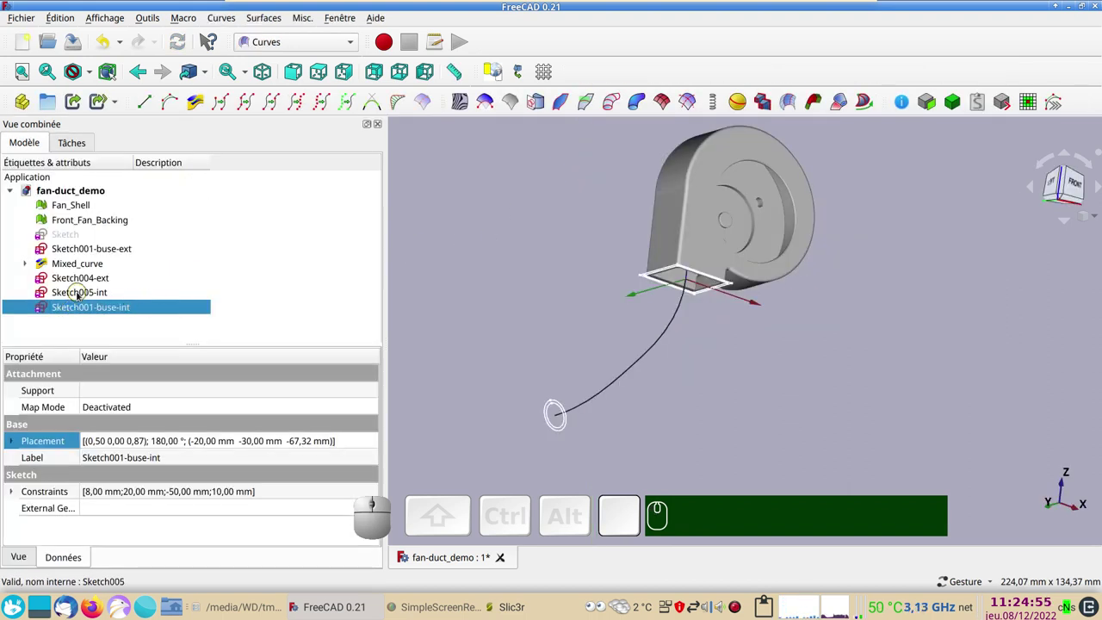
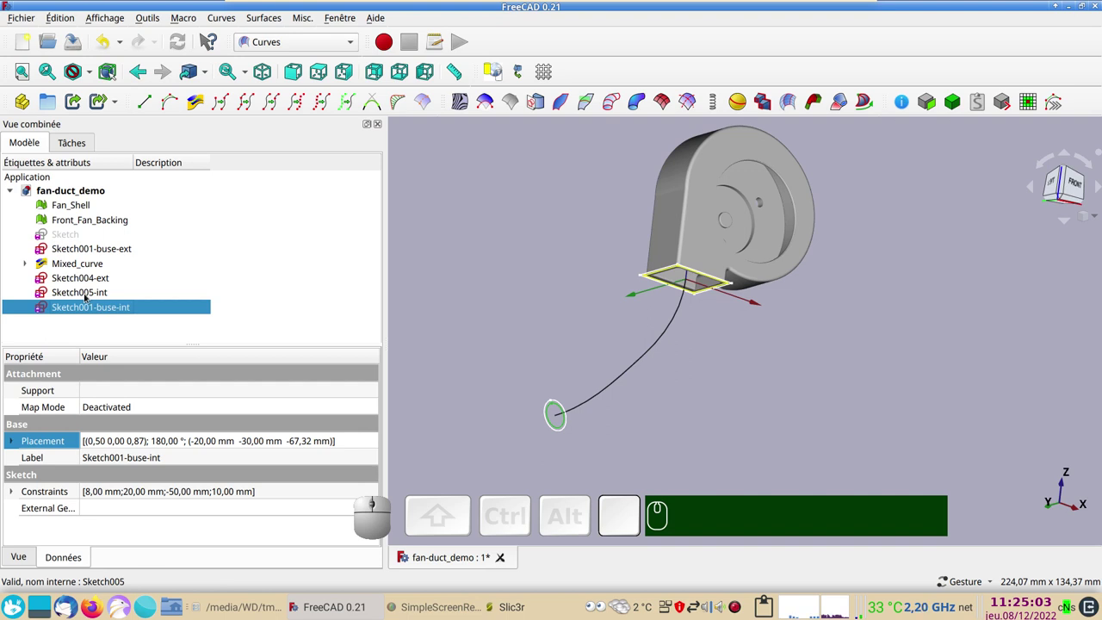
Step: Add Sketch004-ext and Sketch001-buse-ext as the outer sweep profiles
click(96, 248)
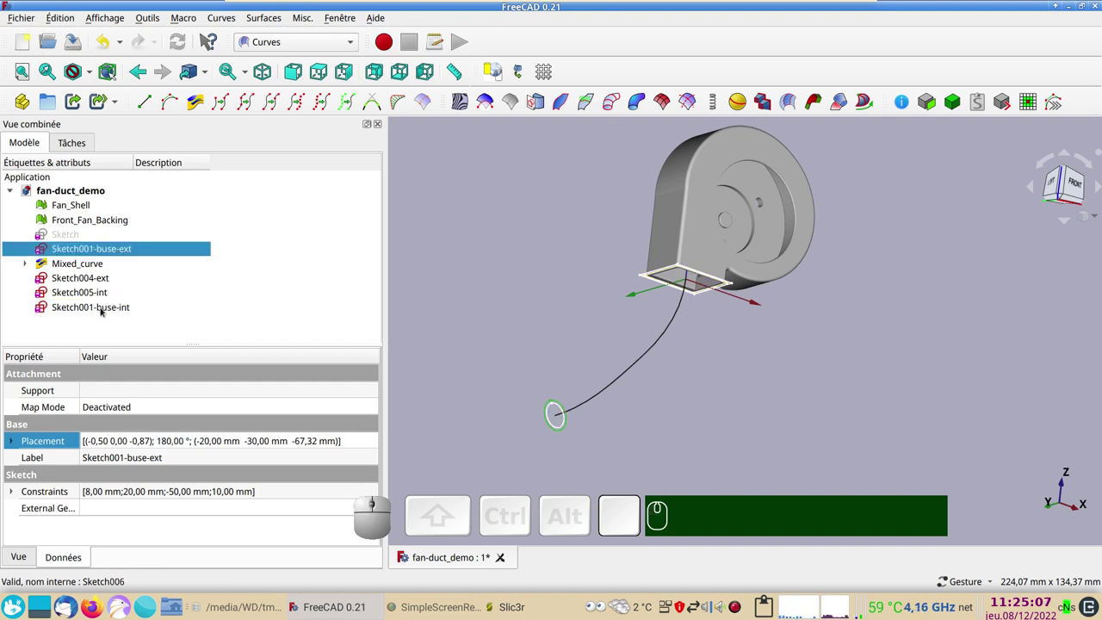
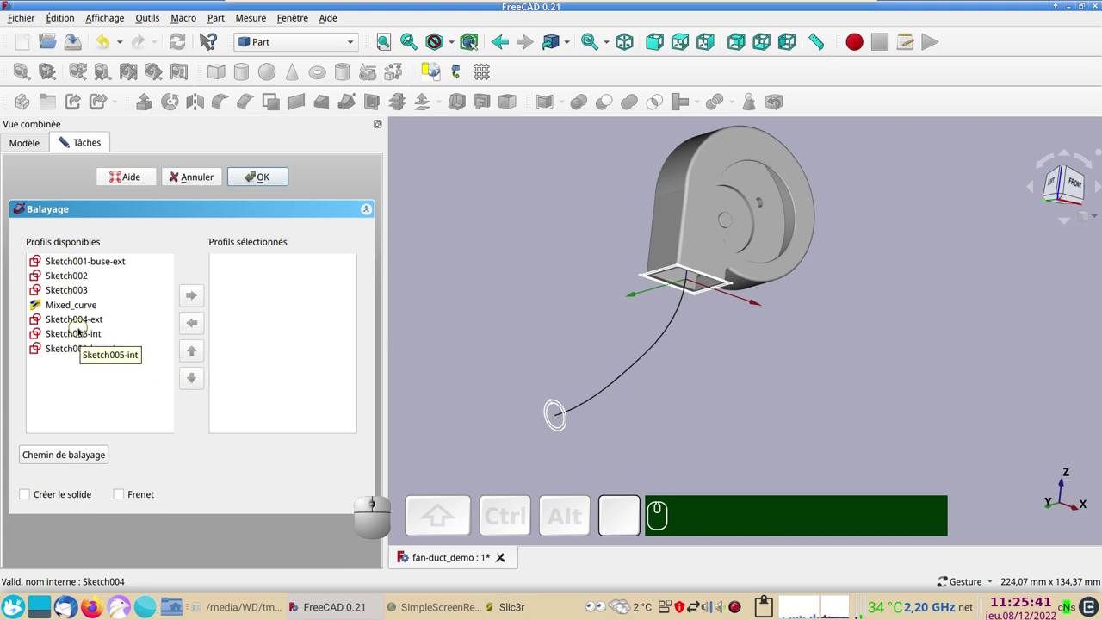
click(80, 317)
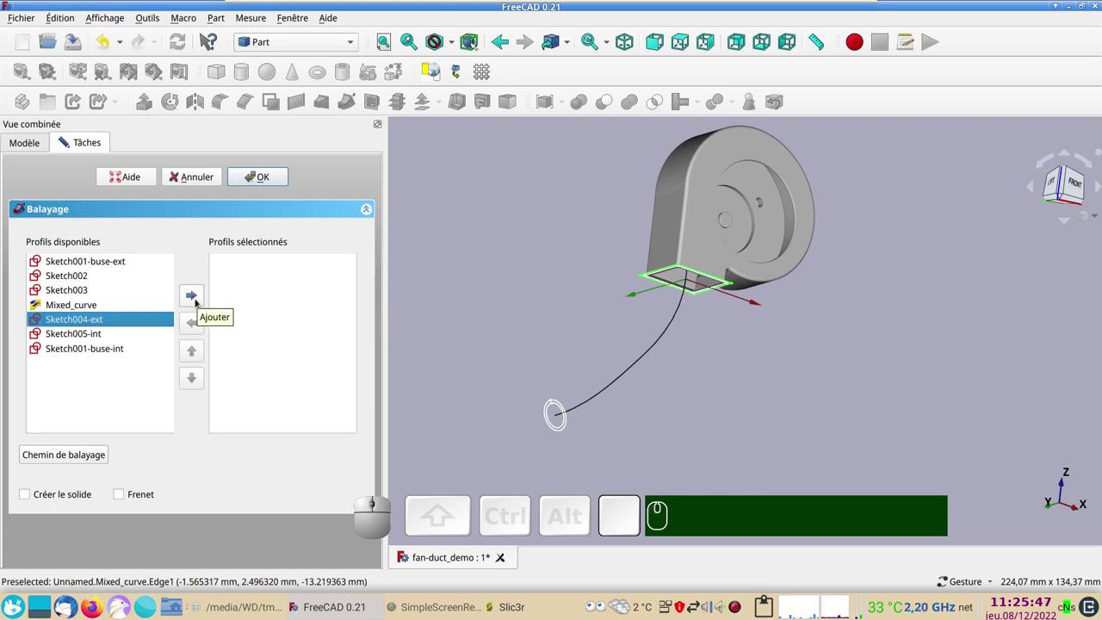
click(197, 298)
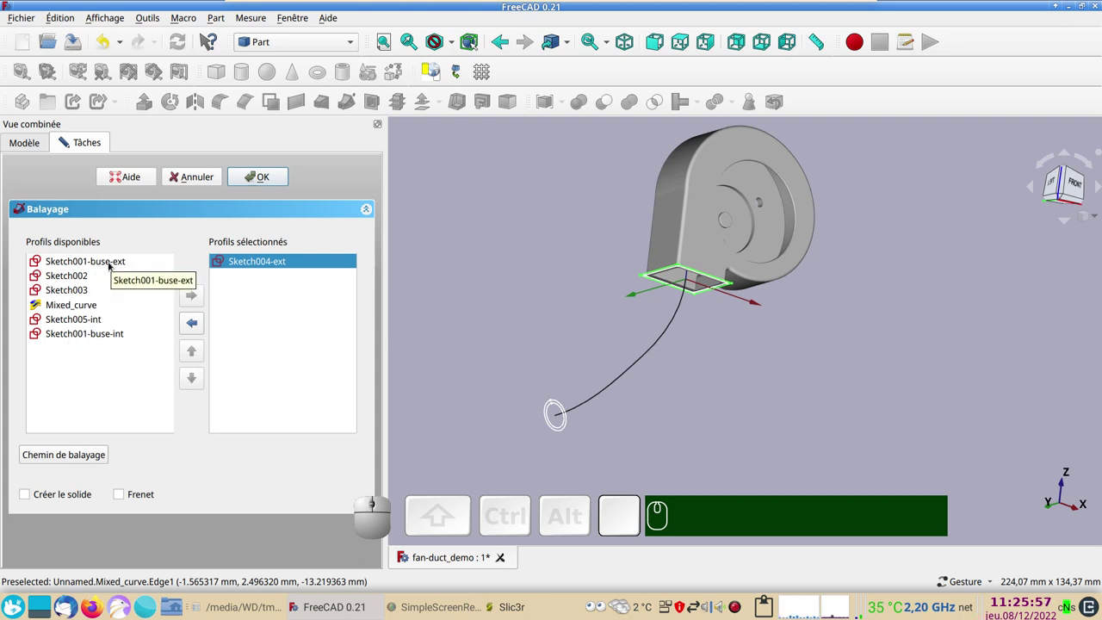
click(111, 263)
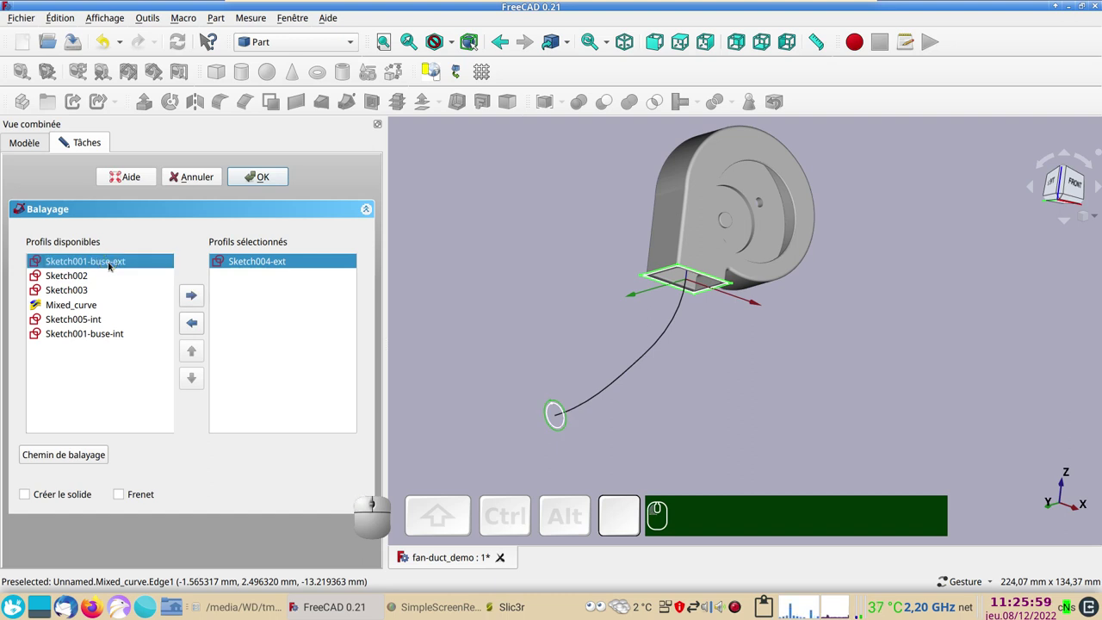
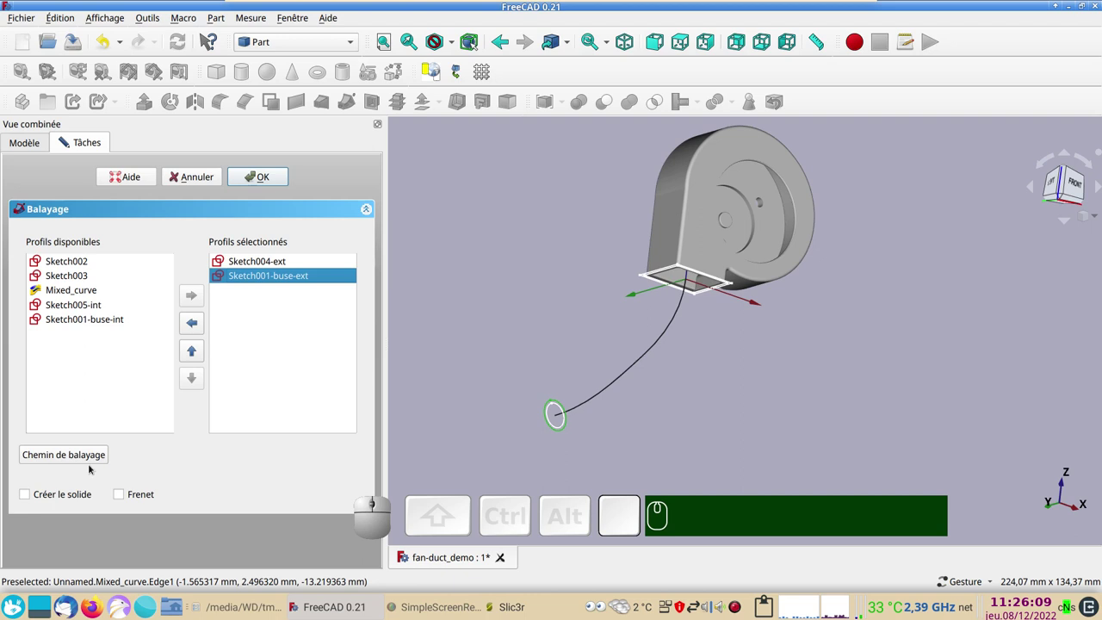
Step: Set both Mixed_curve edges as the sweep path and create the solid outer Sweep
click(84, 453)
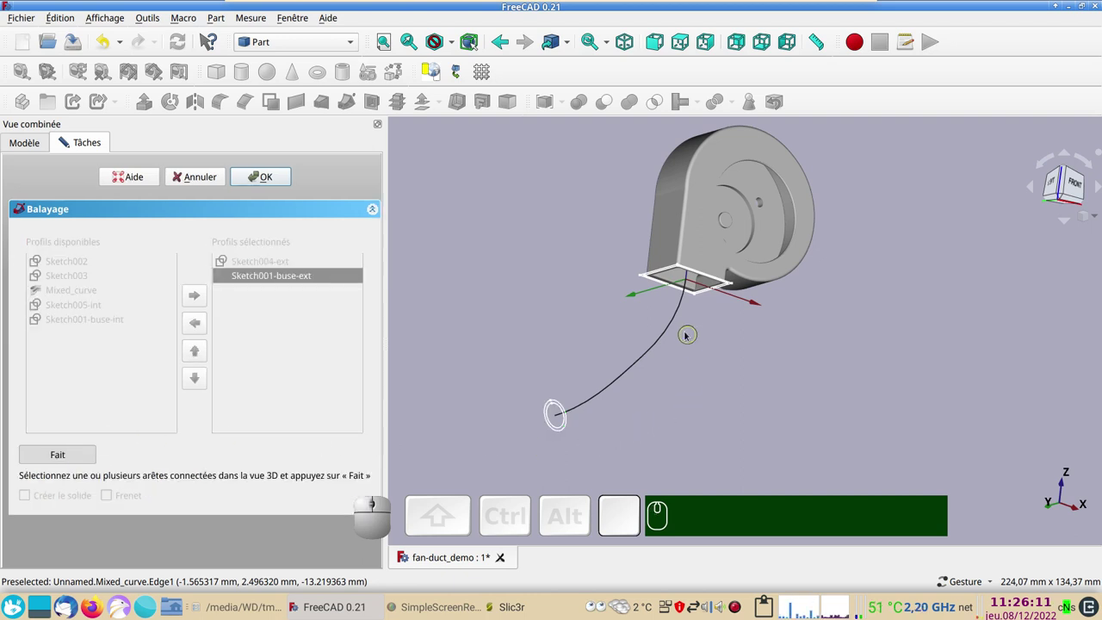
click(677, 322)
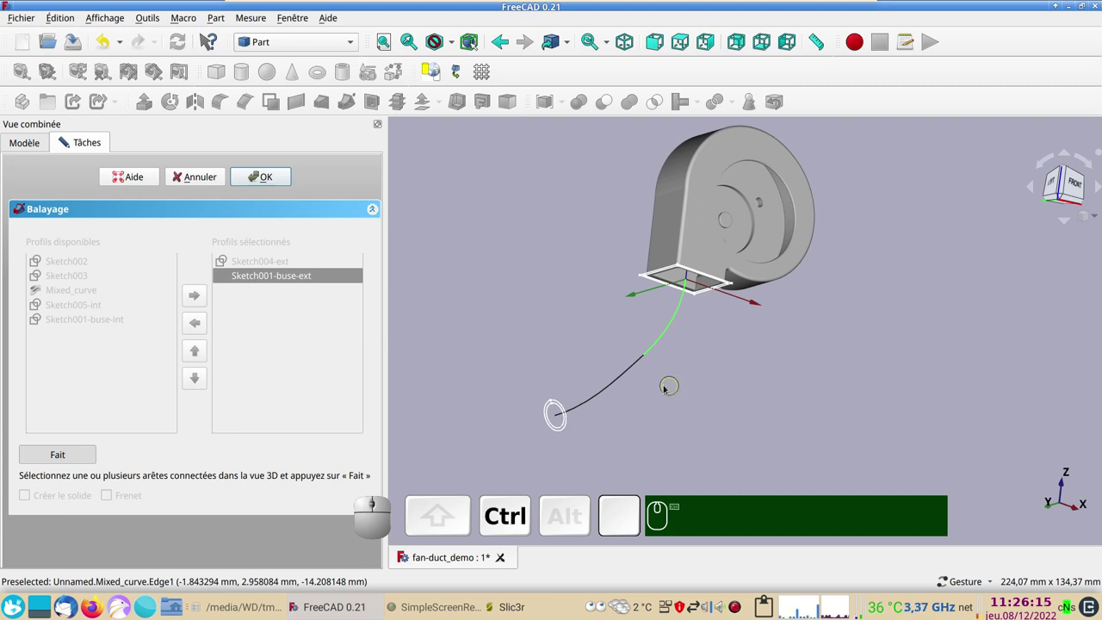
click(620, 378)
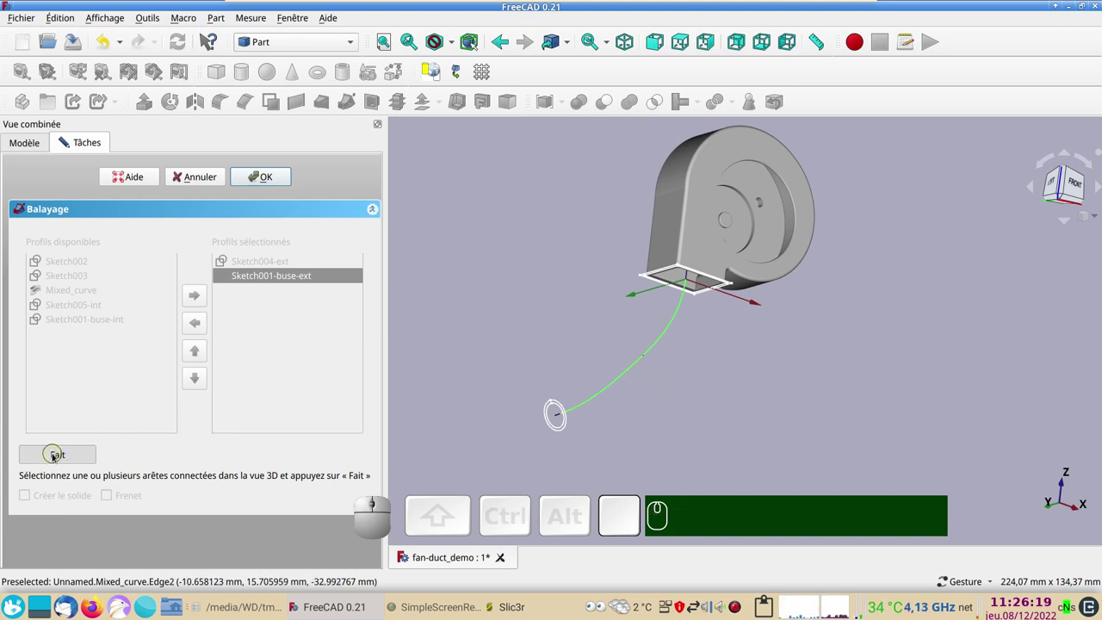
click(58, 455)
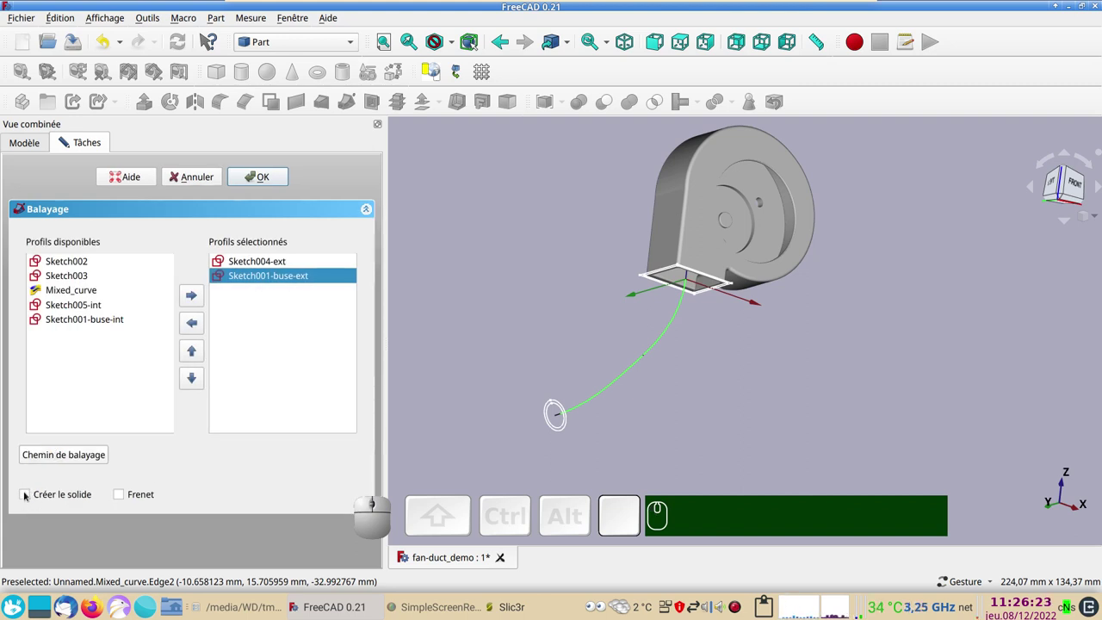
click(31, 496)
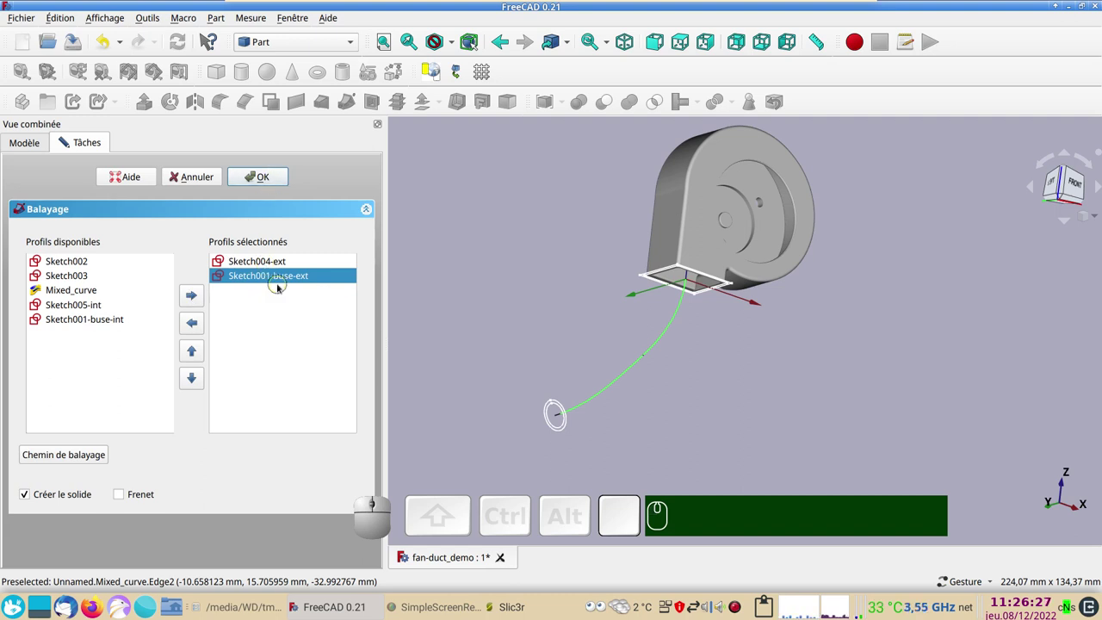
click(278, 180)
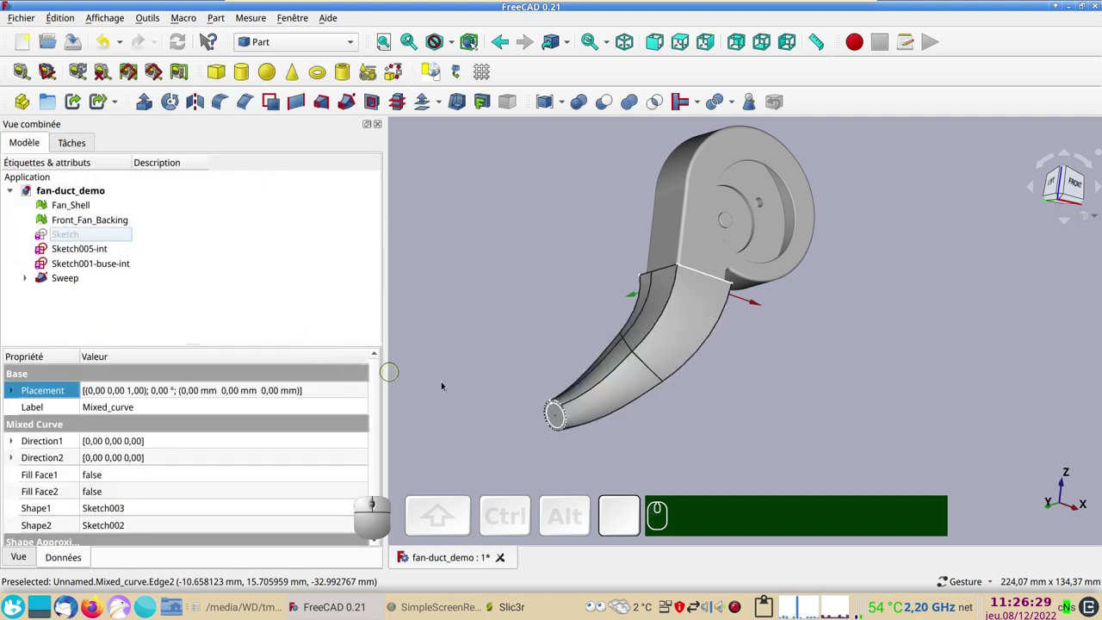
Step: Hide the outer Sweep and start a new sweep with Sketch005-int and Sketch001-buse-int as profiles
click(75, 278)
key(space)
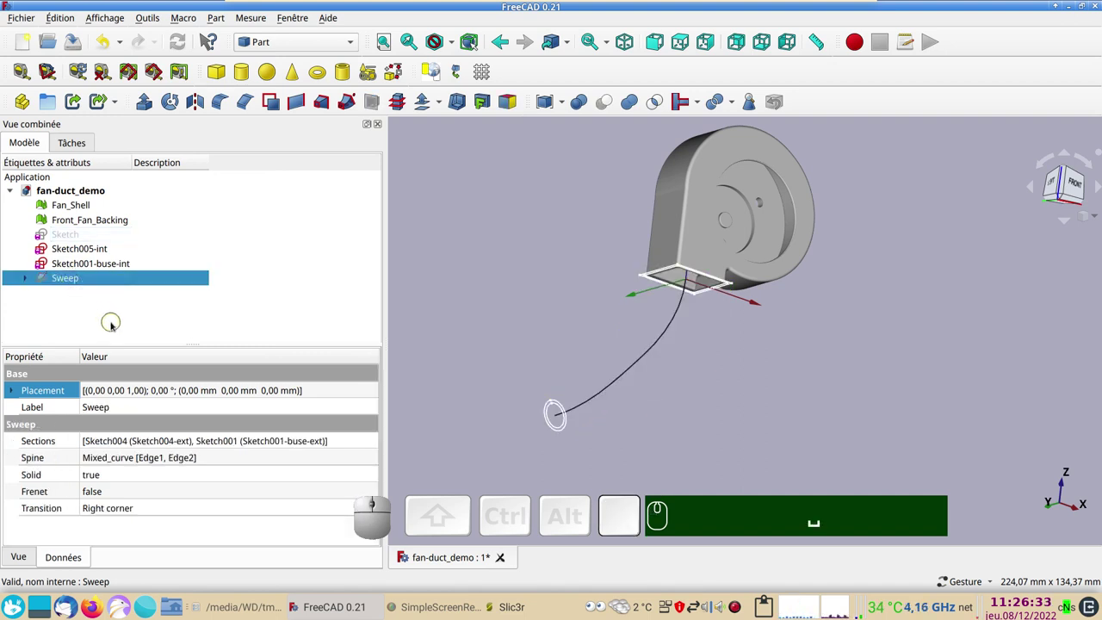
click(469, 272)
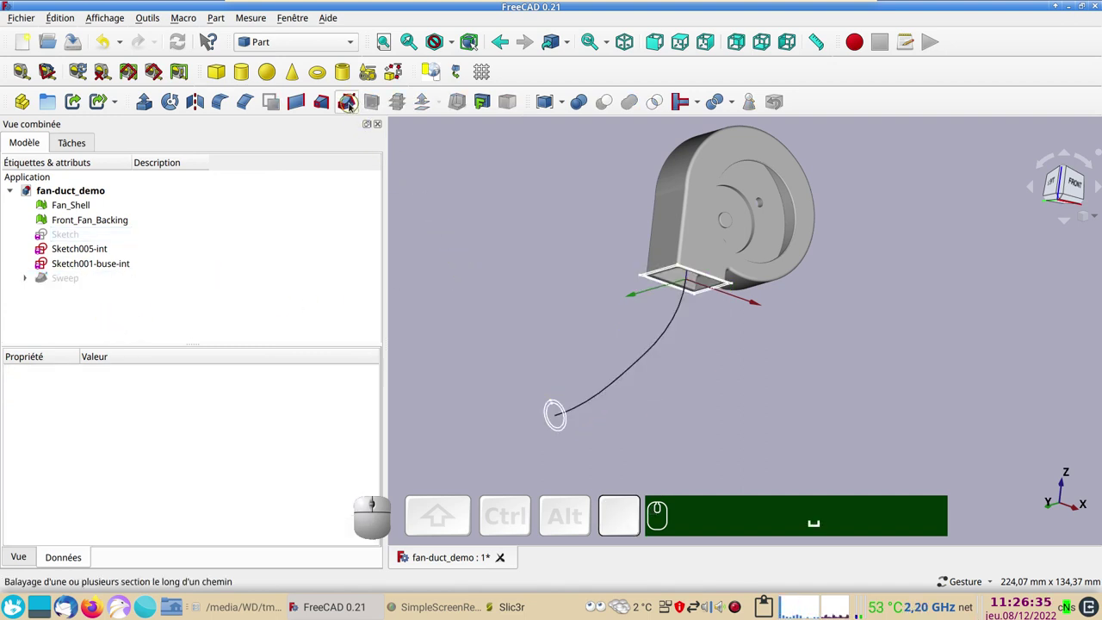
click(354, 105)
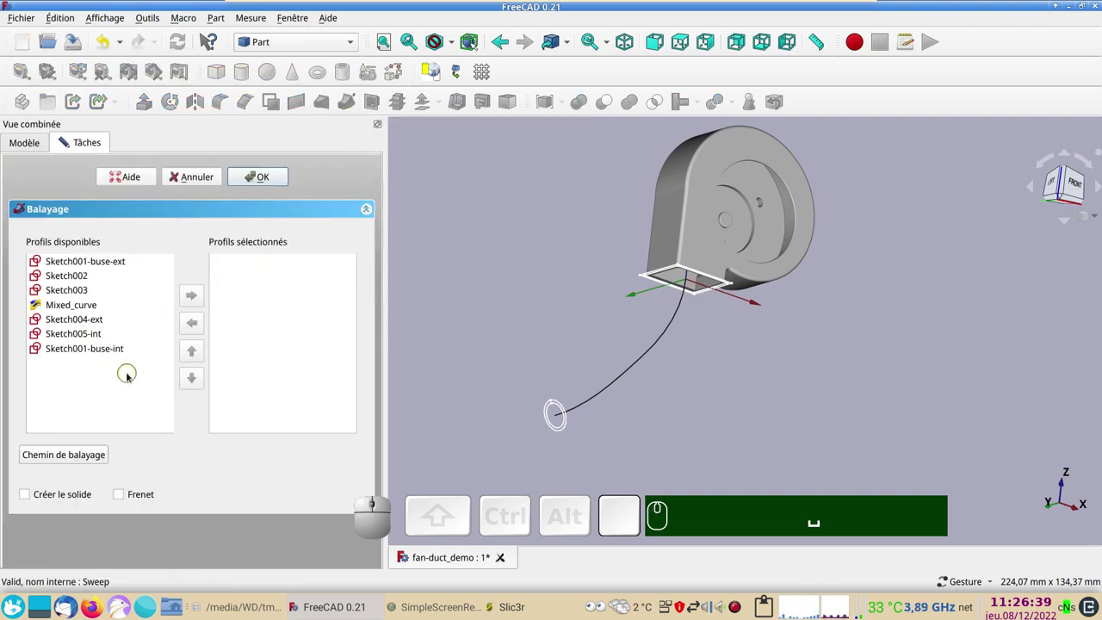
click(92, 334)
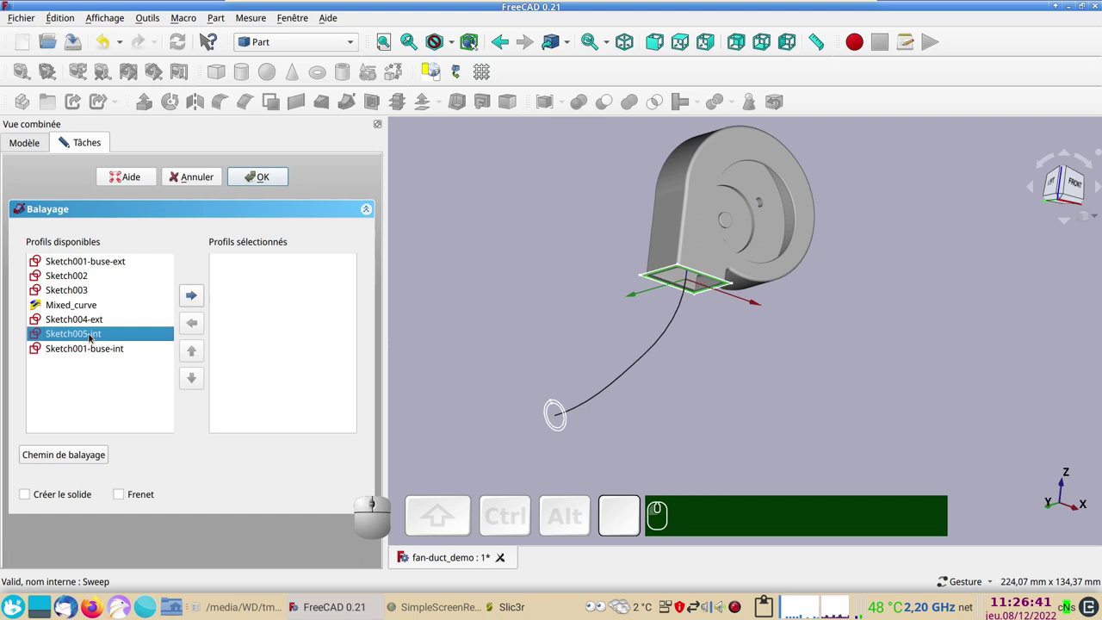
click(198, 285)
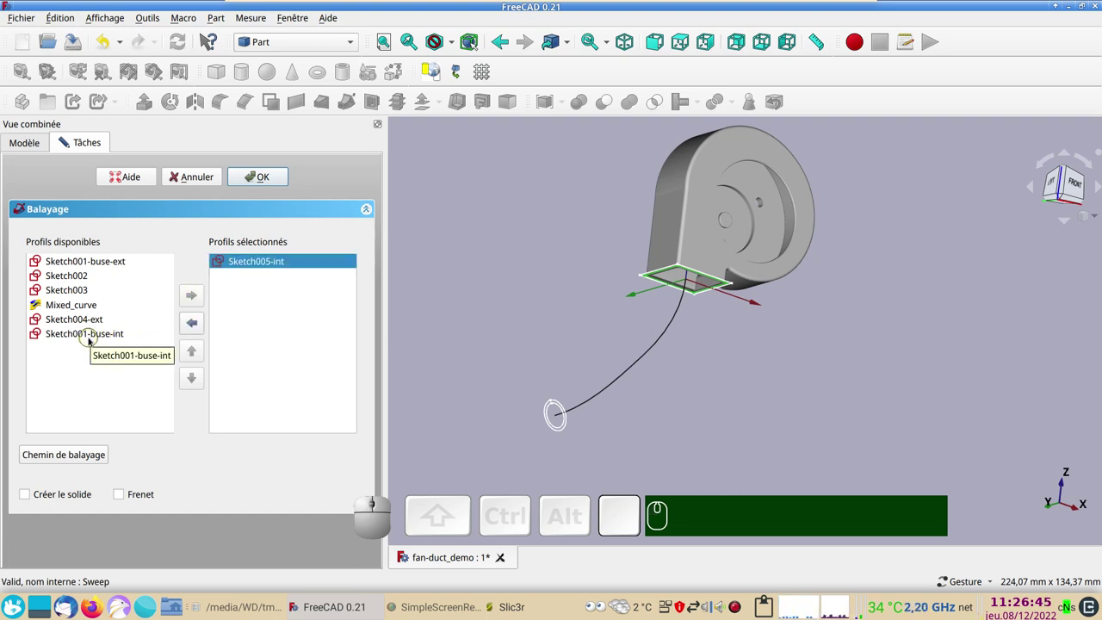
click(94, 338)
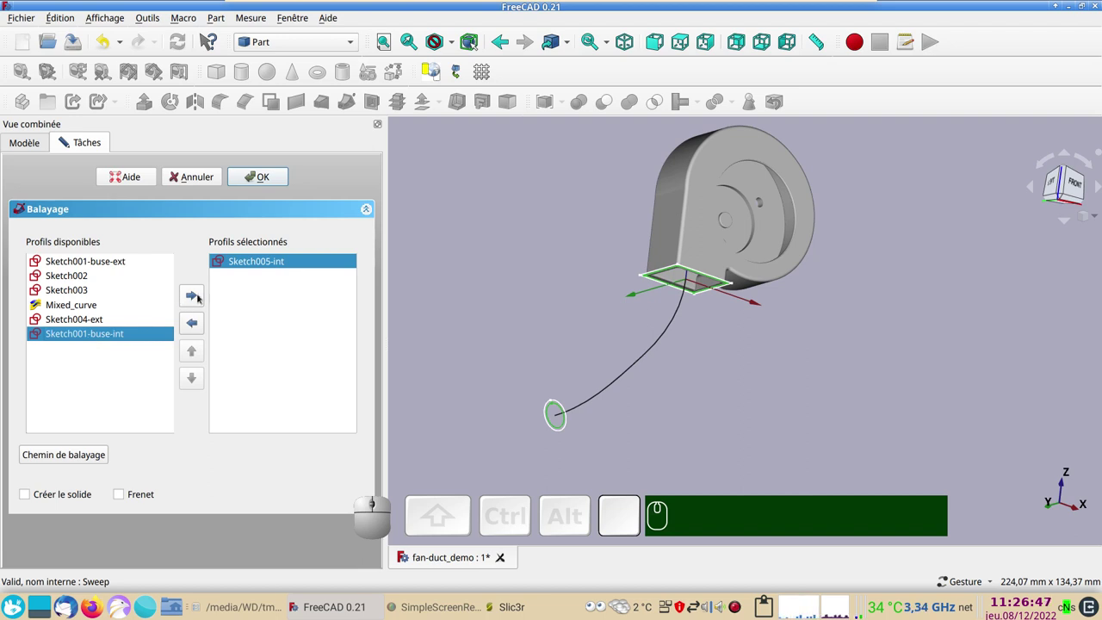
click(129, 333)
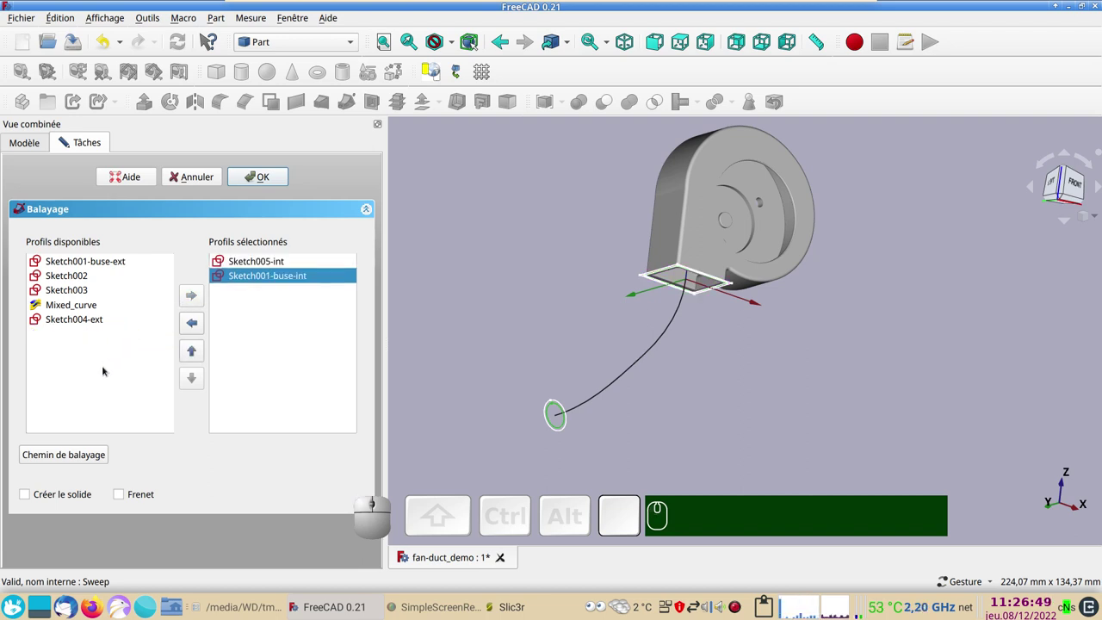
click(268, 259)
click(261, 275)
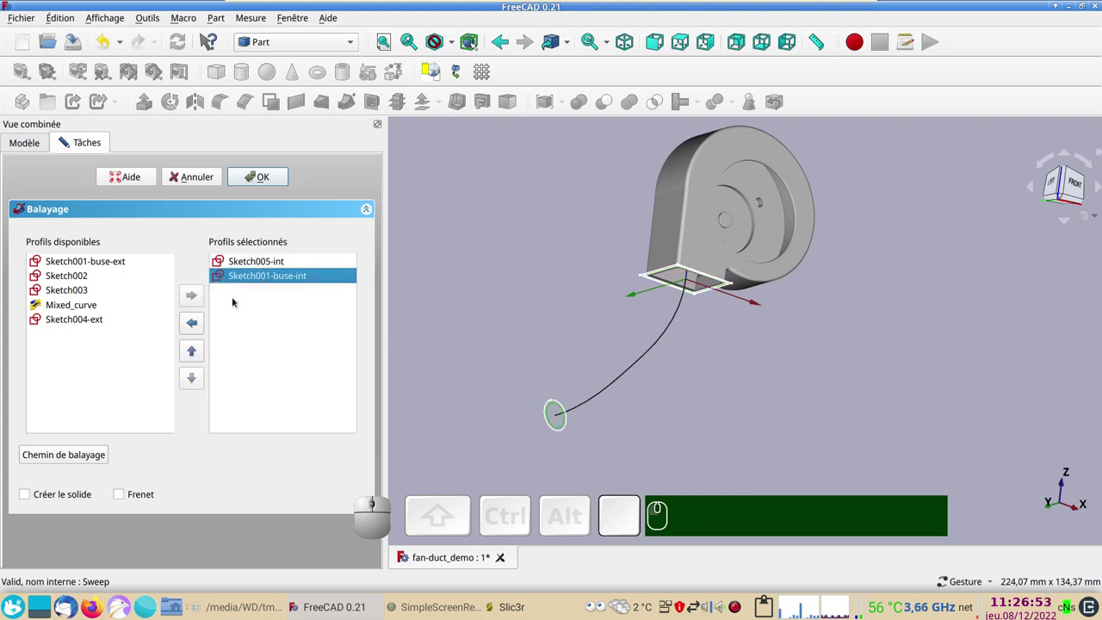
Step: Set both Mixed_curve edges as the path, create solid Sweep001, and show the outer Sweep again
click(60, 451)
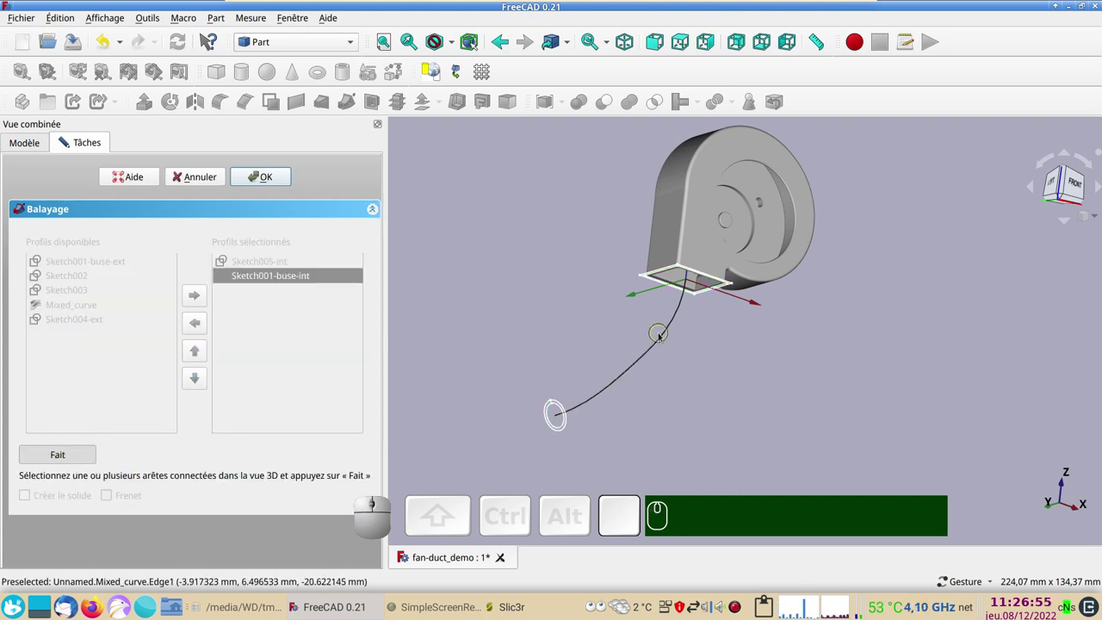
click(663, 336)
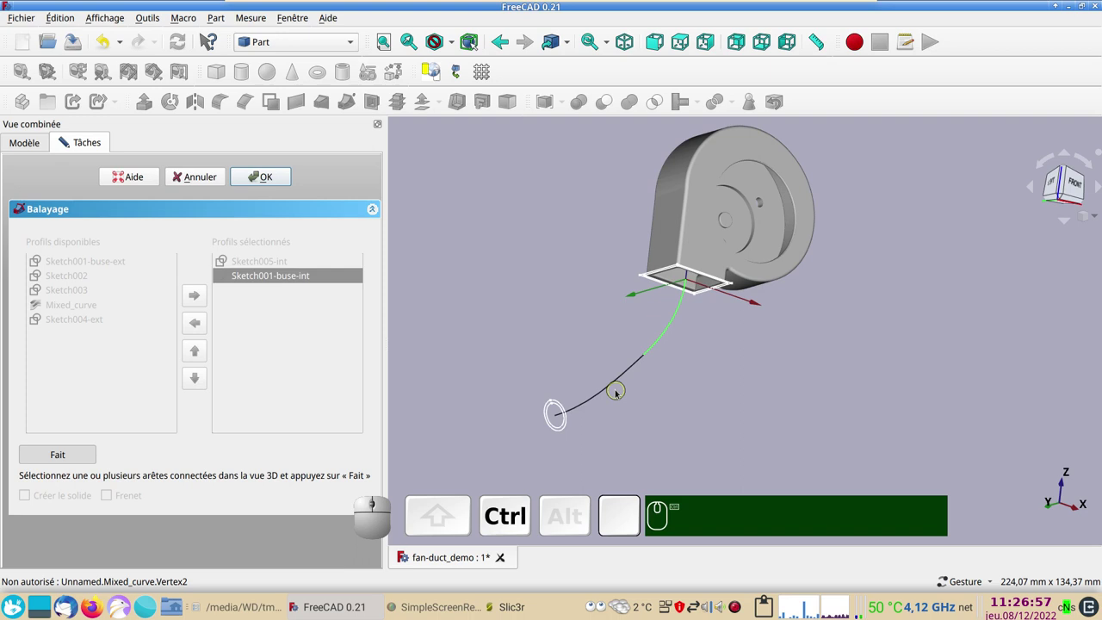
click(612, 384)
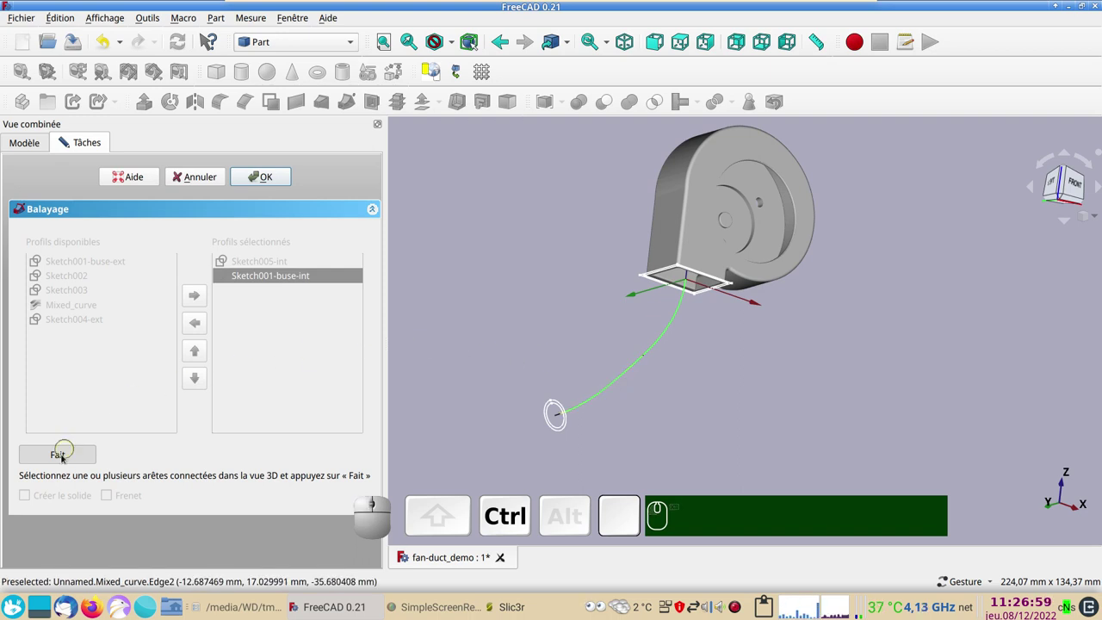
click(64, 455)
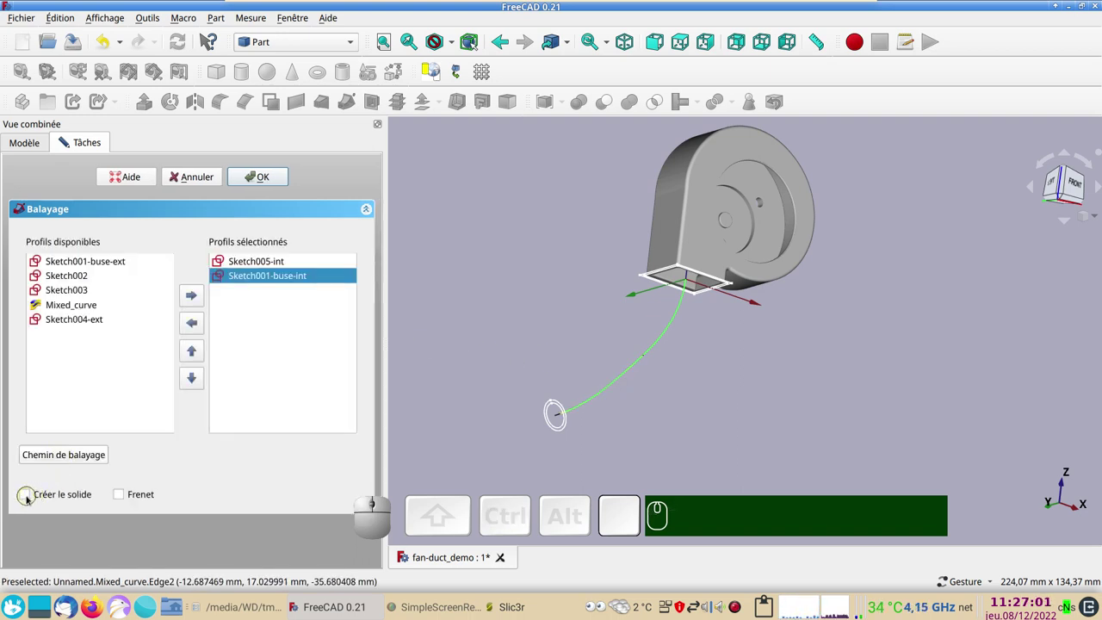
click(29, 495)
click(277, 176)
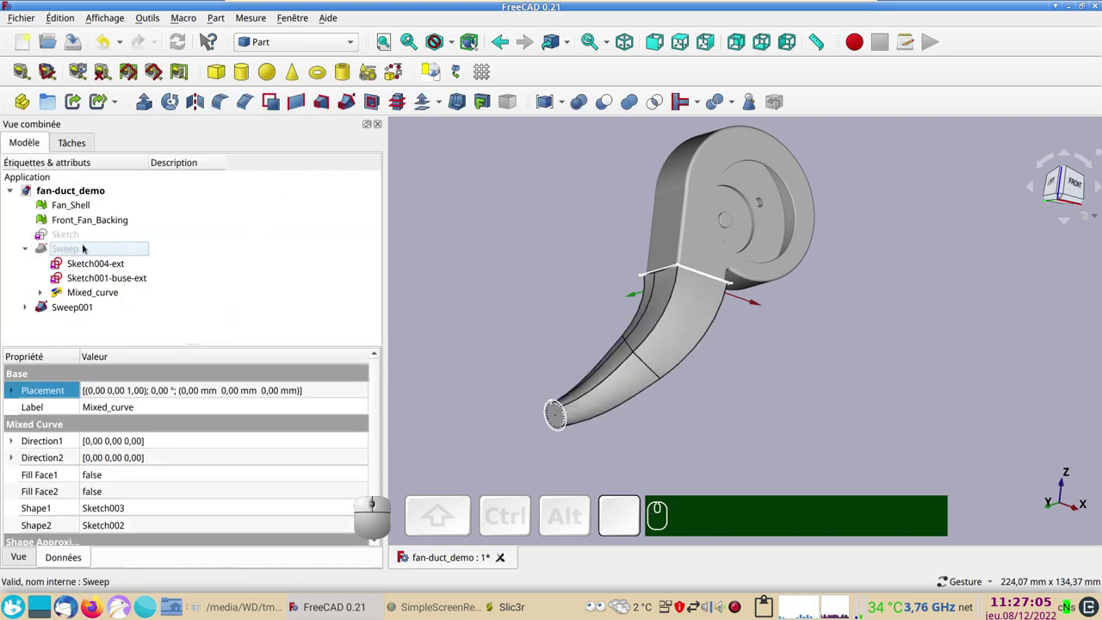
click(85, 244)
key(space)
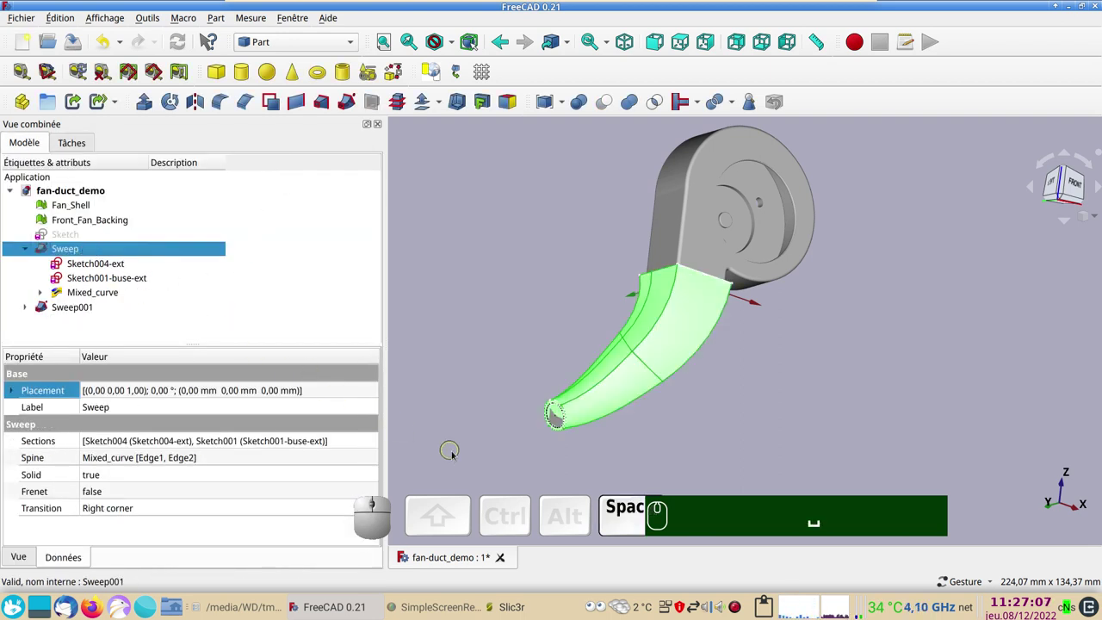
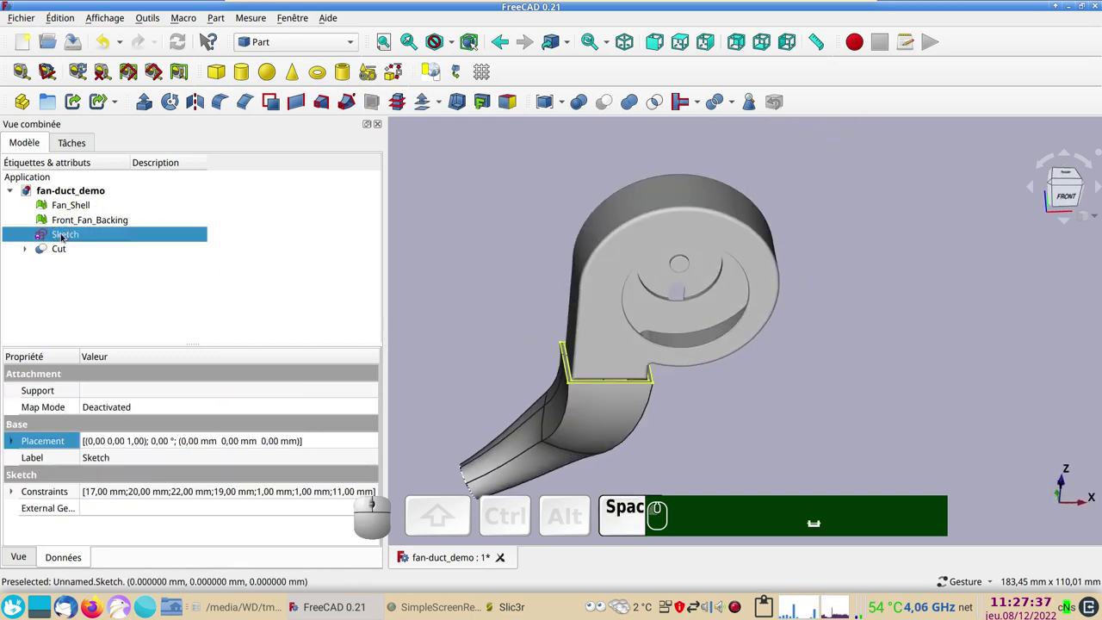
Step: Extrude the outlet sketch 4 mm to form the flange
click(764, 440)
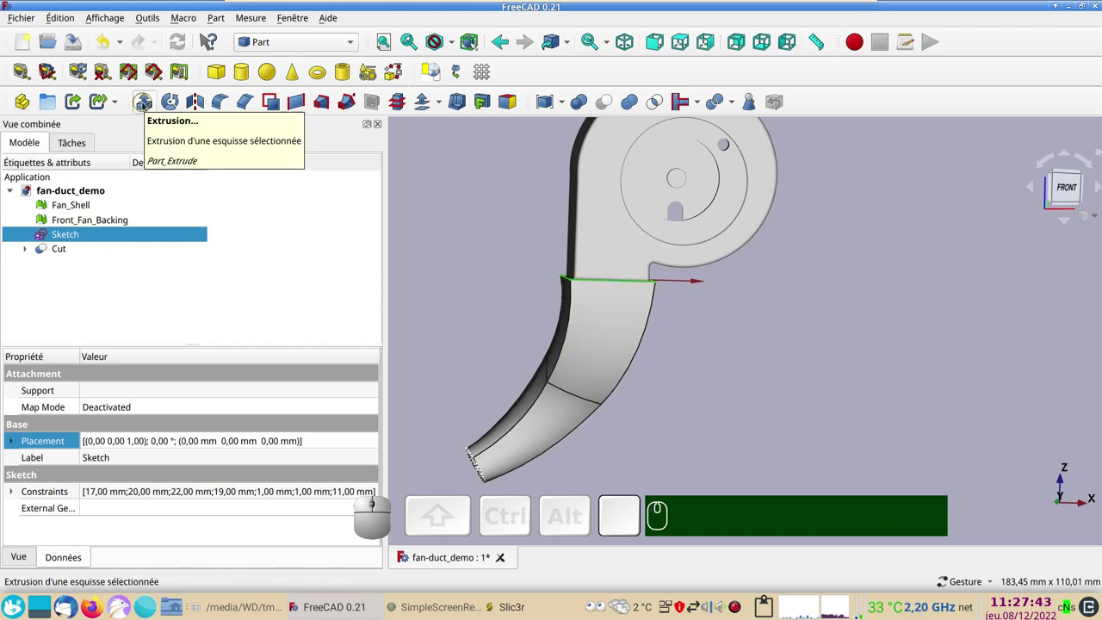
click(144, 102)
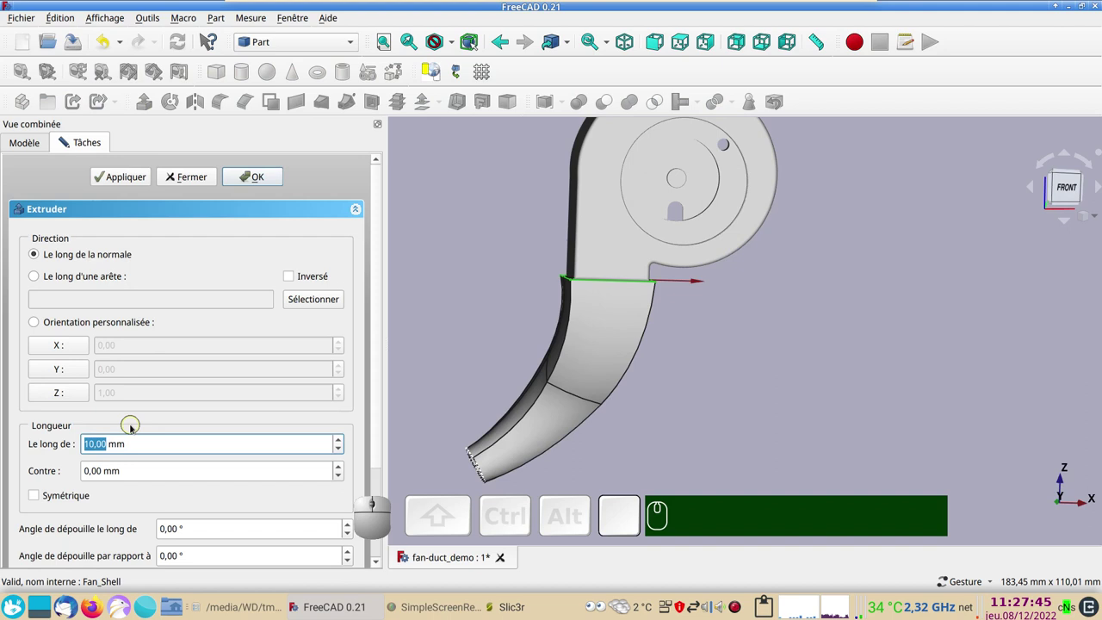
key(KP_4)
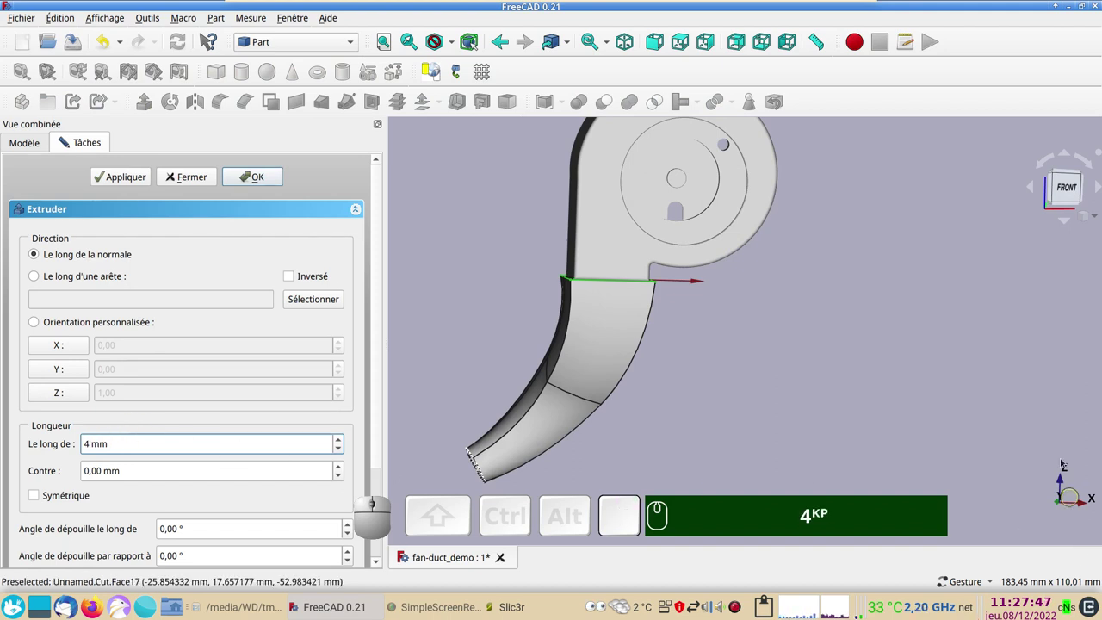
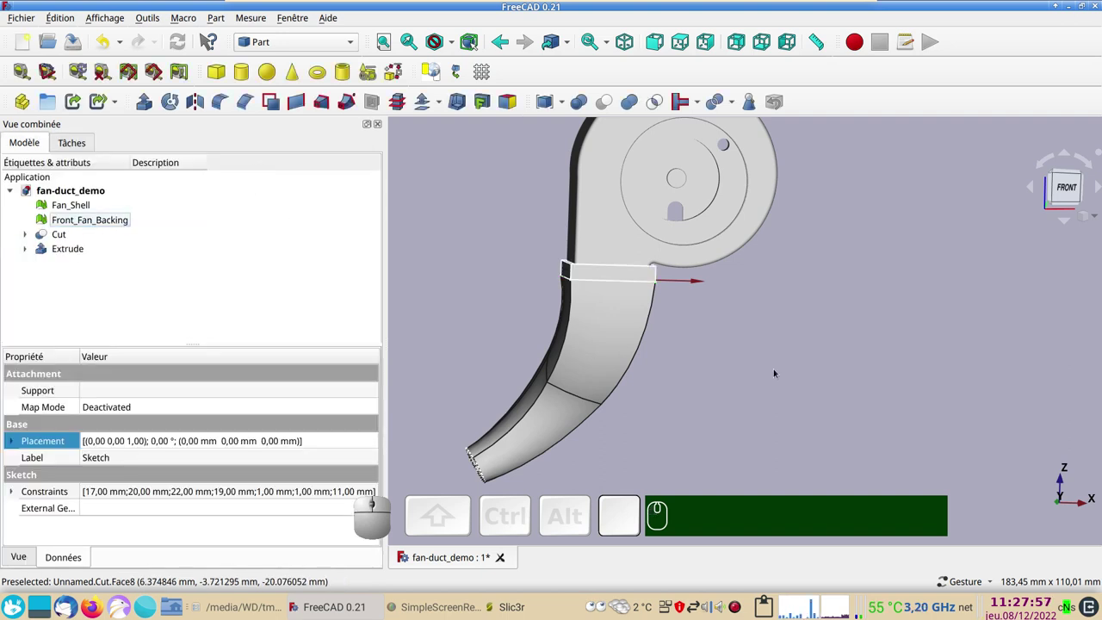
Step: Switch the flange's display mode to Shaded in its Display properties
click(779, 370)
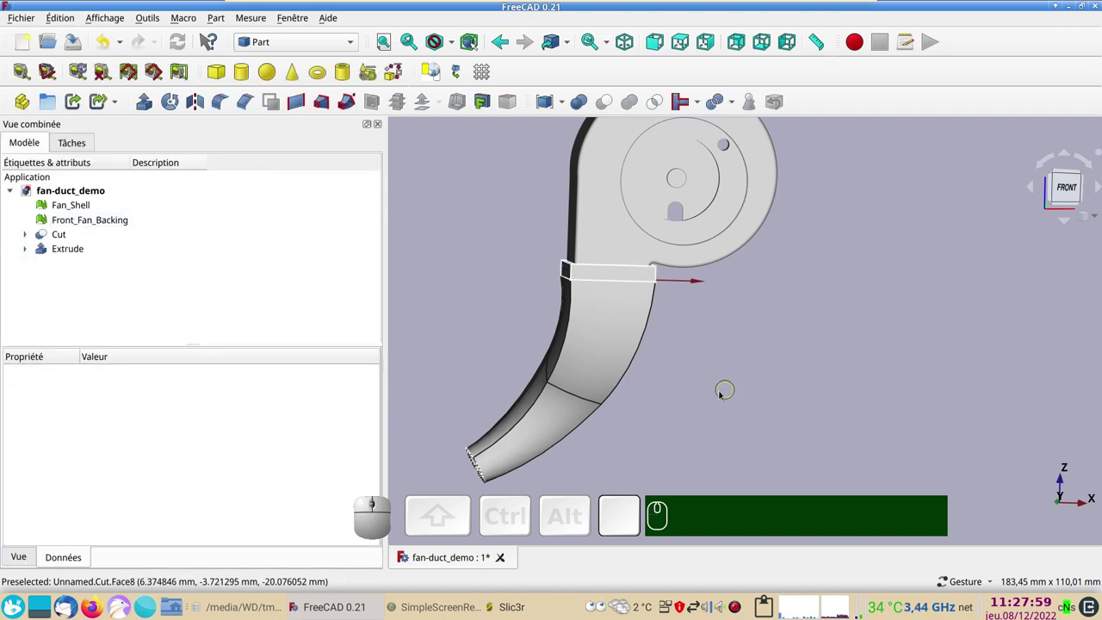
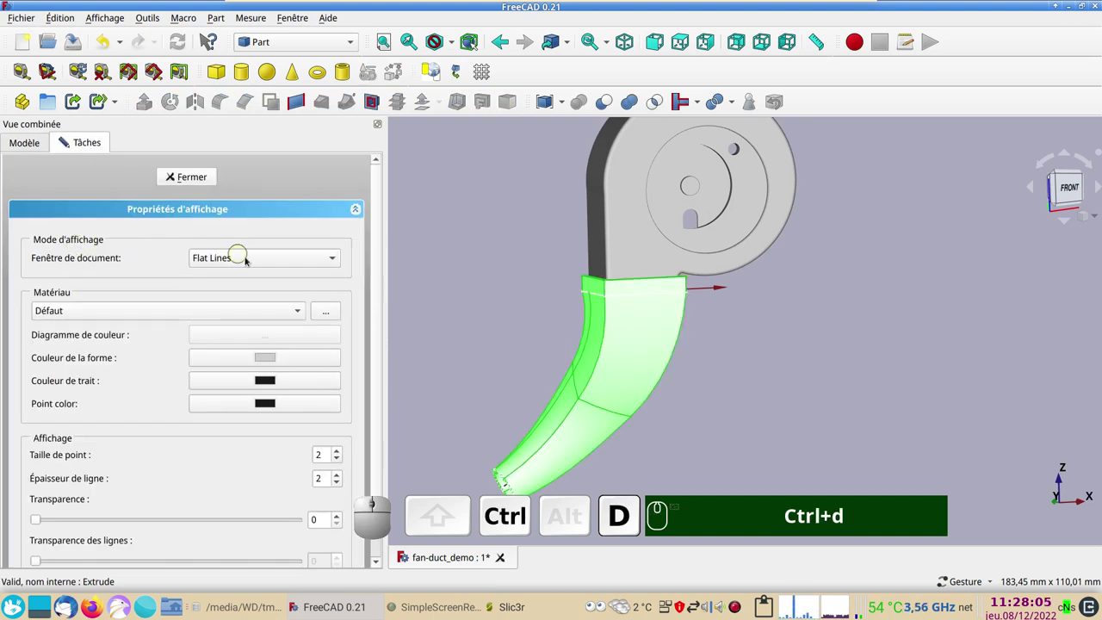
click(250, 257)
click(242, 278)
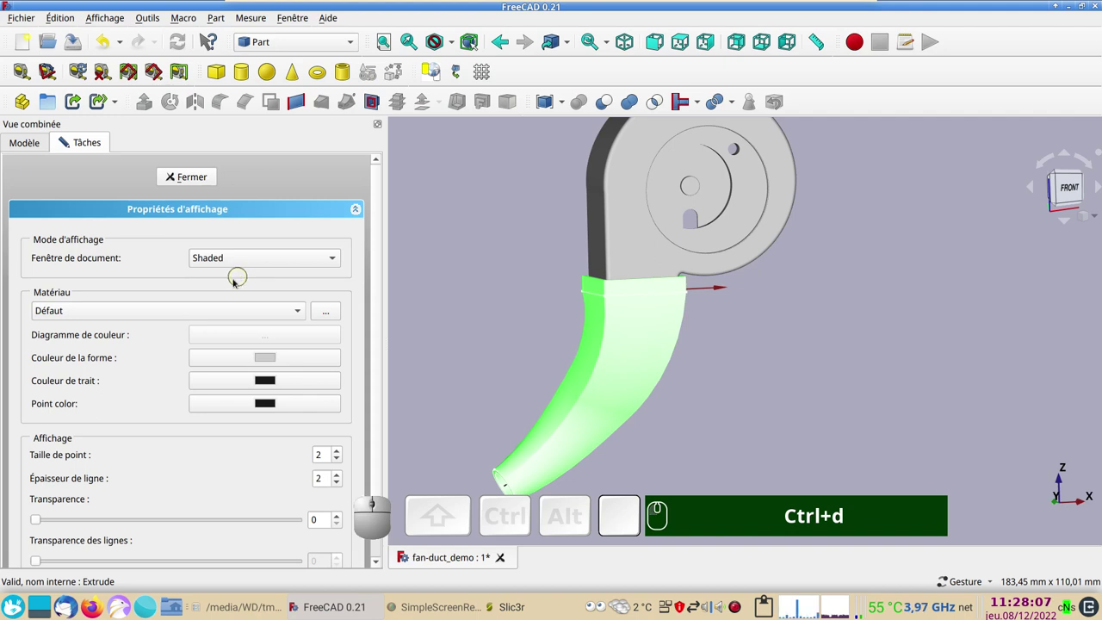